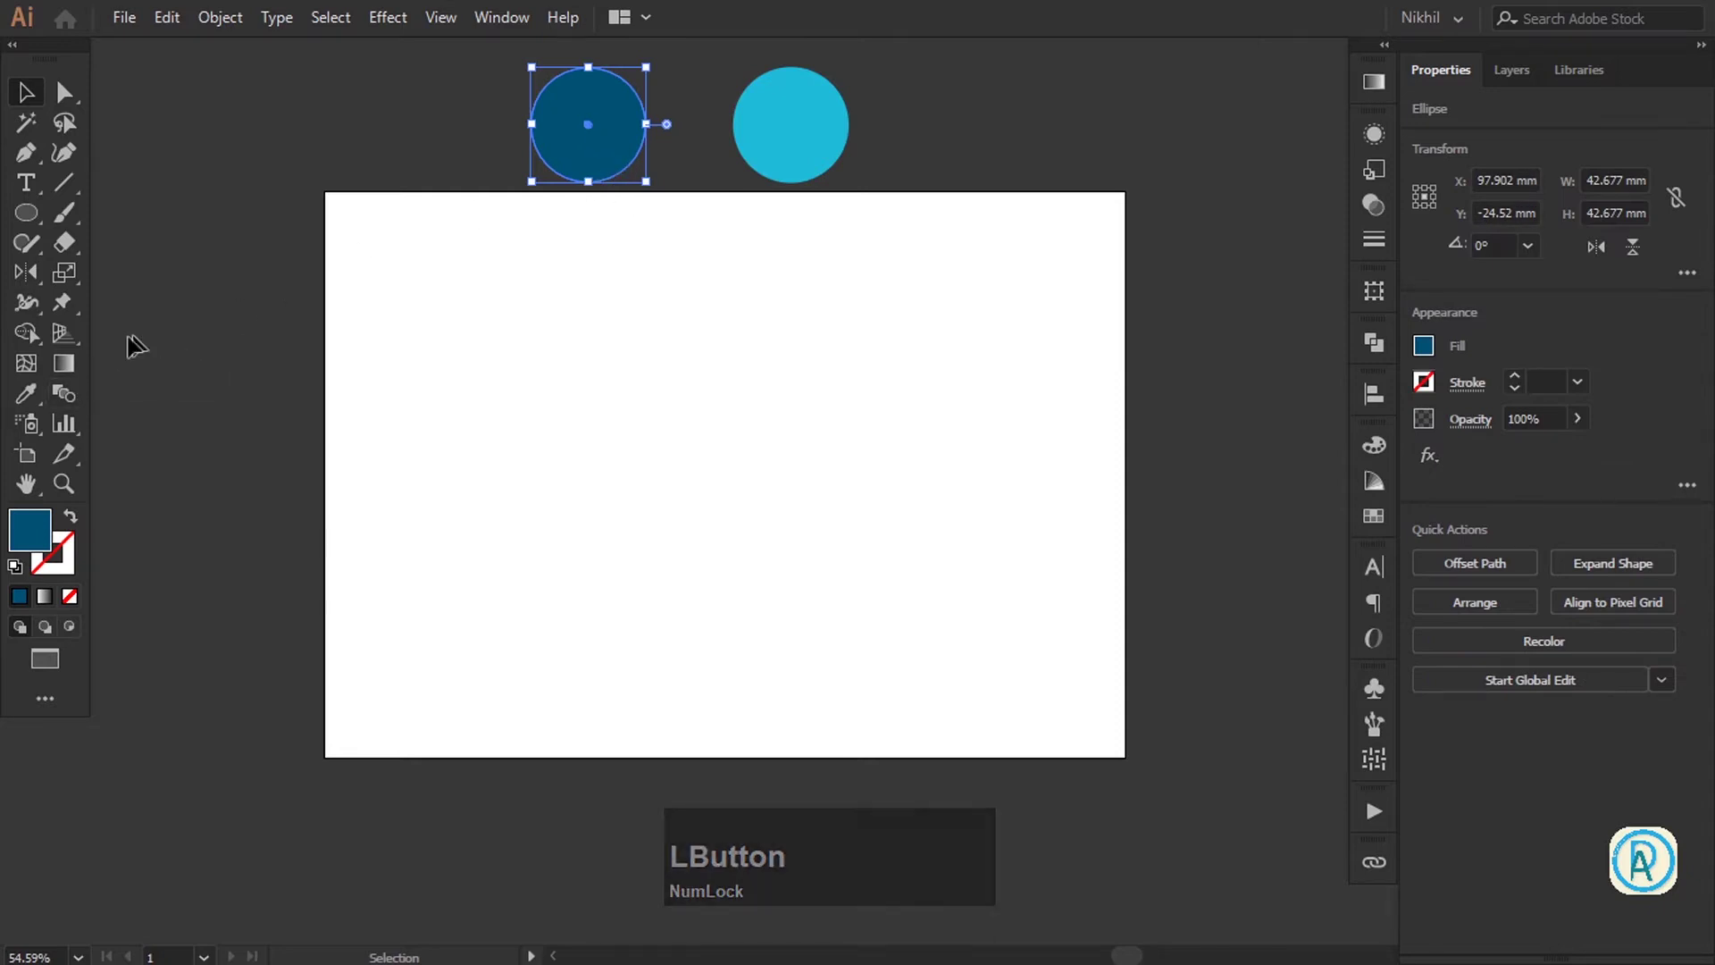
Switch from the shape tools flyout to the Rectangle Tool to draw the background
{"action": "left_click", "coordinate": [37, 228]}
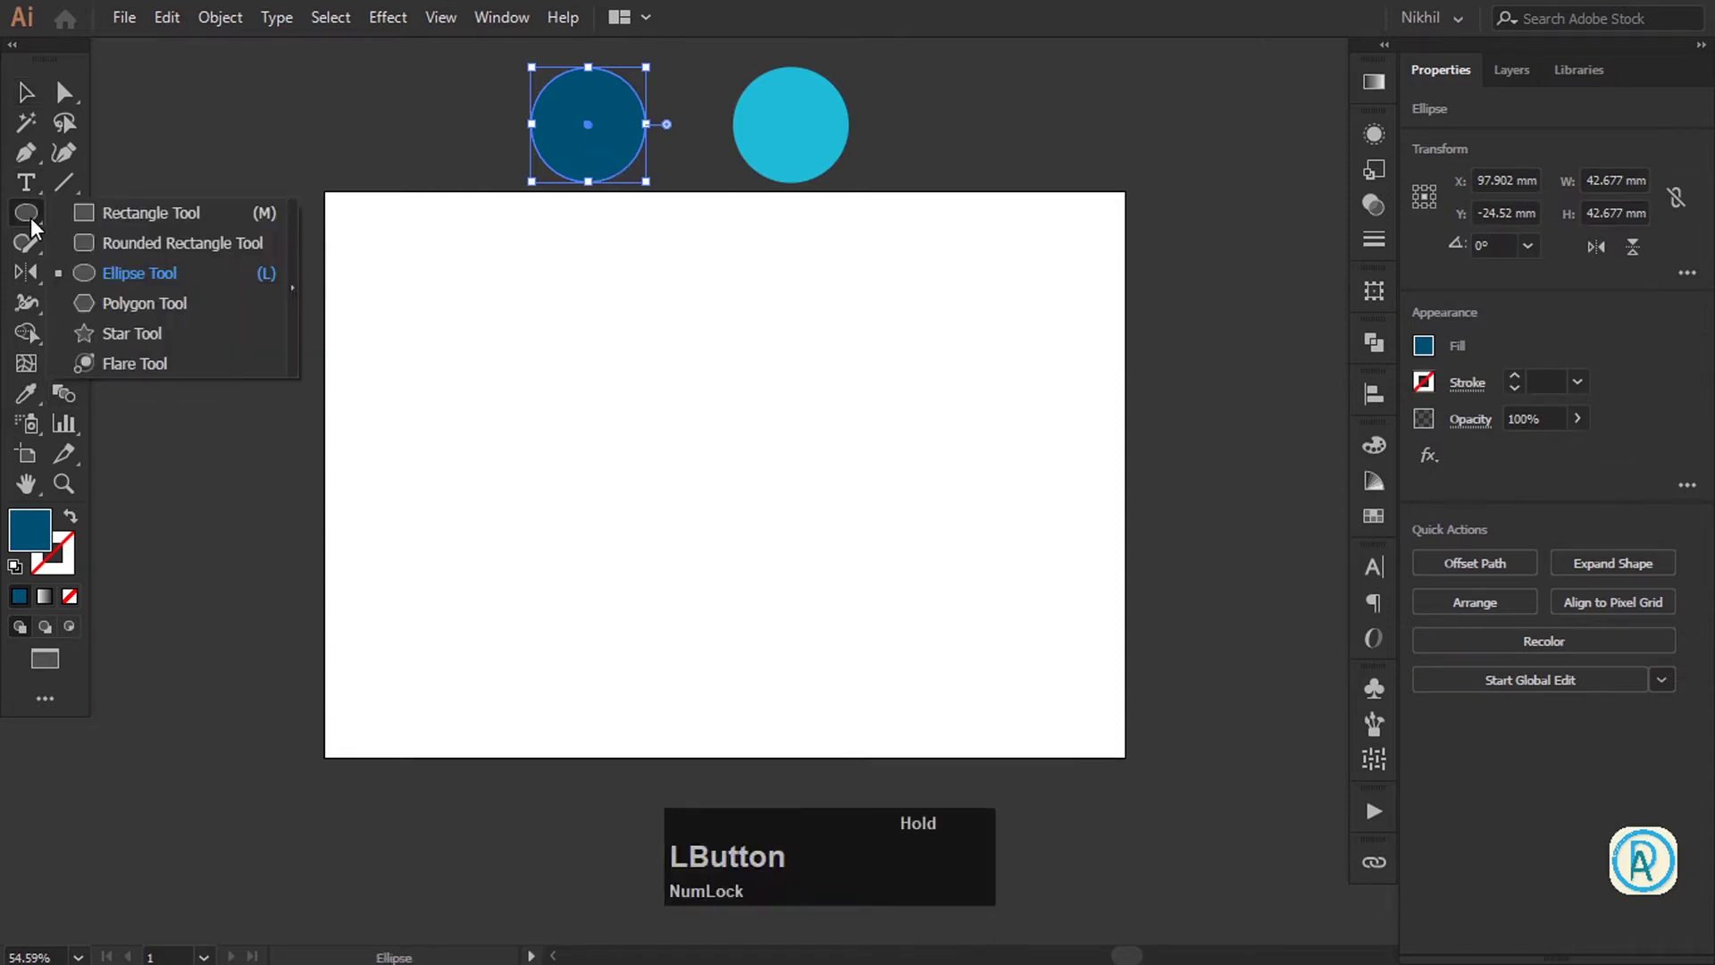
{"action": "key", "text": "KP_Add"}
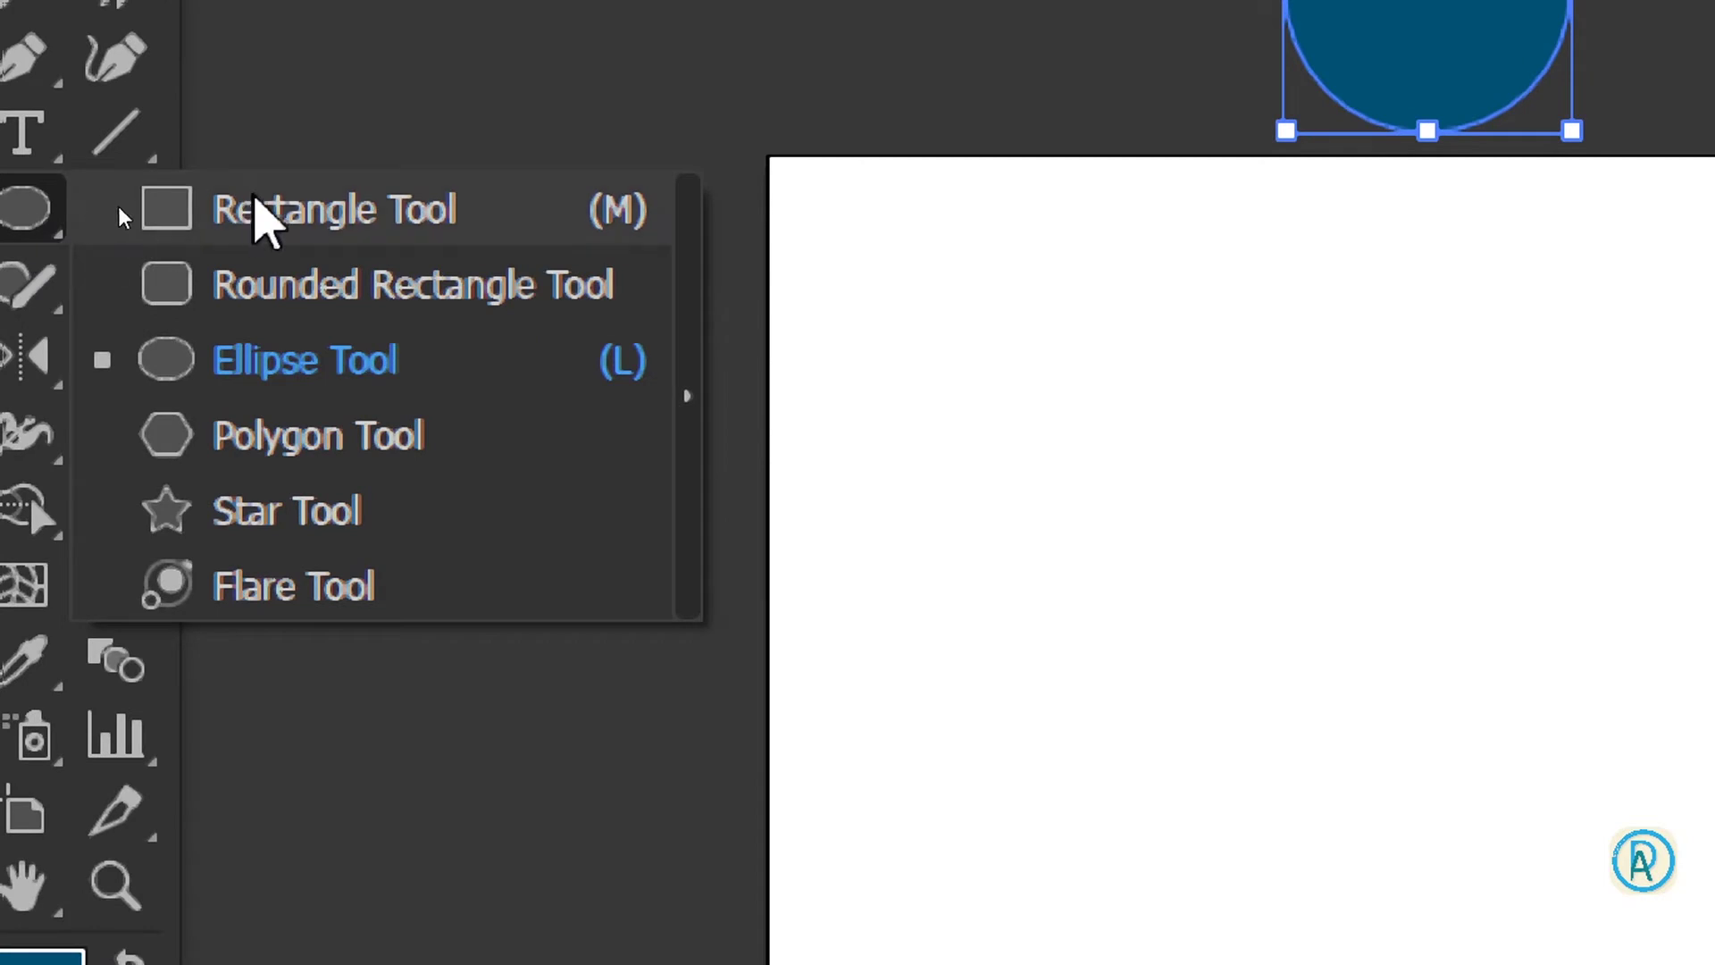
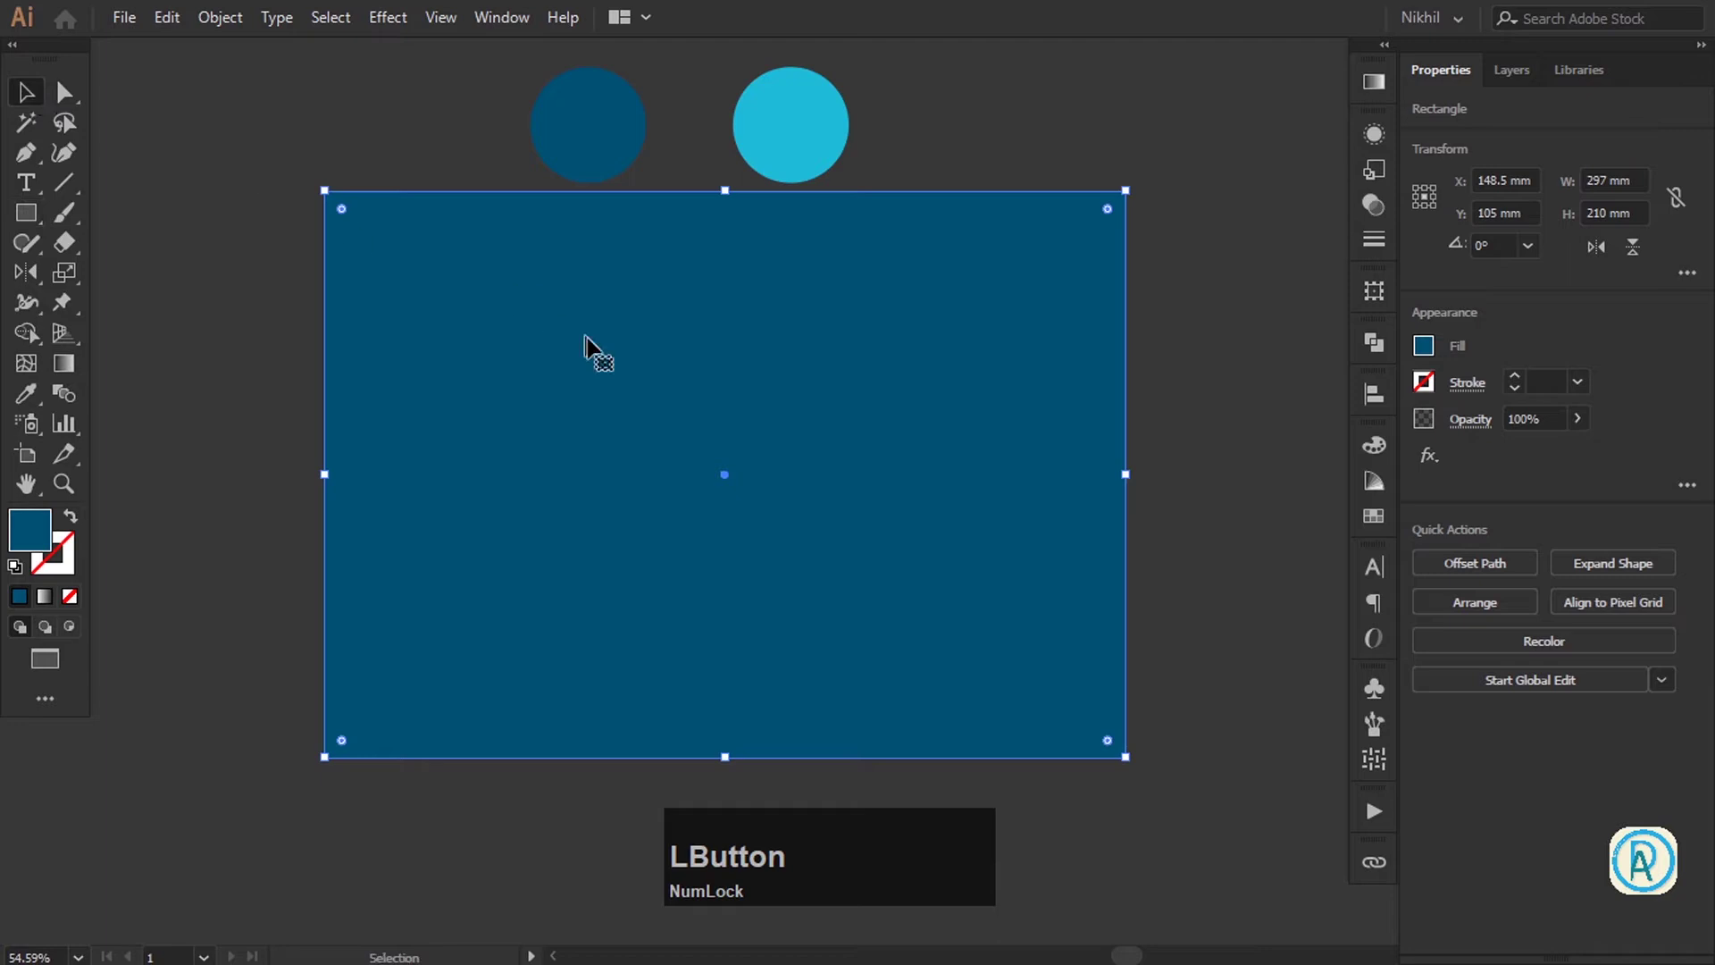
Lock the dark blue background rectangle via Lock > Selection
{"action": "key", "text": "2"}
{"action": "right_click", "coordinate": [775, 360]}
{"action": "left_click", "coordinate": [640, 346]}
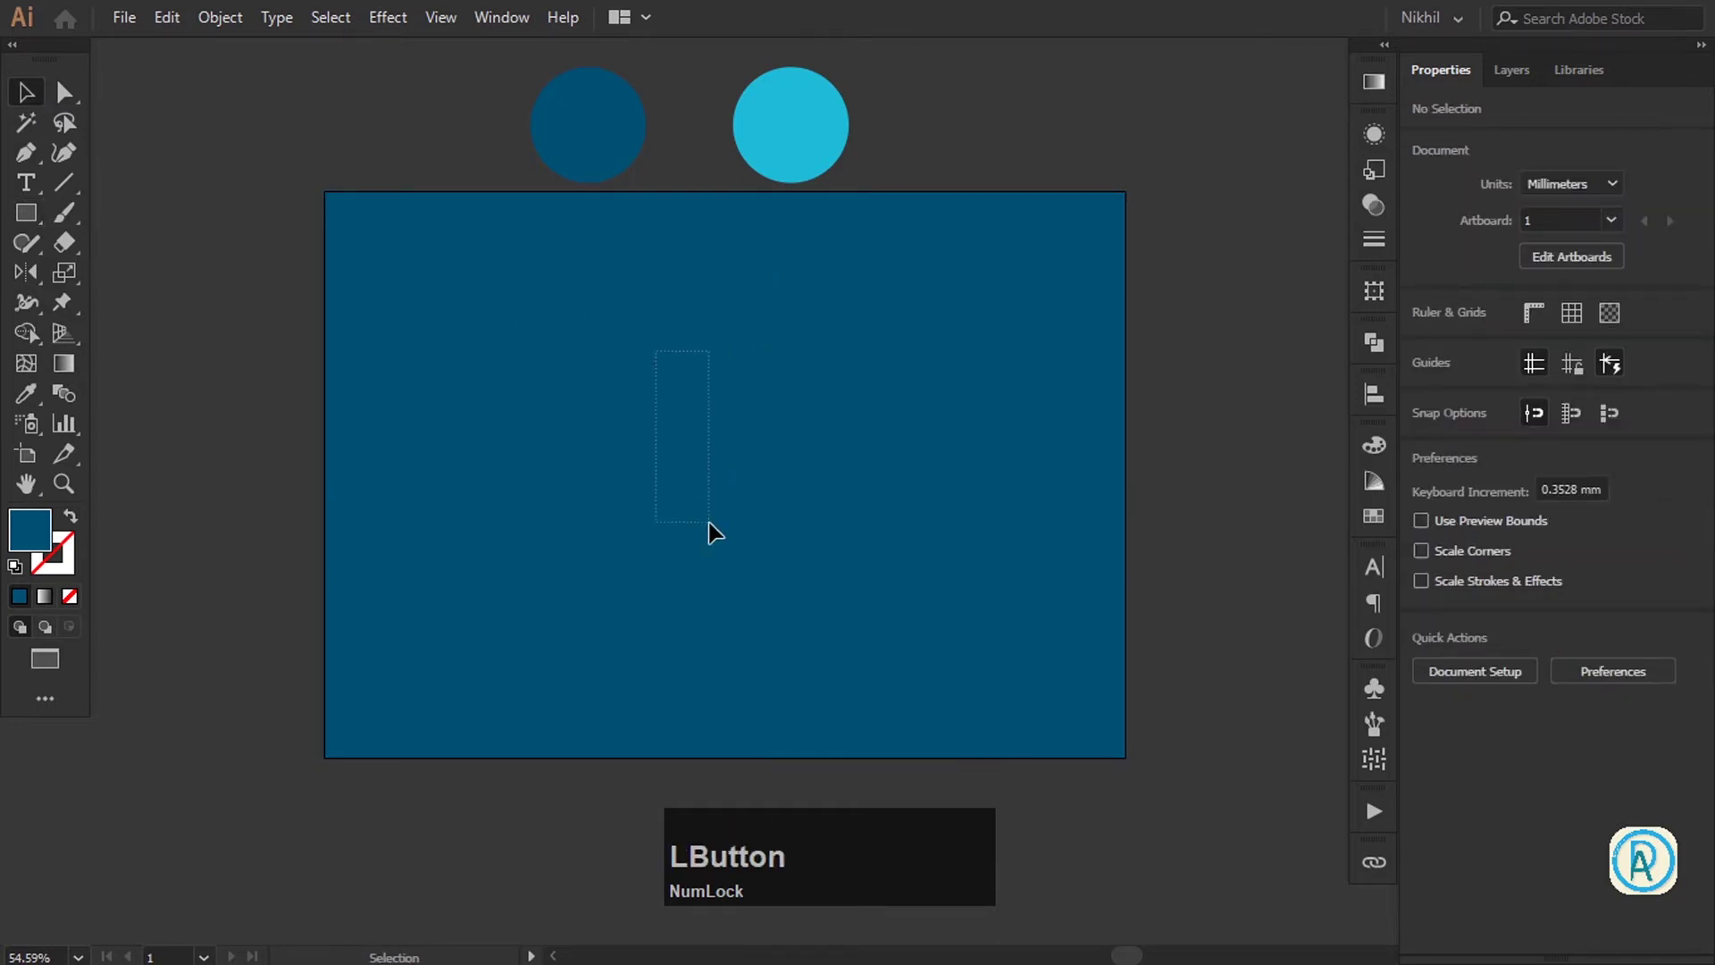
Verify the background can no longer be selected while panning the view
{"action": "key", "text": "space"}
{"action": "left_click", "coordinate": [838, 314]}
{"action": "key", "text": "space"}
{"action": "left_click", "coordinate": [866, 381]}
{"action": "key", "text": "space"}
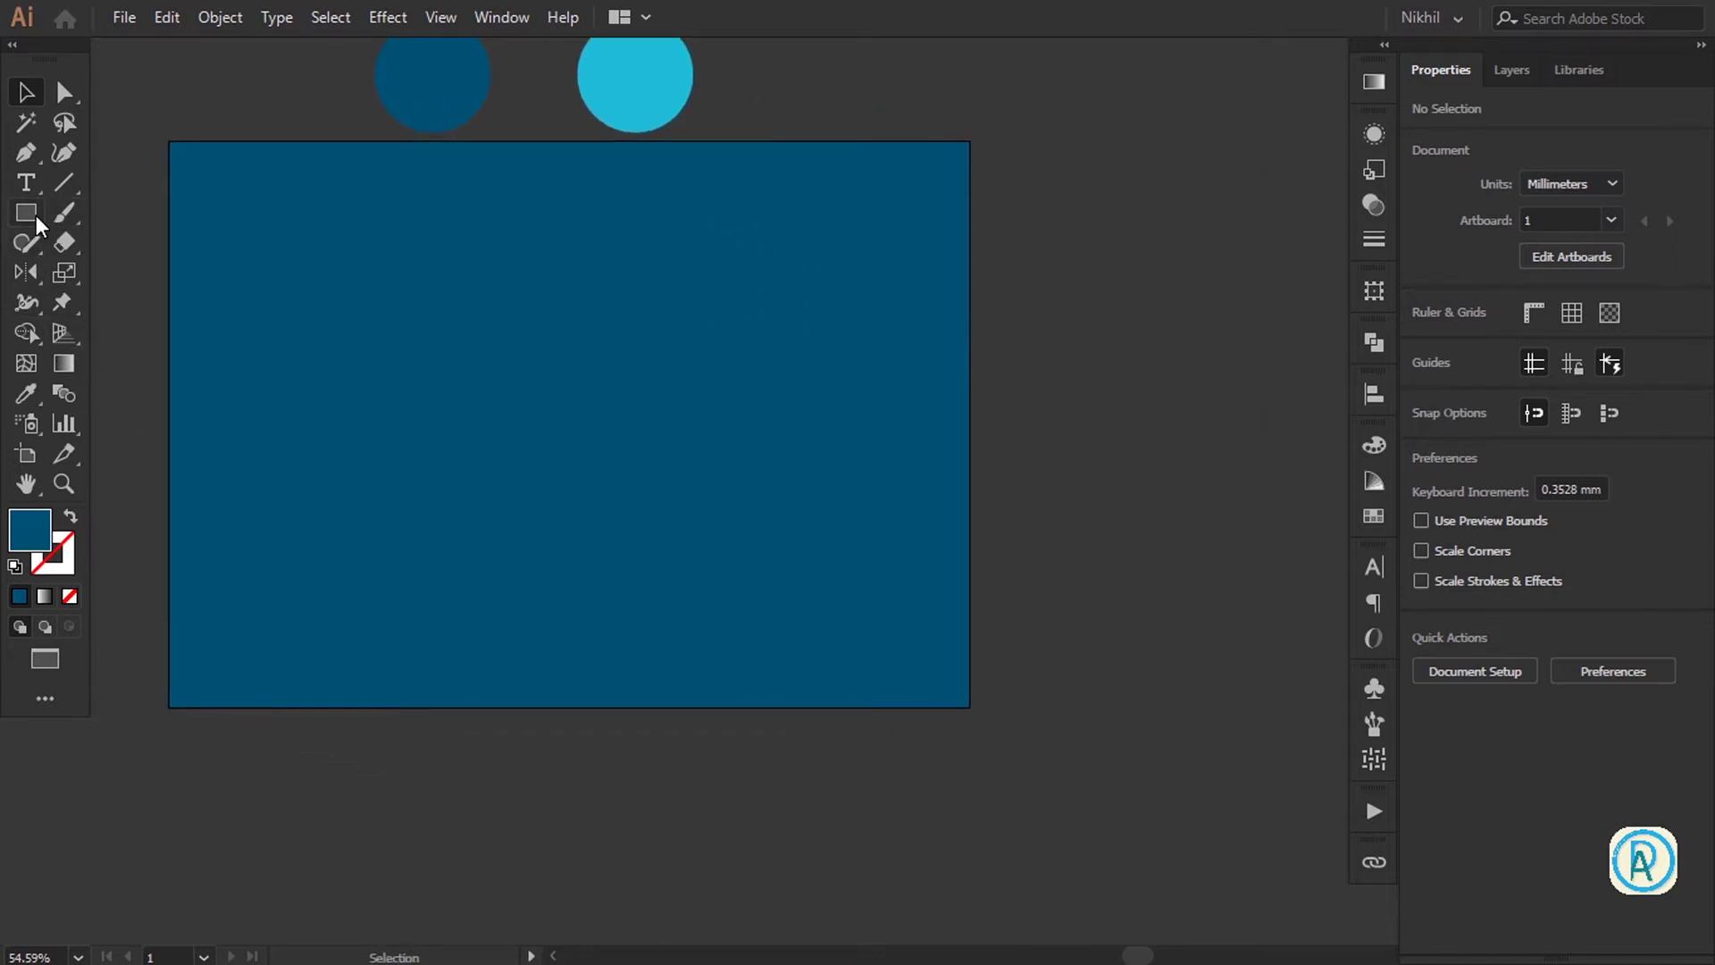
{"action": "key", "text": "ctrl+Num_Lock"}
{"action": "key", "text": "KP_Add"}
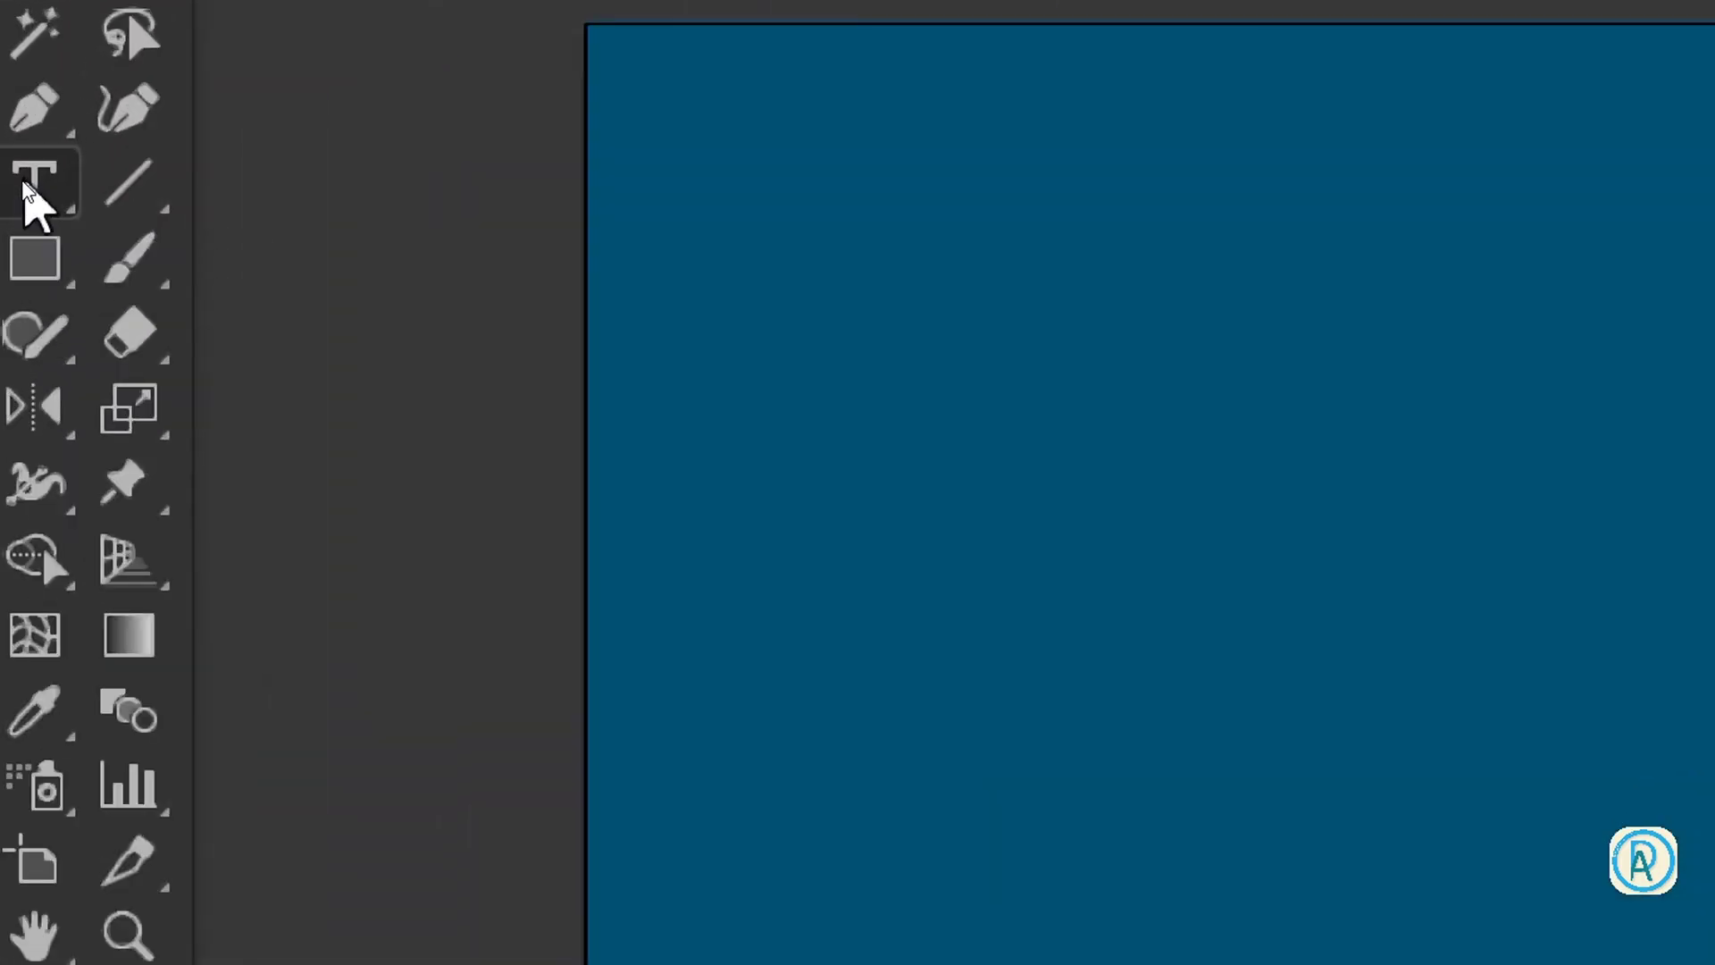
Add the letter D with the Type Tool and select it for scaling up
{"action": "key", "text": "KP_Subtract"}
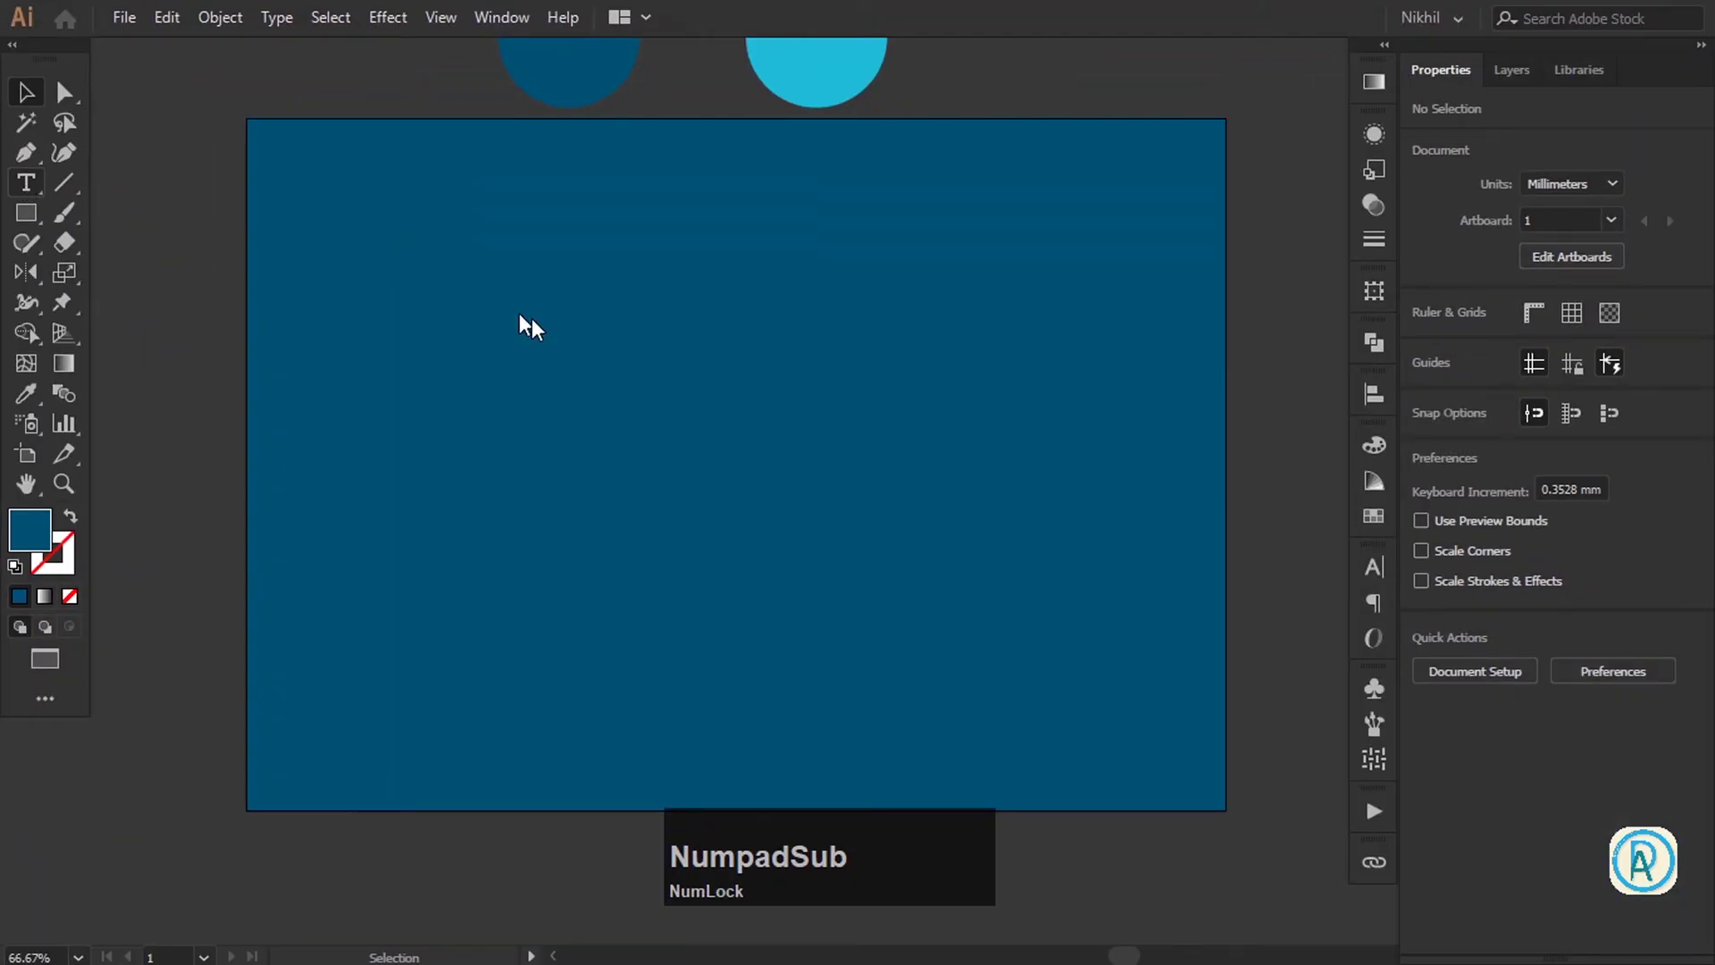
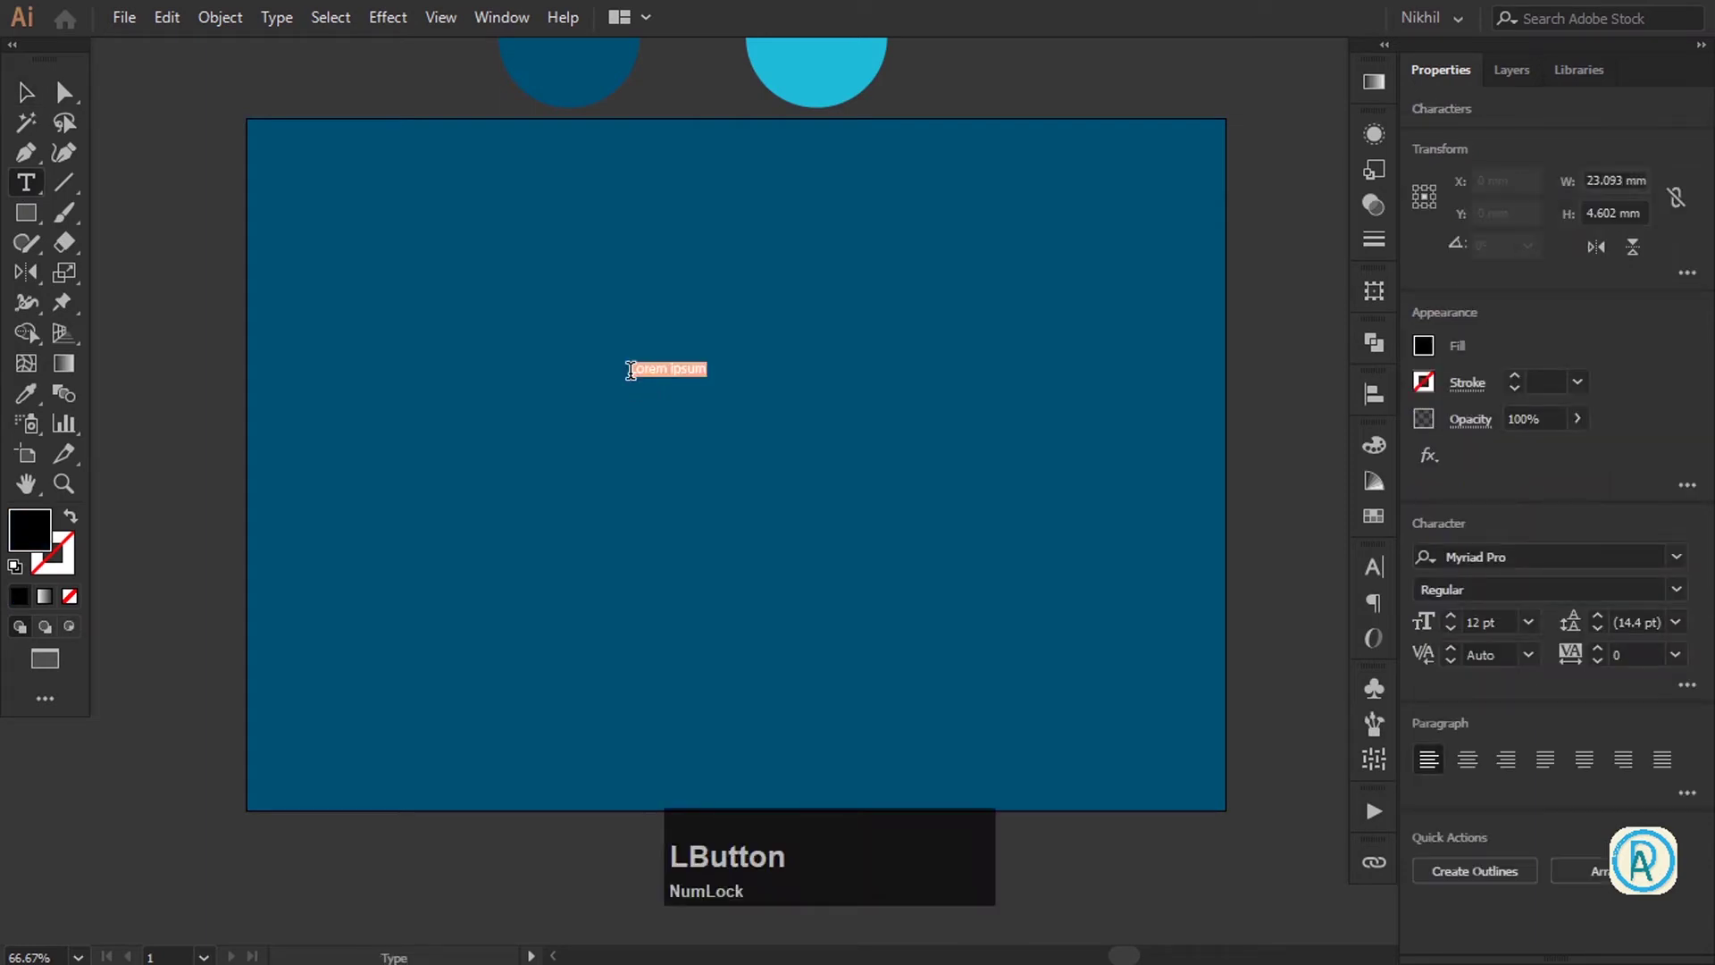
{"action": "key", "text": "shift+d"}
{"action": "left_click", "coordinate": [40, 88]}
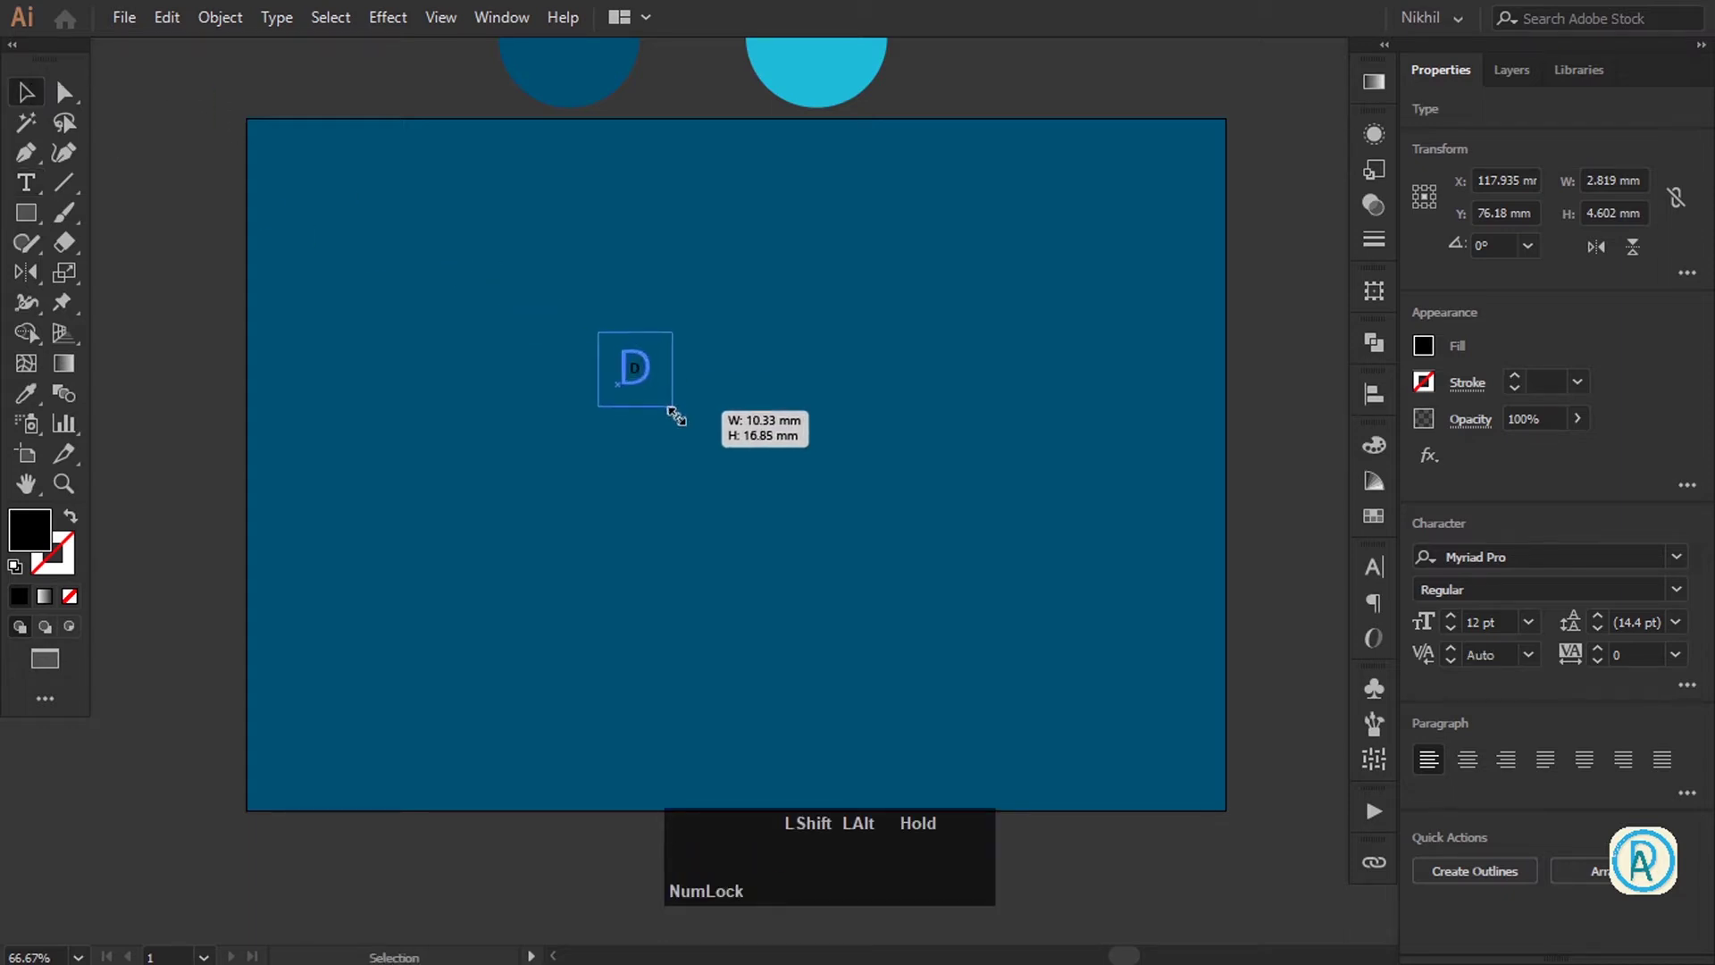
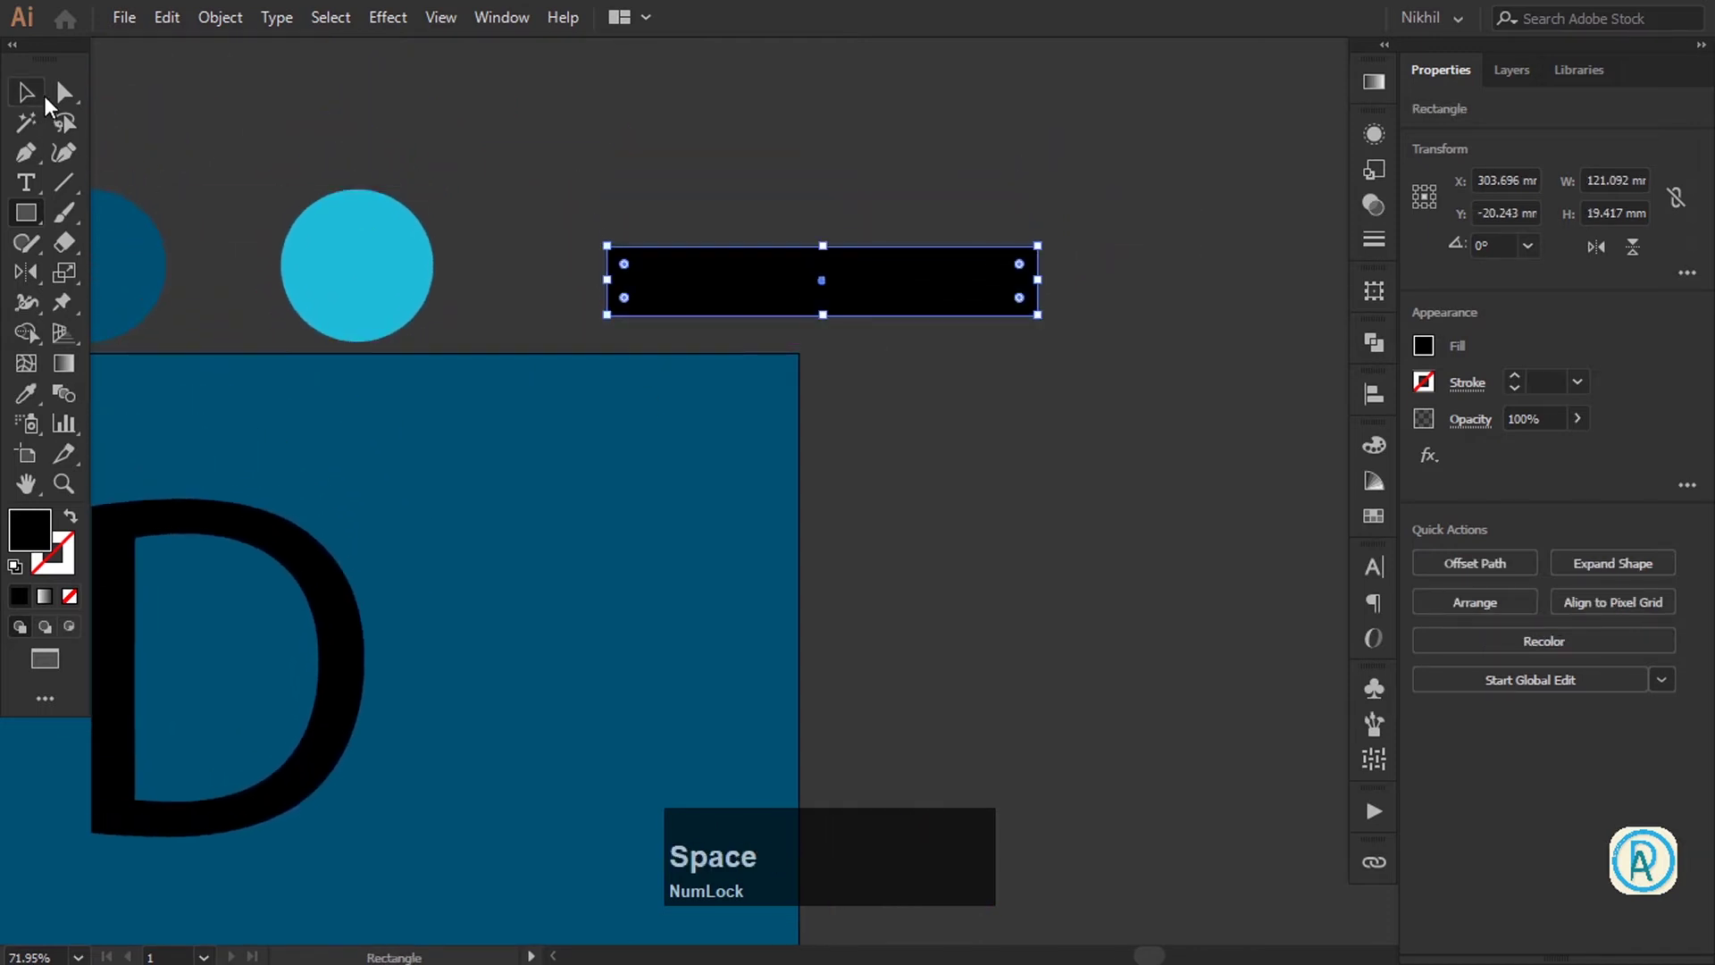
Apply a linear gradient fill to the long black bar from the Gradient panel
{"action": "left_click", "coordinate": [47, 96]}
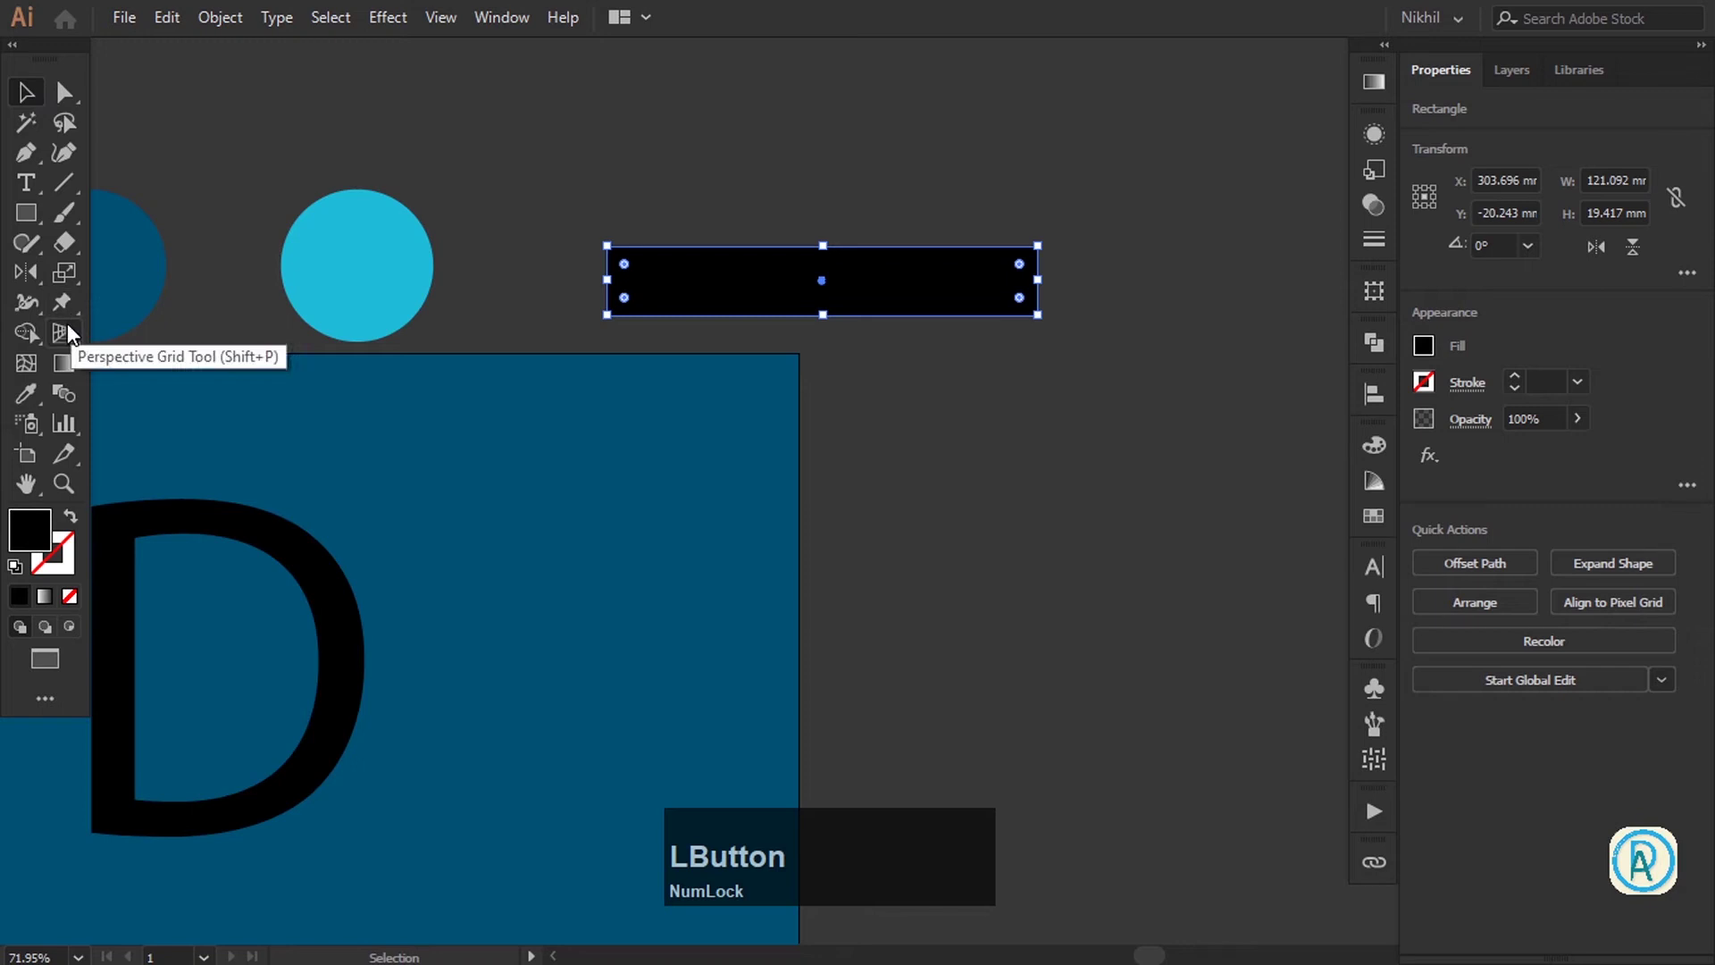
{"action": "key", "text": "g"}
{"action": "key", "text": "super+KP_Add"}
{"action": "key", "text": "super+KP_Subtract"}
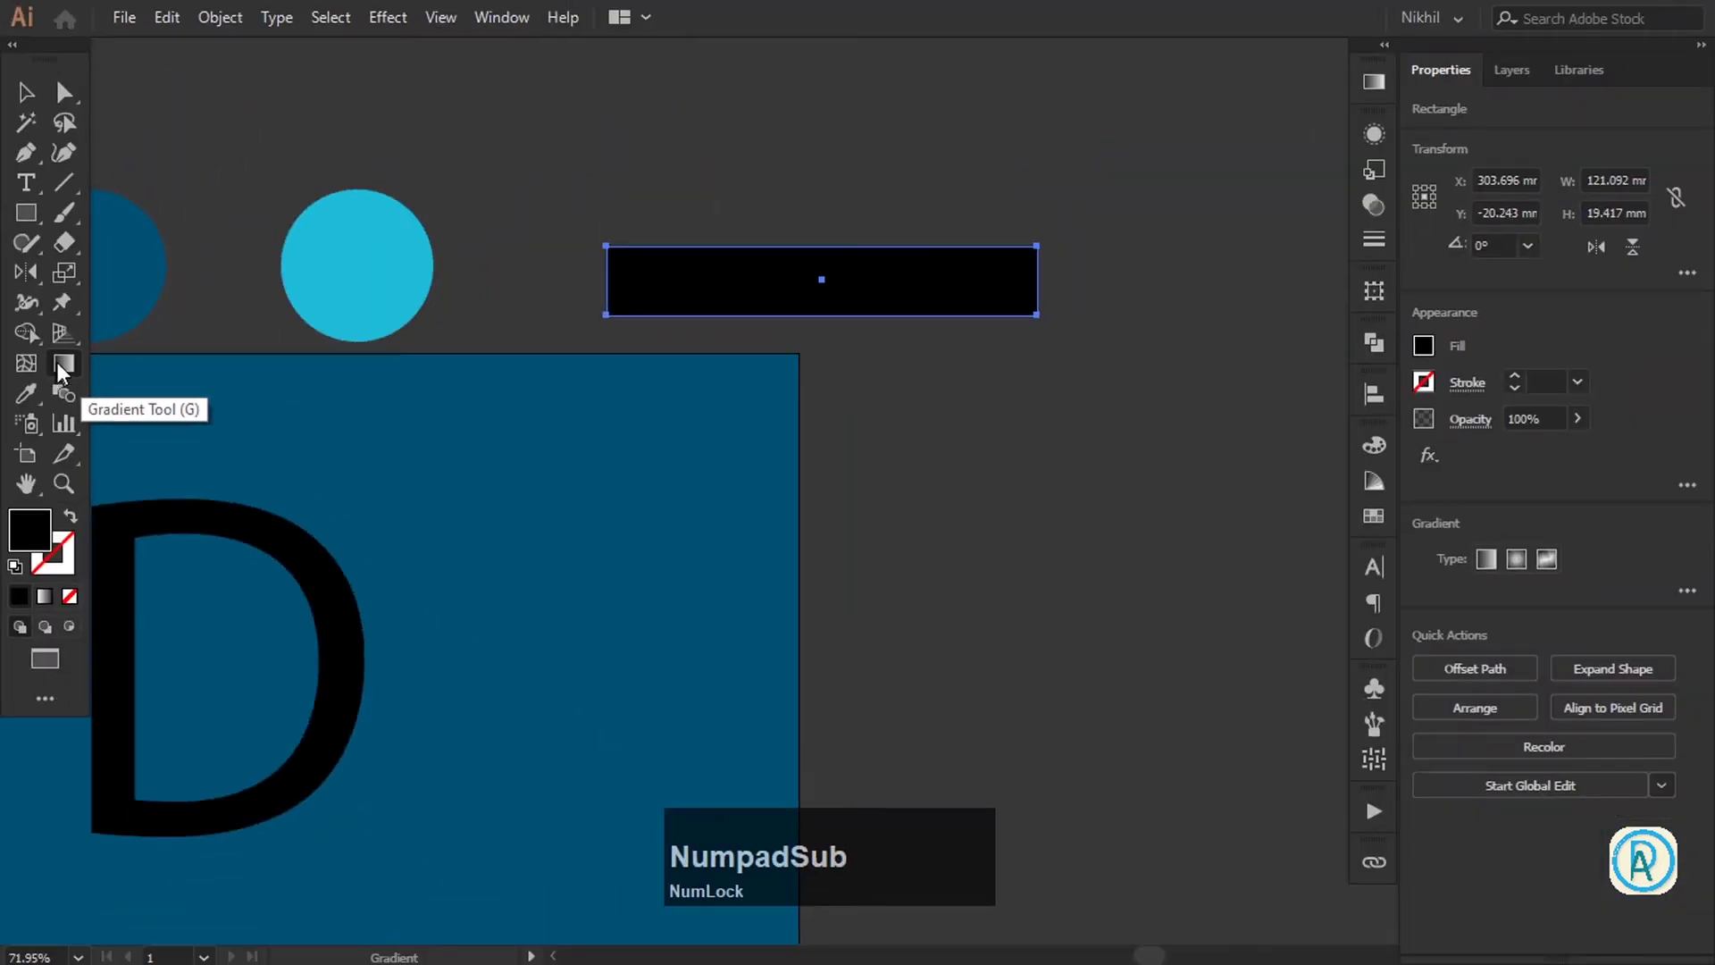
{"action": "left_click", "coordinate": [71, 366]}
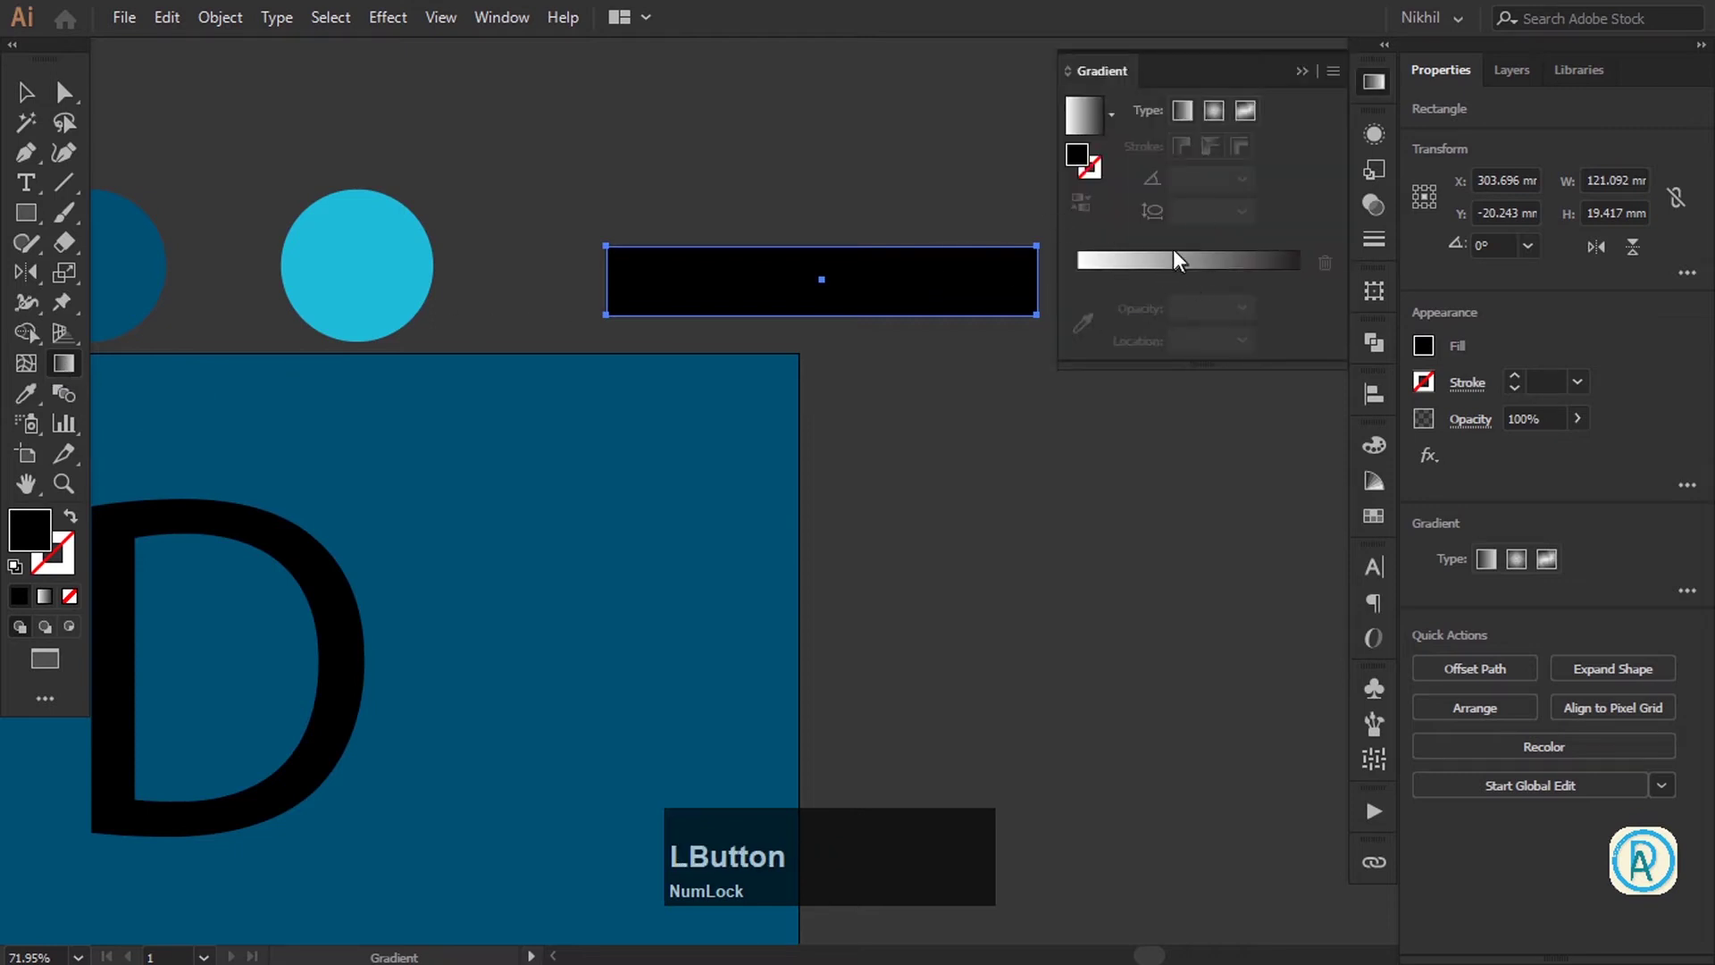
{"action": "left_click", "coordinate": [1184, 246]}
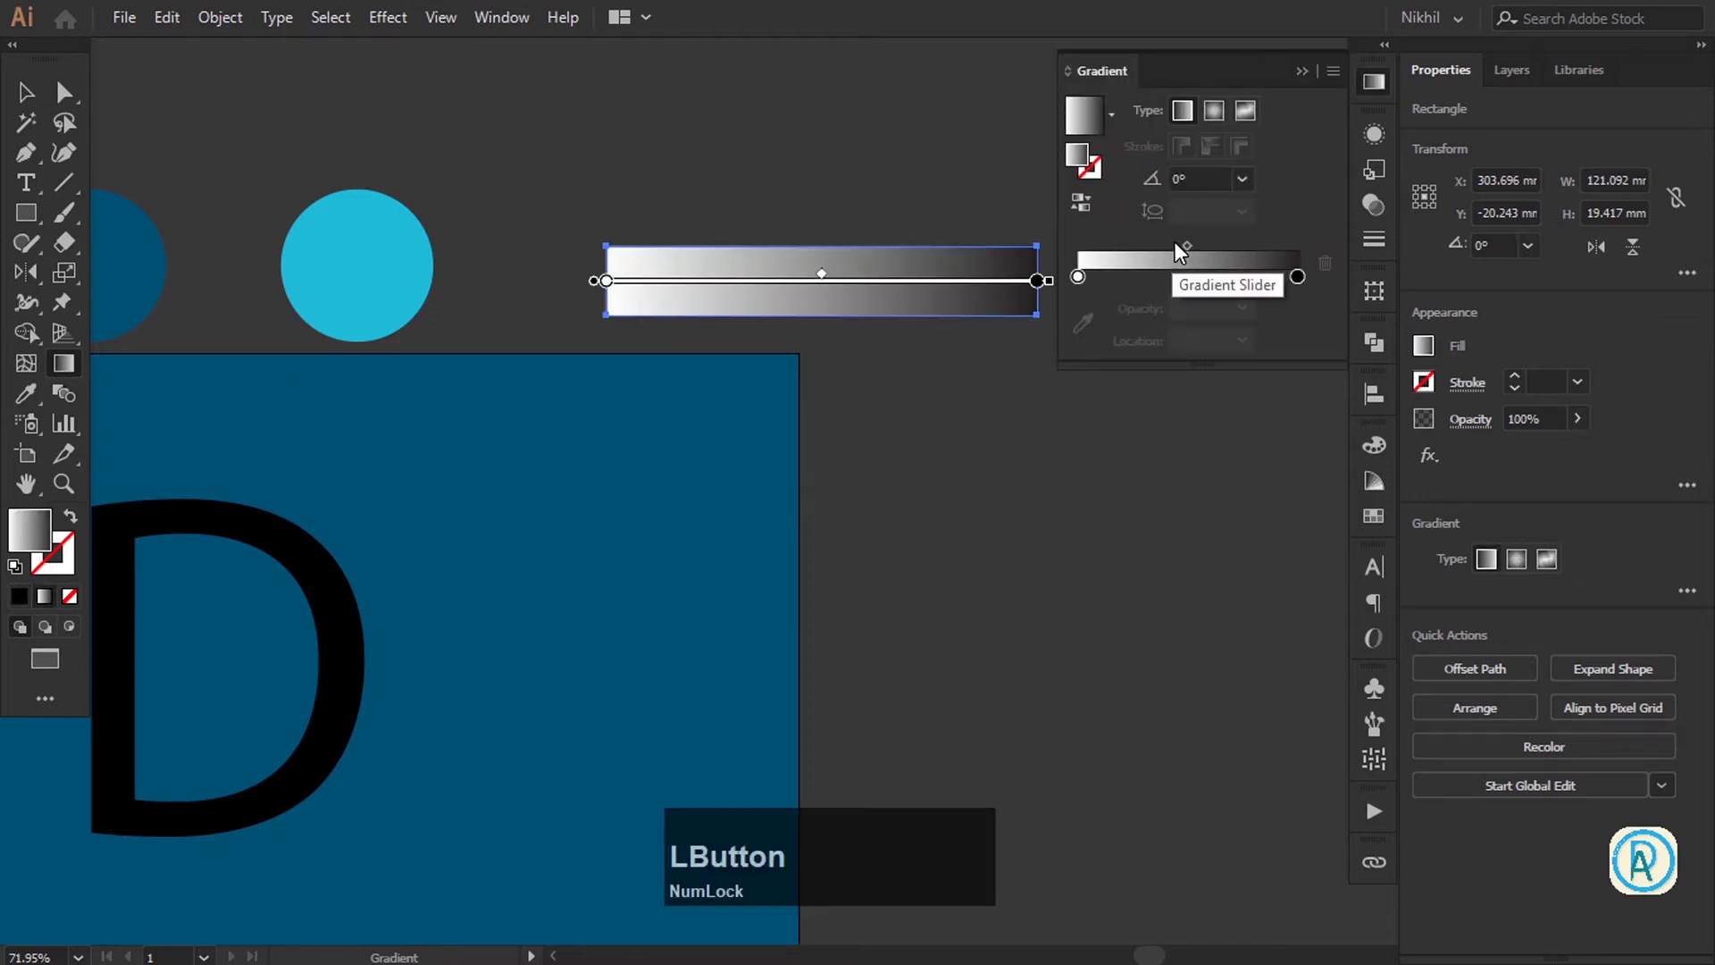
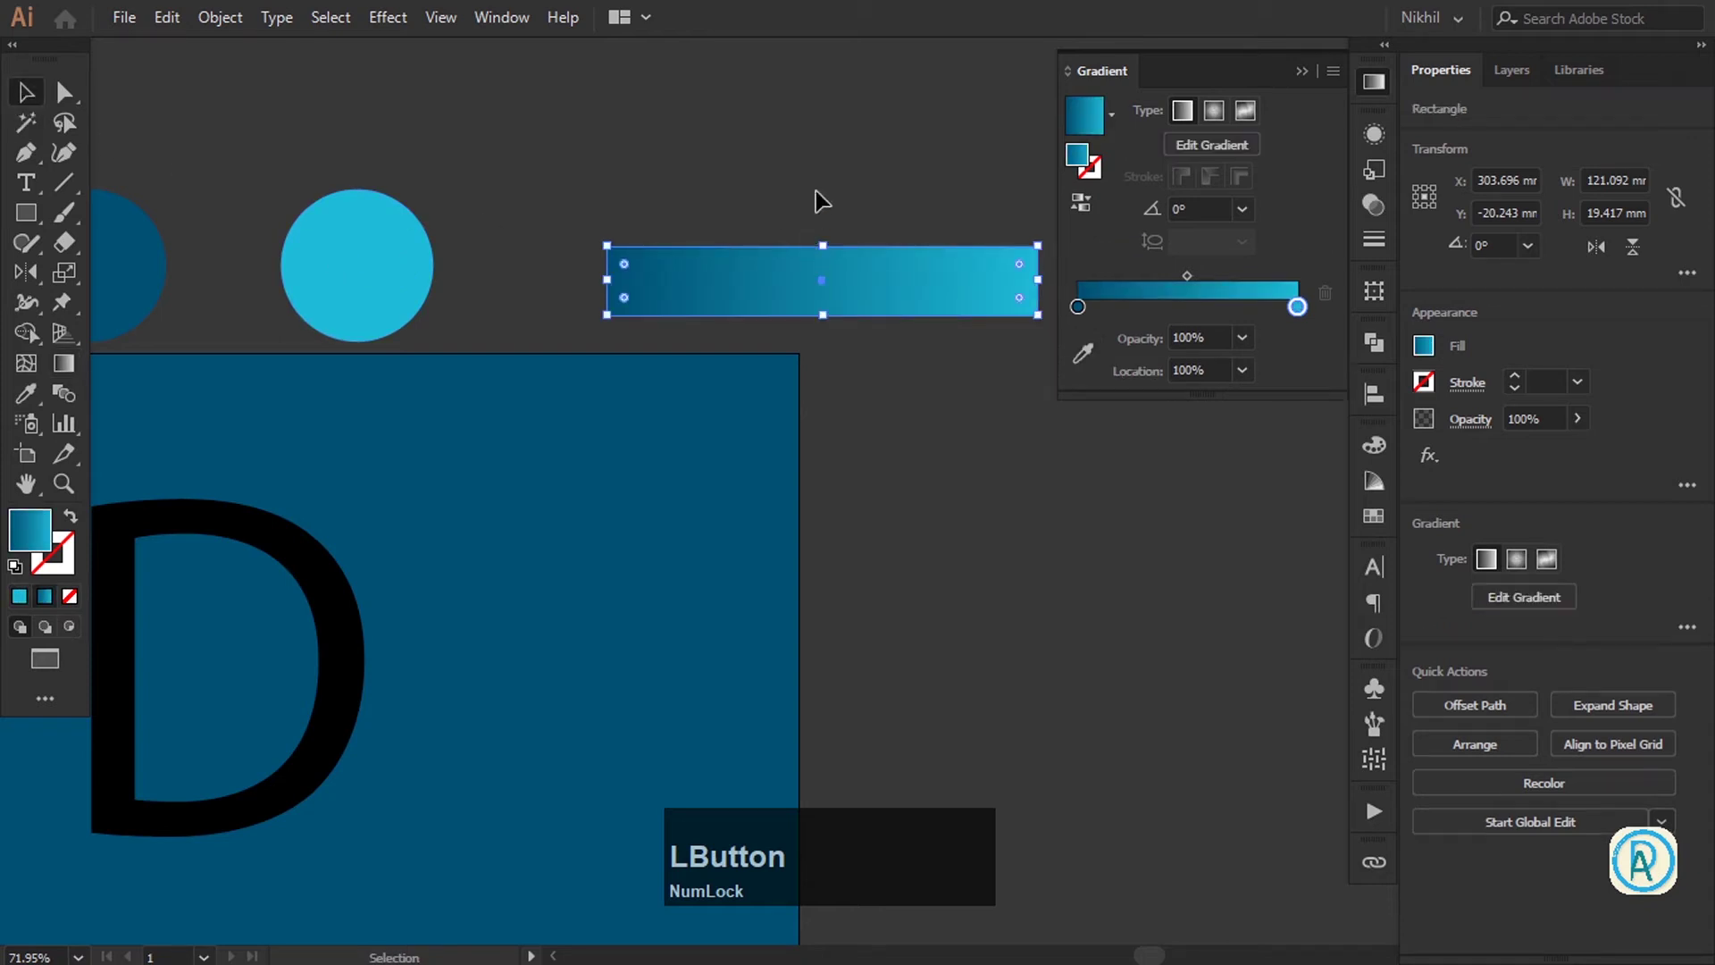
Move the gradient bar onto the artboard above the D
{"action": "key", "text": "space"}
{"action": "left_click", "coordinate": [779, 254]}
{"action": "key", "text": "space"}
{"action": "left_click", "coordinate": [927, 291]}
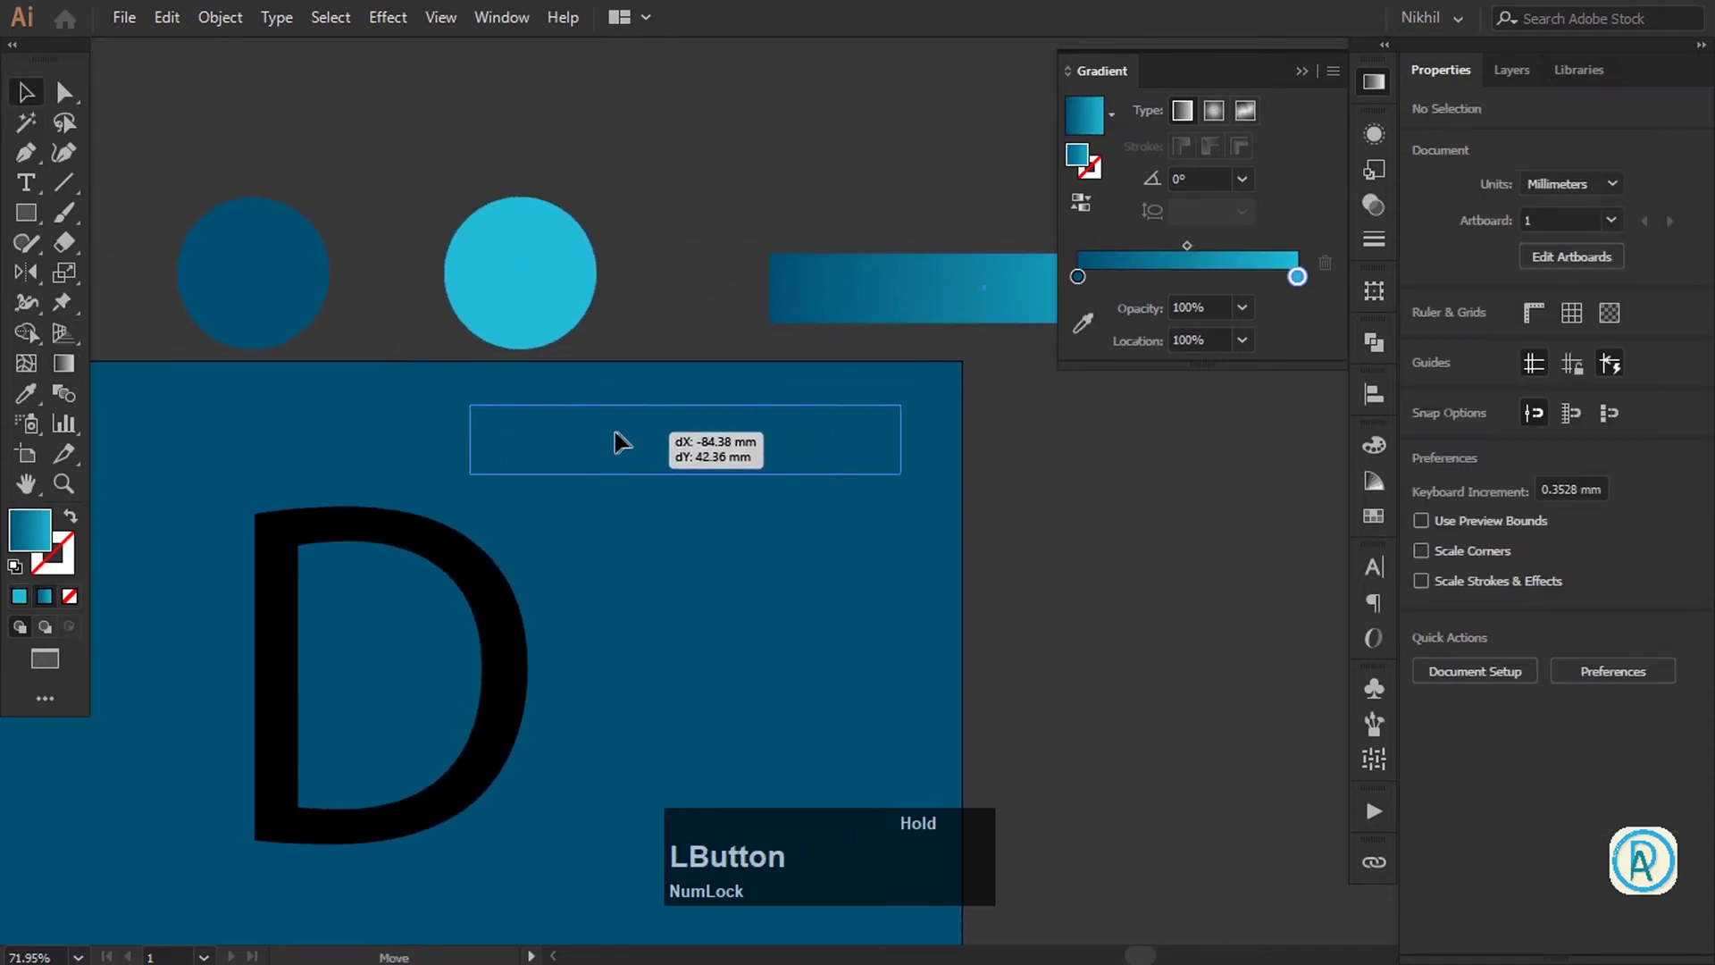
{"action": "key", "text": "space"}
{"action": "left_click", "coordinate": [723, 527]}
{"action": "key", "text": "space"}
{"action": "left_click", "coordinate": [775, 255]}
{"action": "key", "text": "space"}
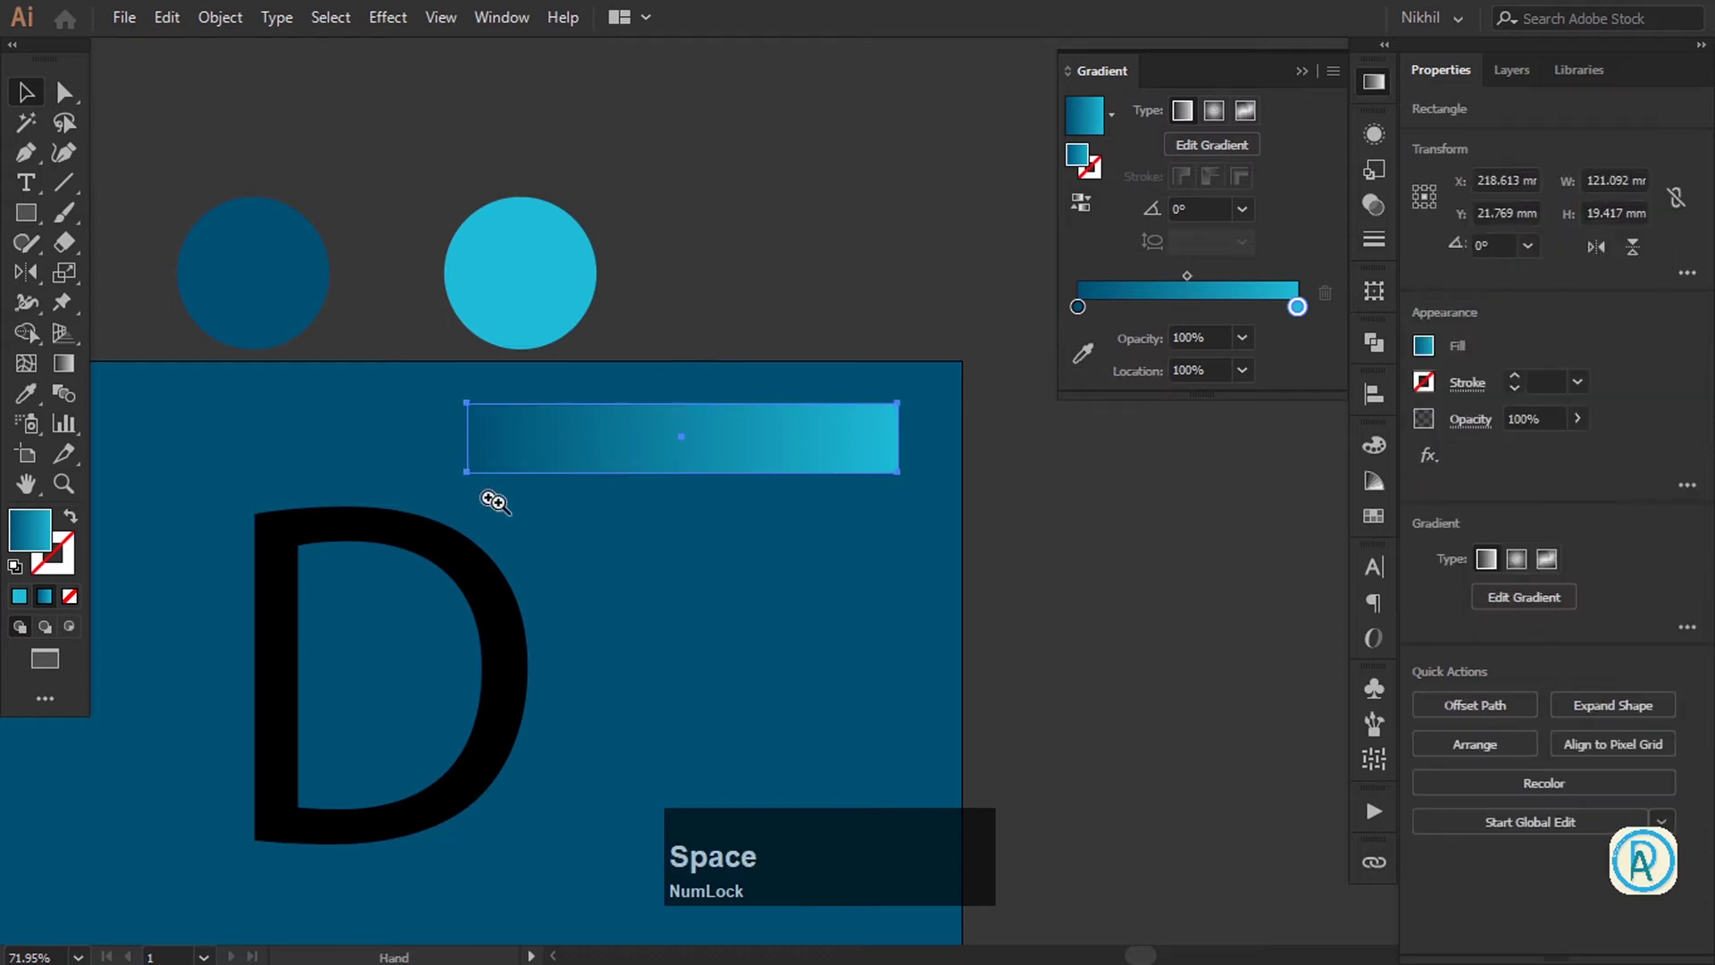
Zoom in on the bar's faded end to inspect it, then zoom back out
{"action": "left_click", "coordinate": [763, 302]}
{"action": "key", "text": "ctrl+space"}
{"action": "left_click", "coordinate": [471, 431]}
{"action": "key", "text": "ctrl+space"}
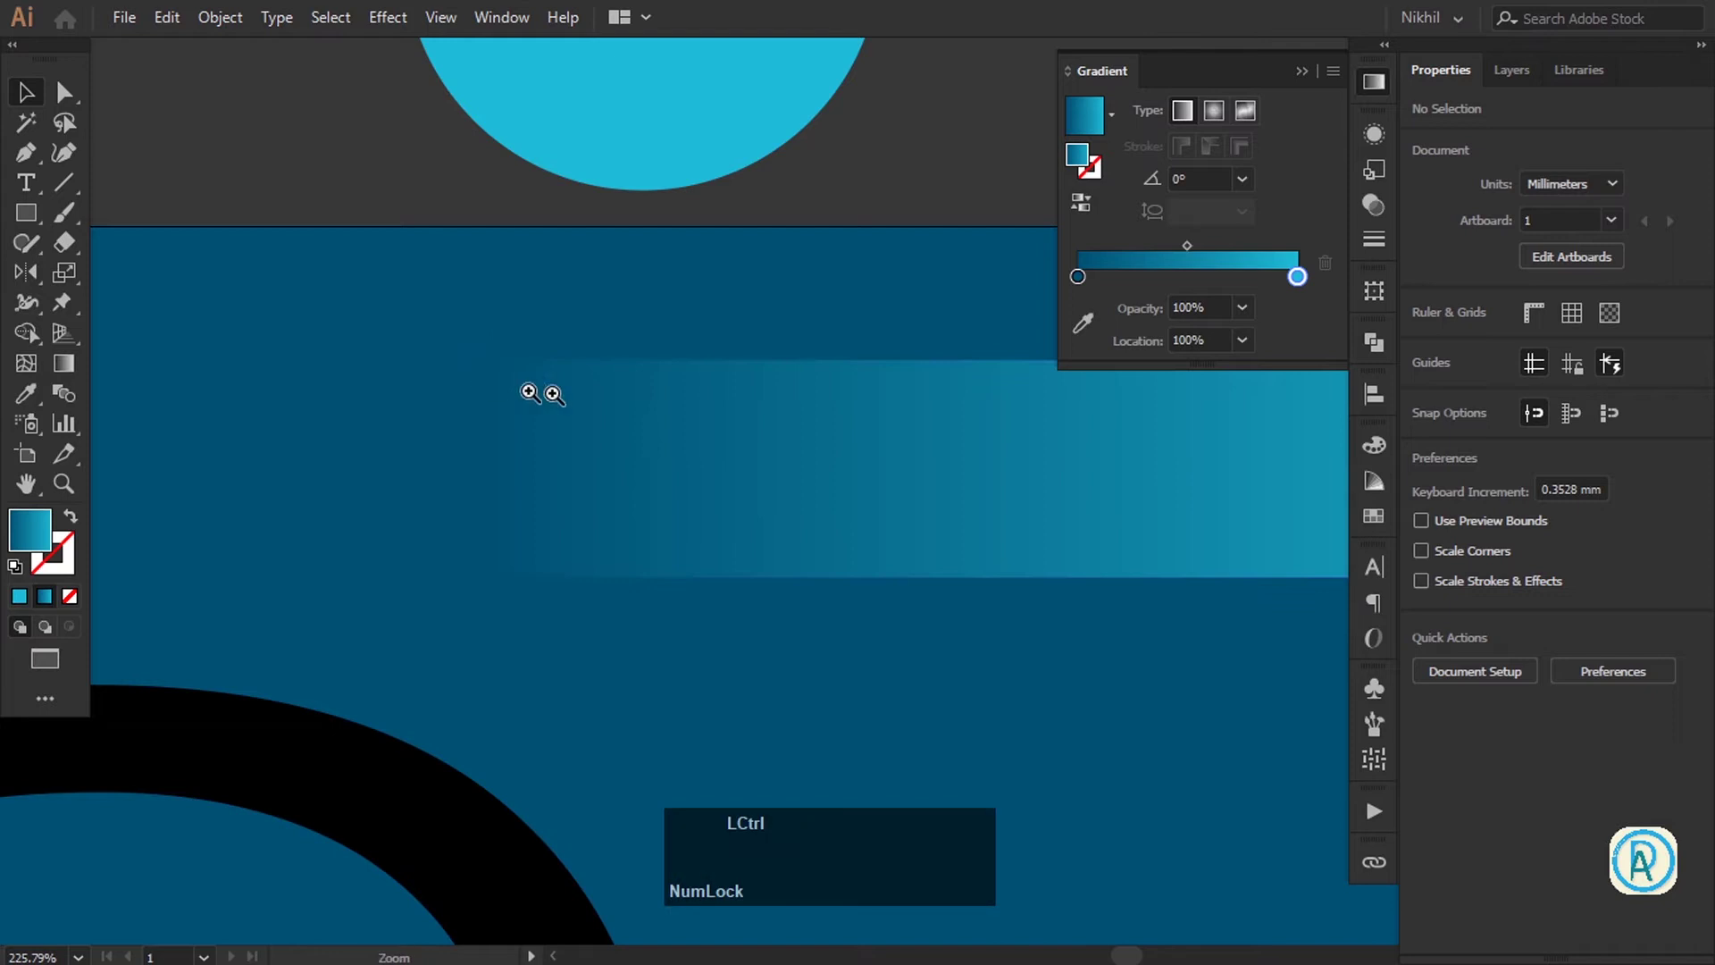
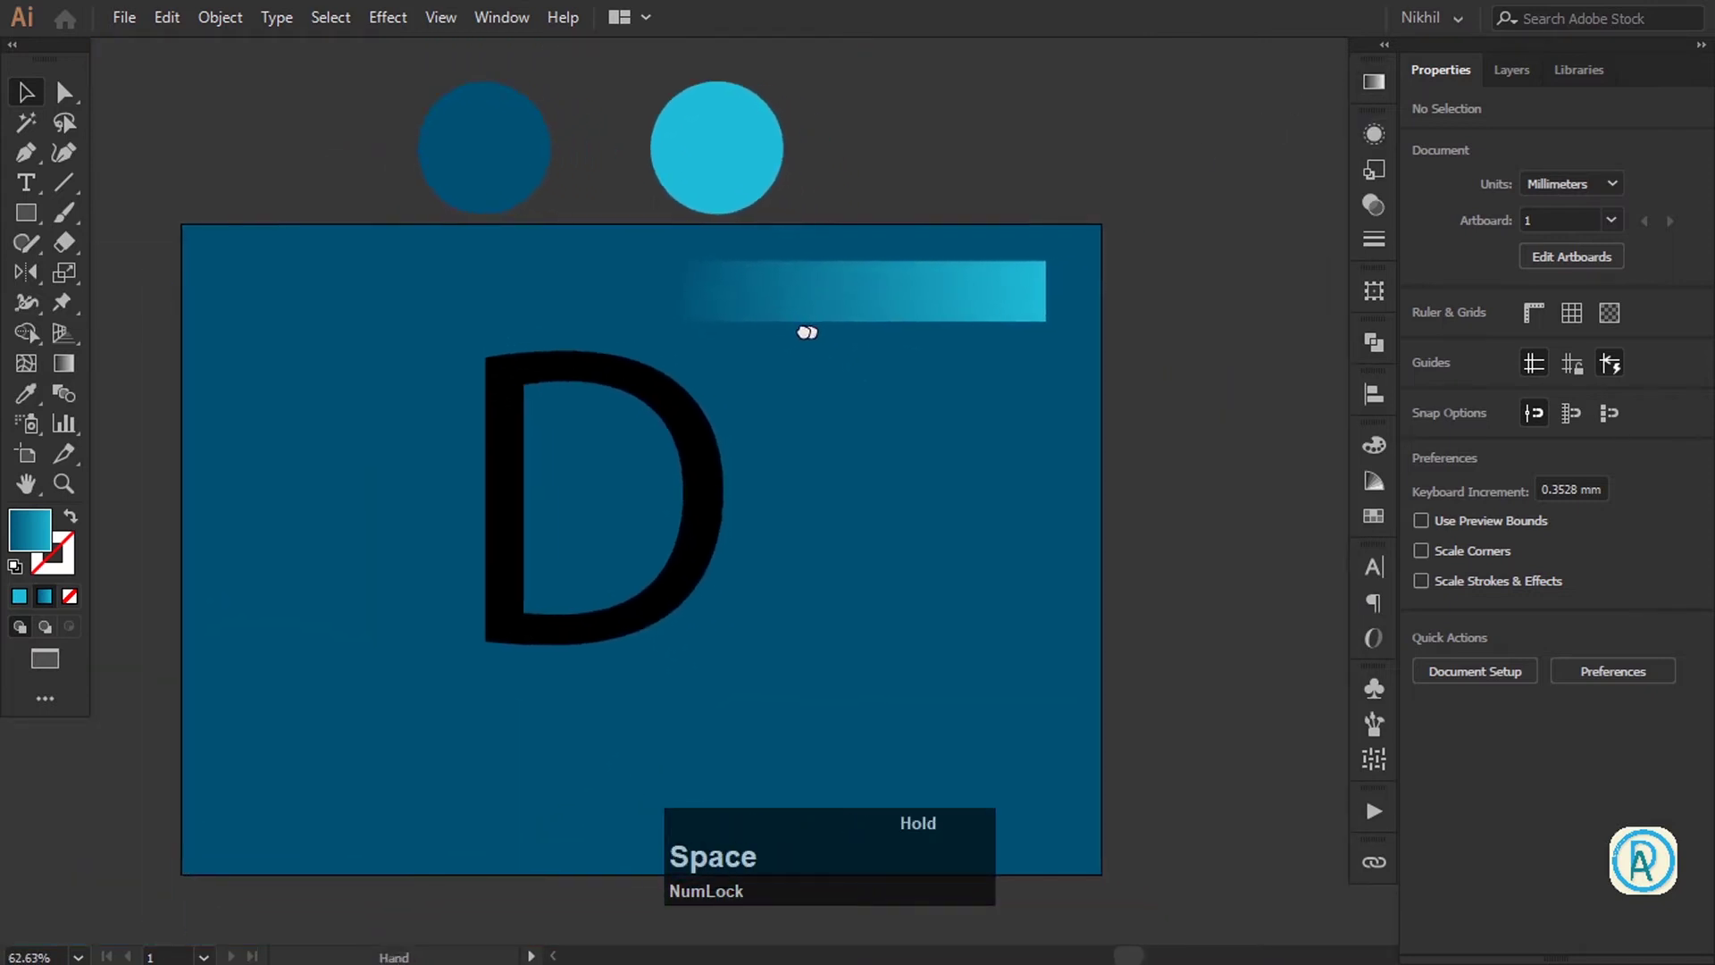
Bring up the copy and paste commands for the outlined D
{"action": "left_click", "coordinate": [749, 396]}
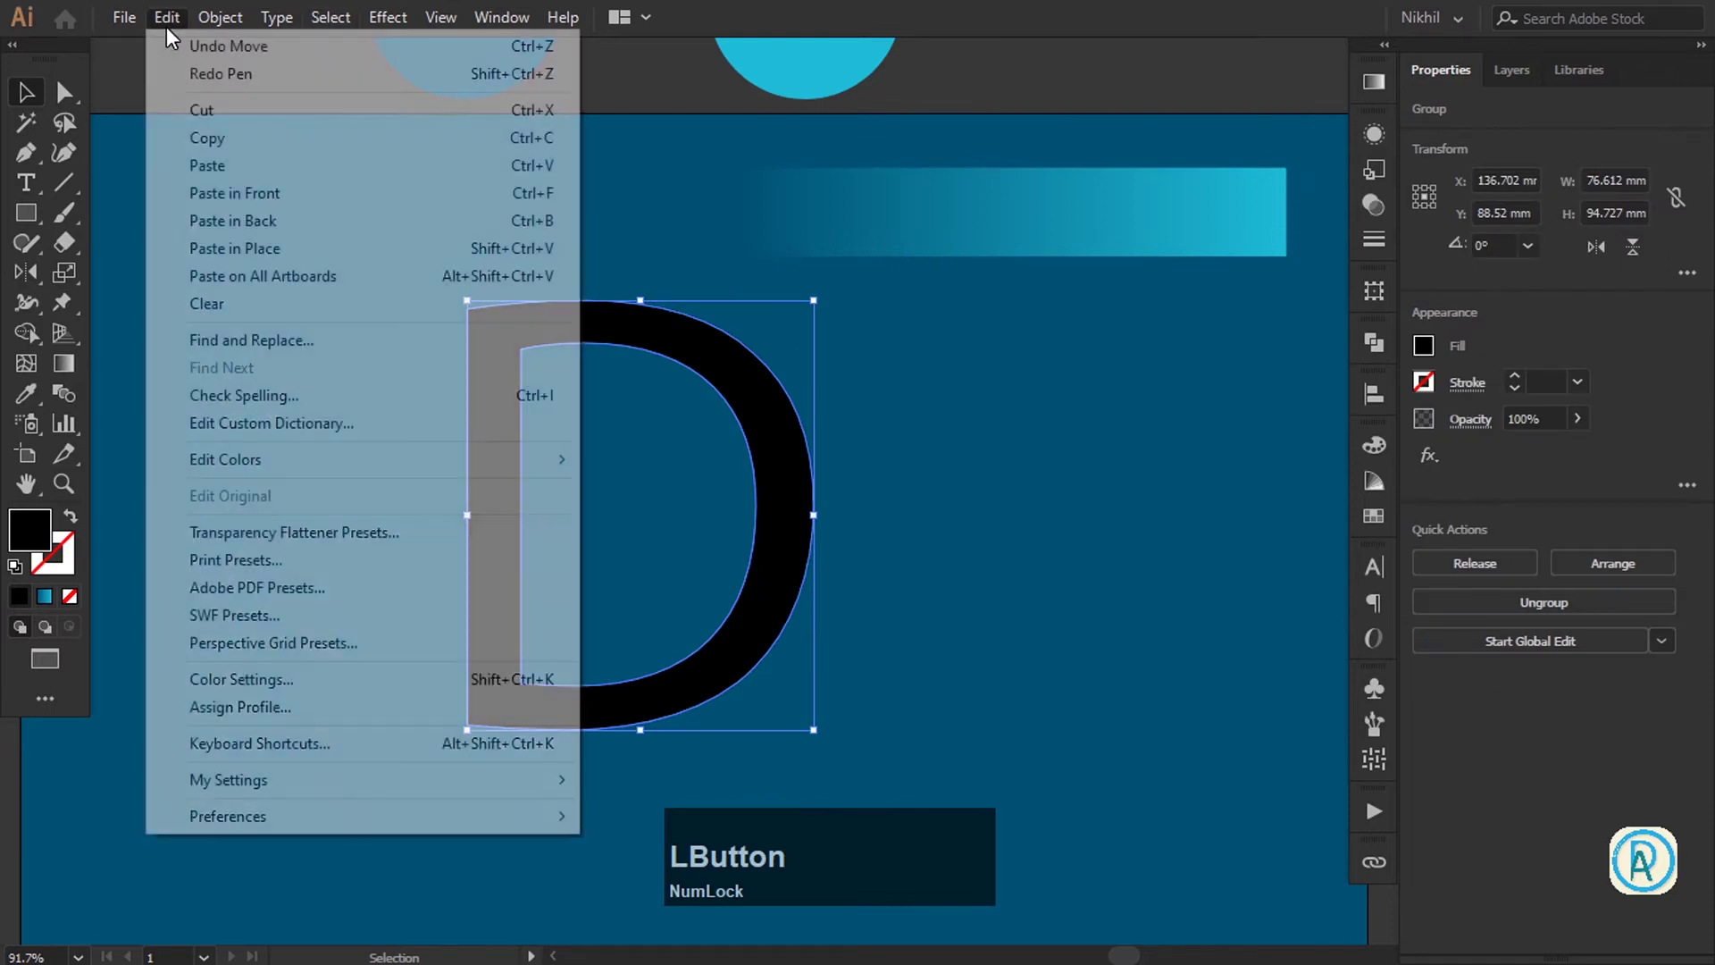
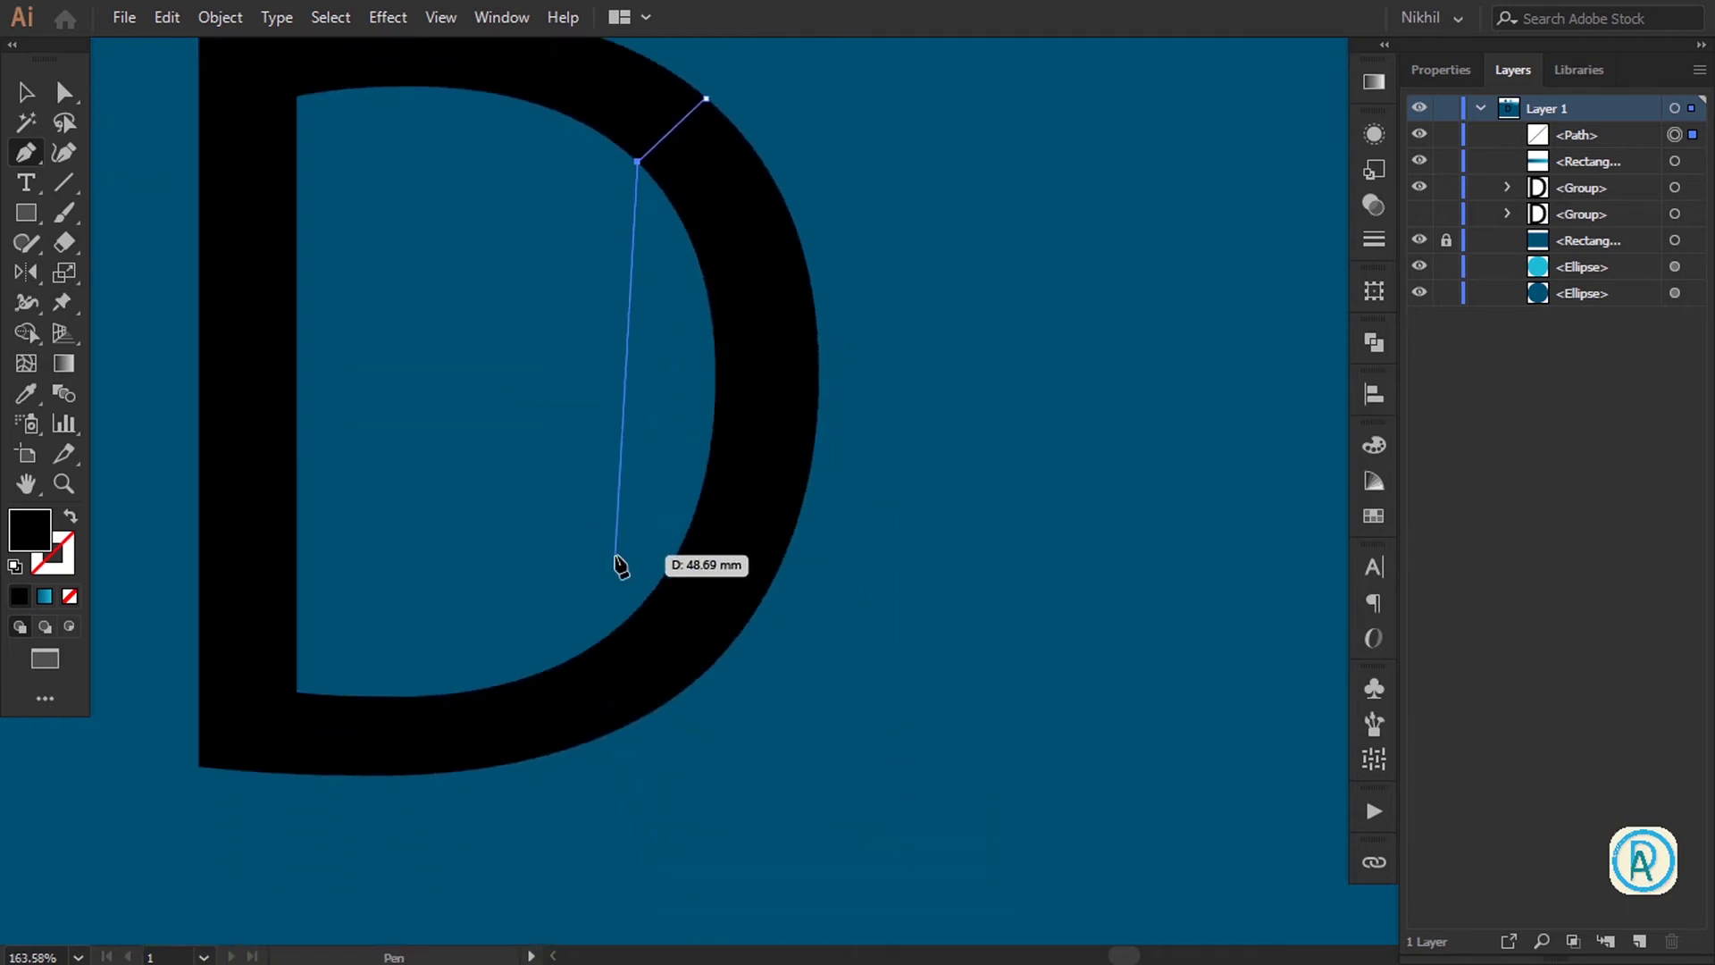
Close the polygon, select it together with the D, and head to the Window menu for Pathfinder
{"action": "left_click", "coordinate": [621, 569]}
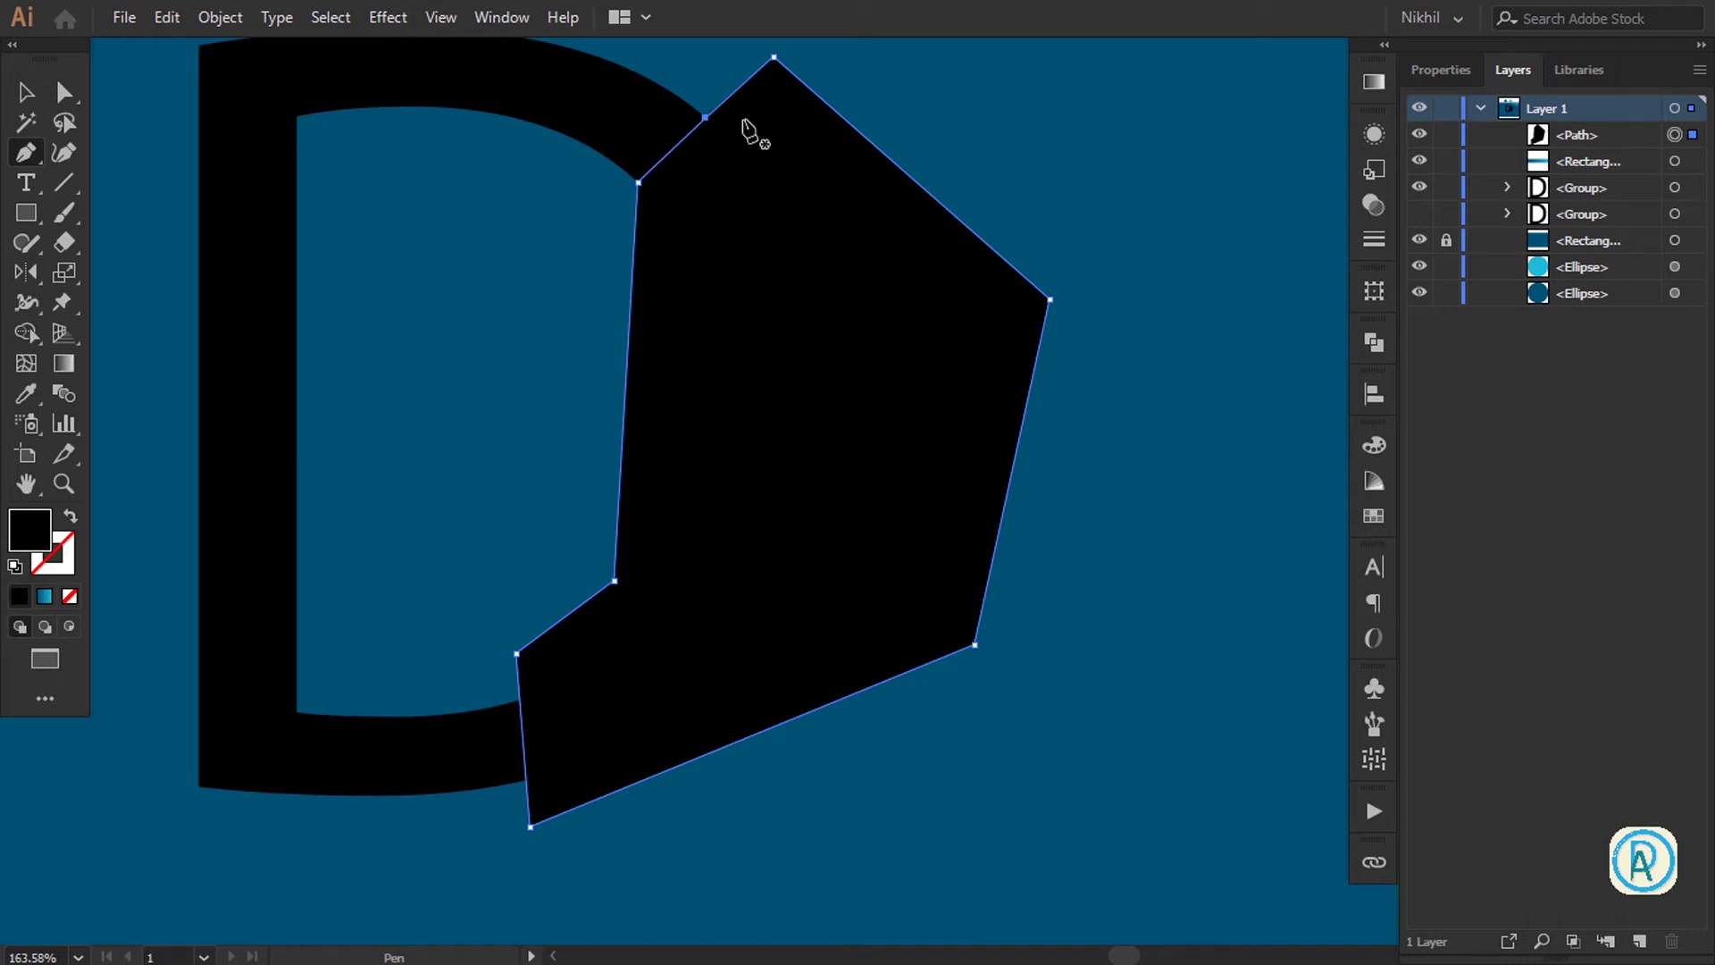
{"action": "key", "text": "v"}
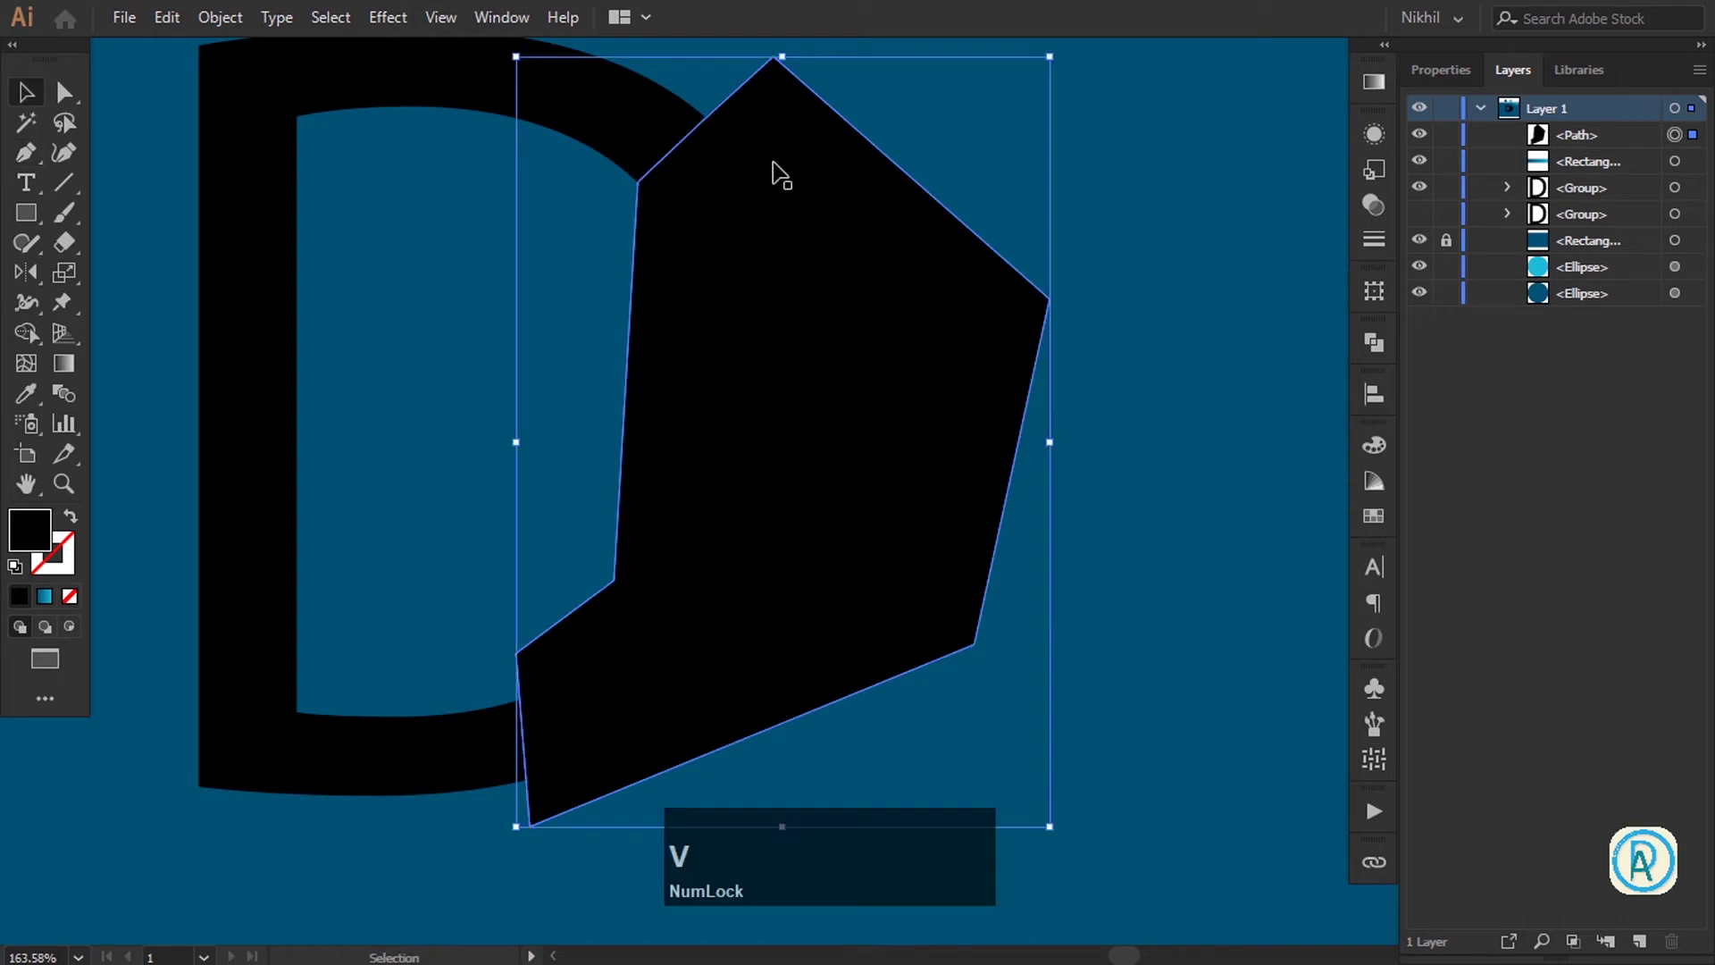
{"action": "left_click", "coordinate": [505, 99]}
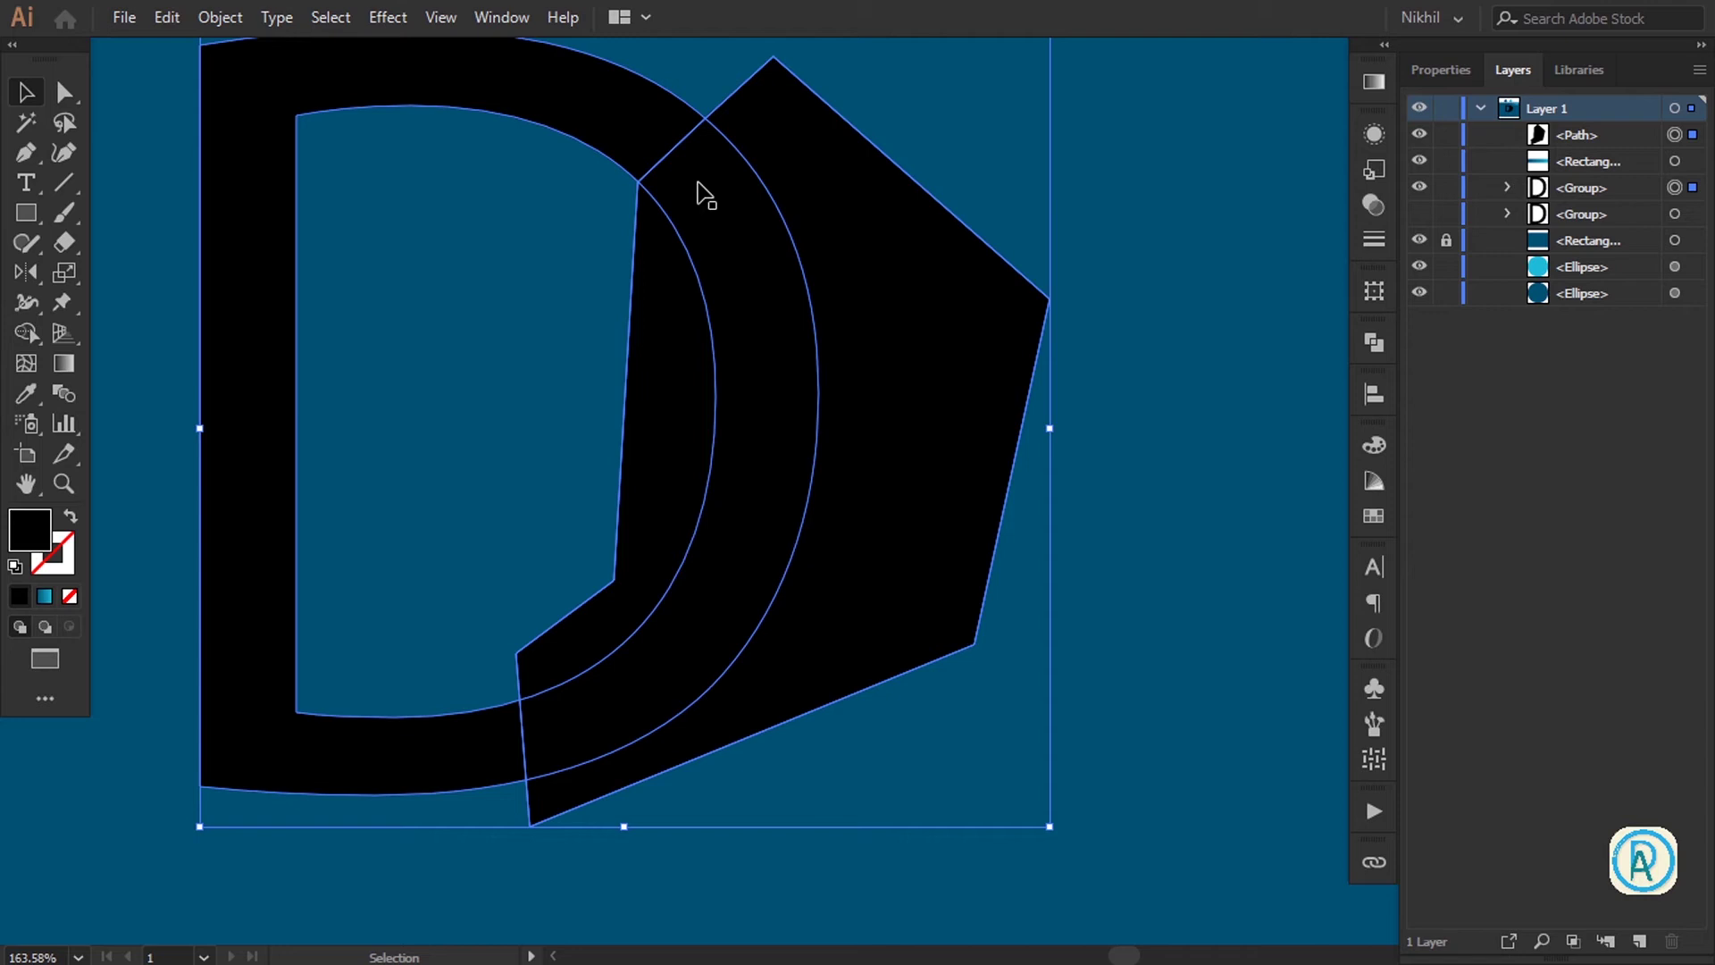
{"action": "scroll", "scroll_direction": "up", "scroll_amount": 3}
{"action": "left_click", "coordinate": [513, 19]}
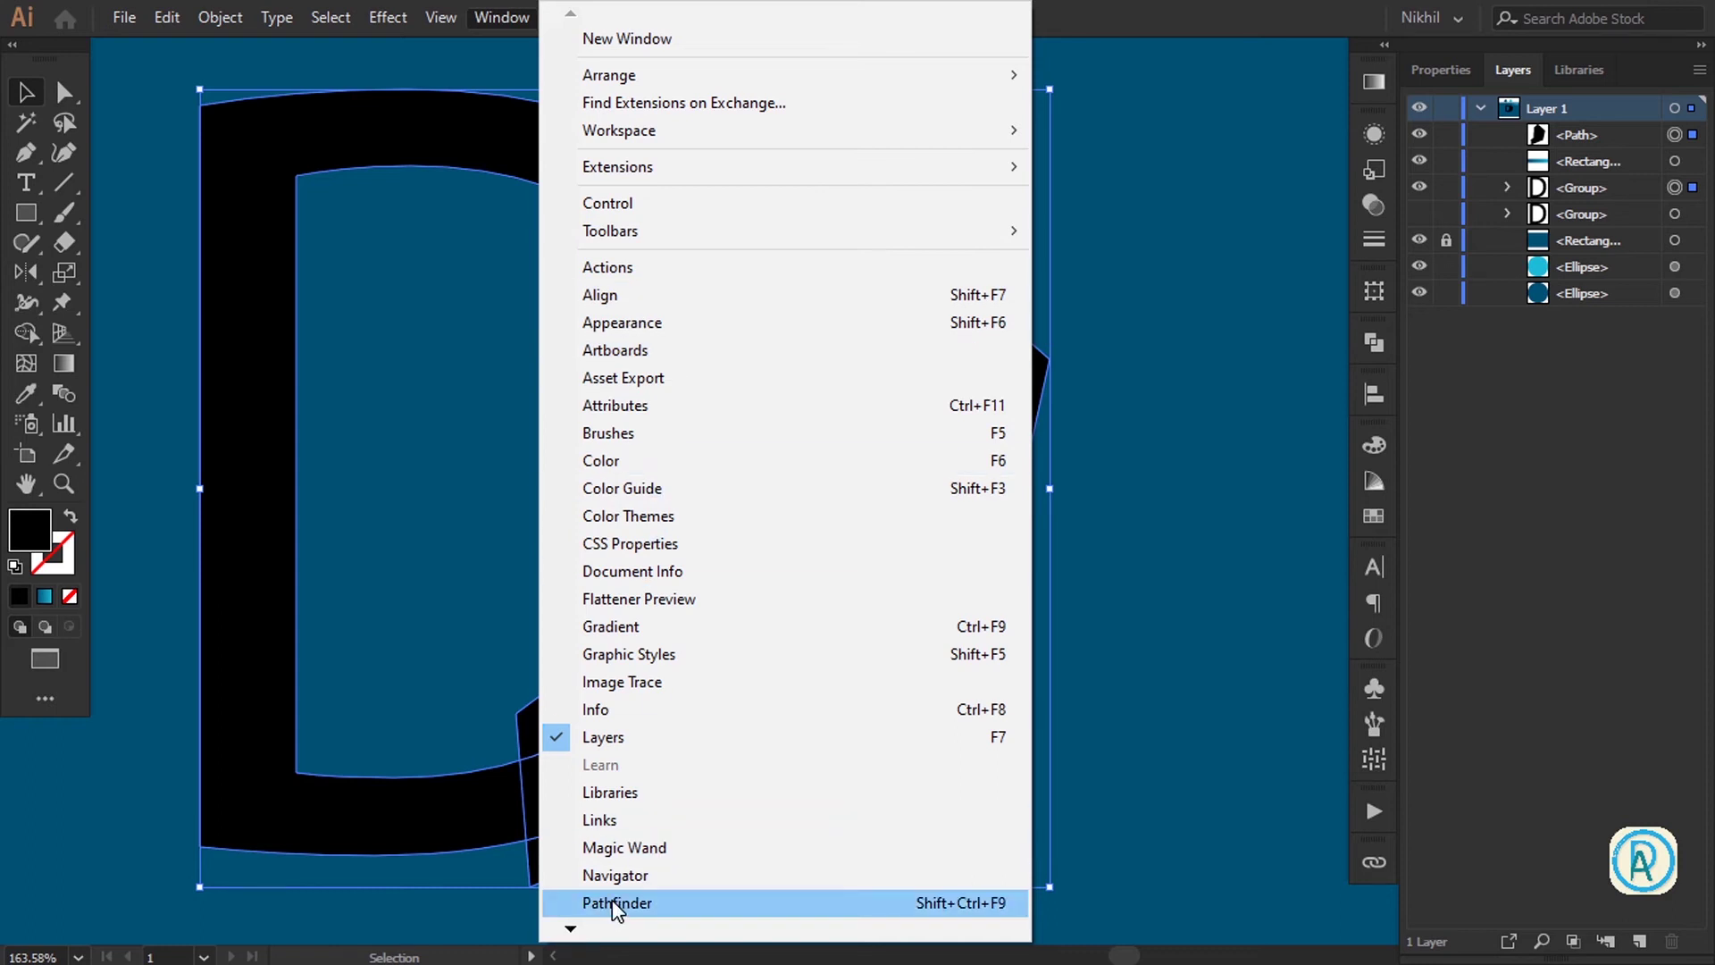
Intersect the polygon with the D in Pathfinder, leaving only the curved arc, and fit the artboard in view
{"action": "left_click", "coordinate": [575, 941]}
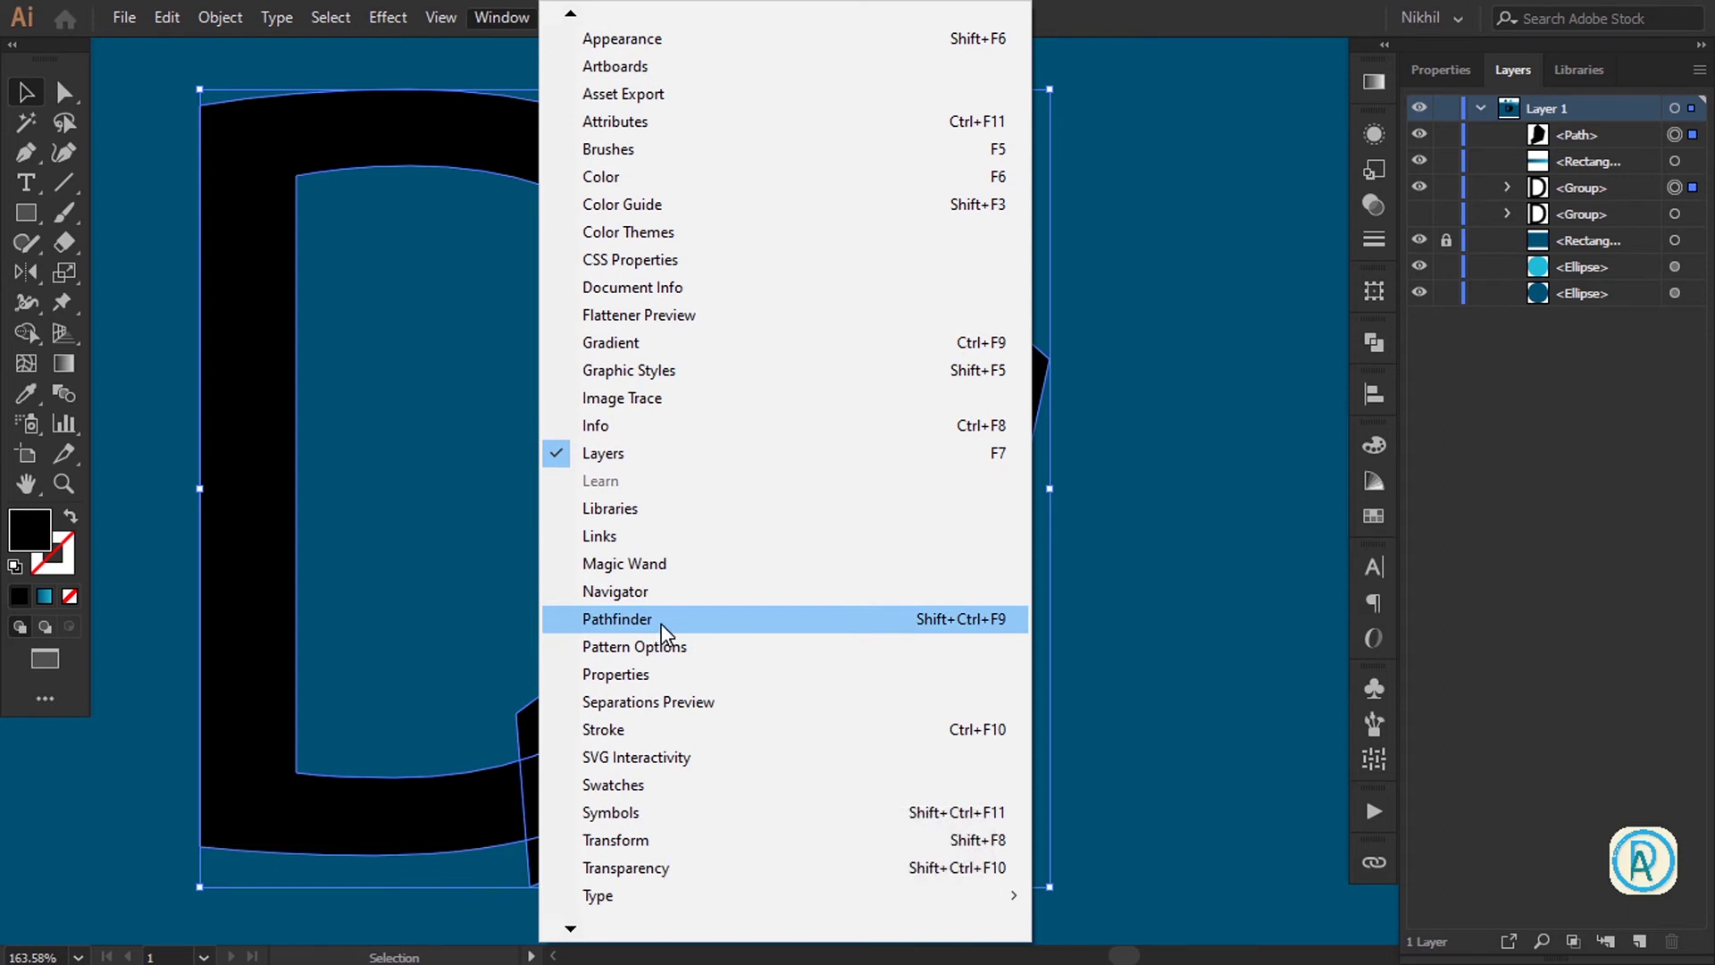
{"action": "key", "text": "super+Num_Lock"}
{"action": "key", "text": "KP_Add"}
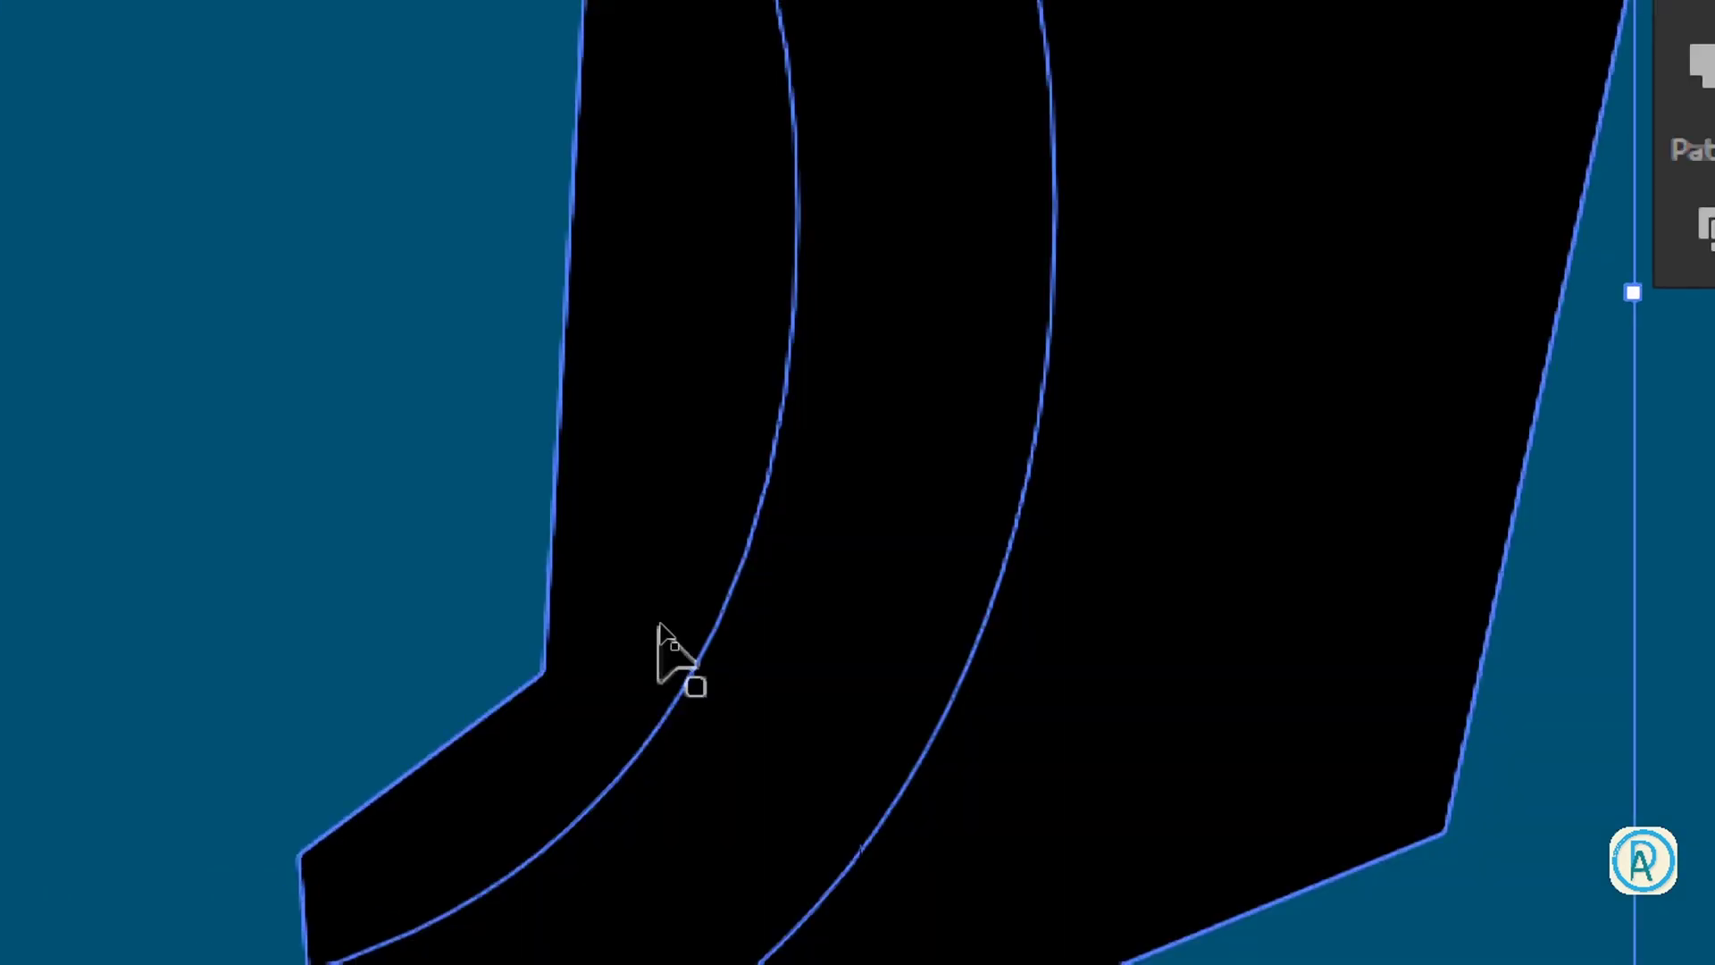
{"action": "key", "text": "super+KP_Subtract"}
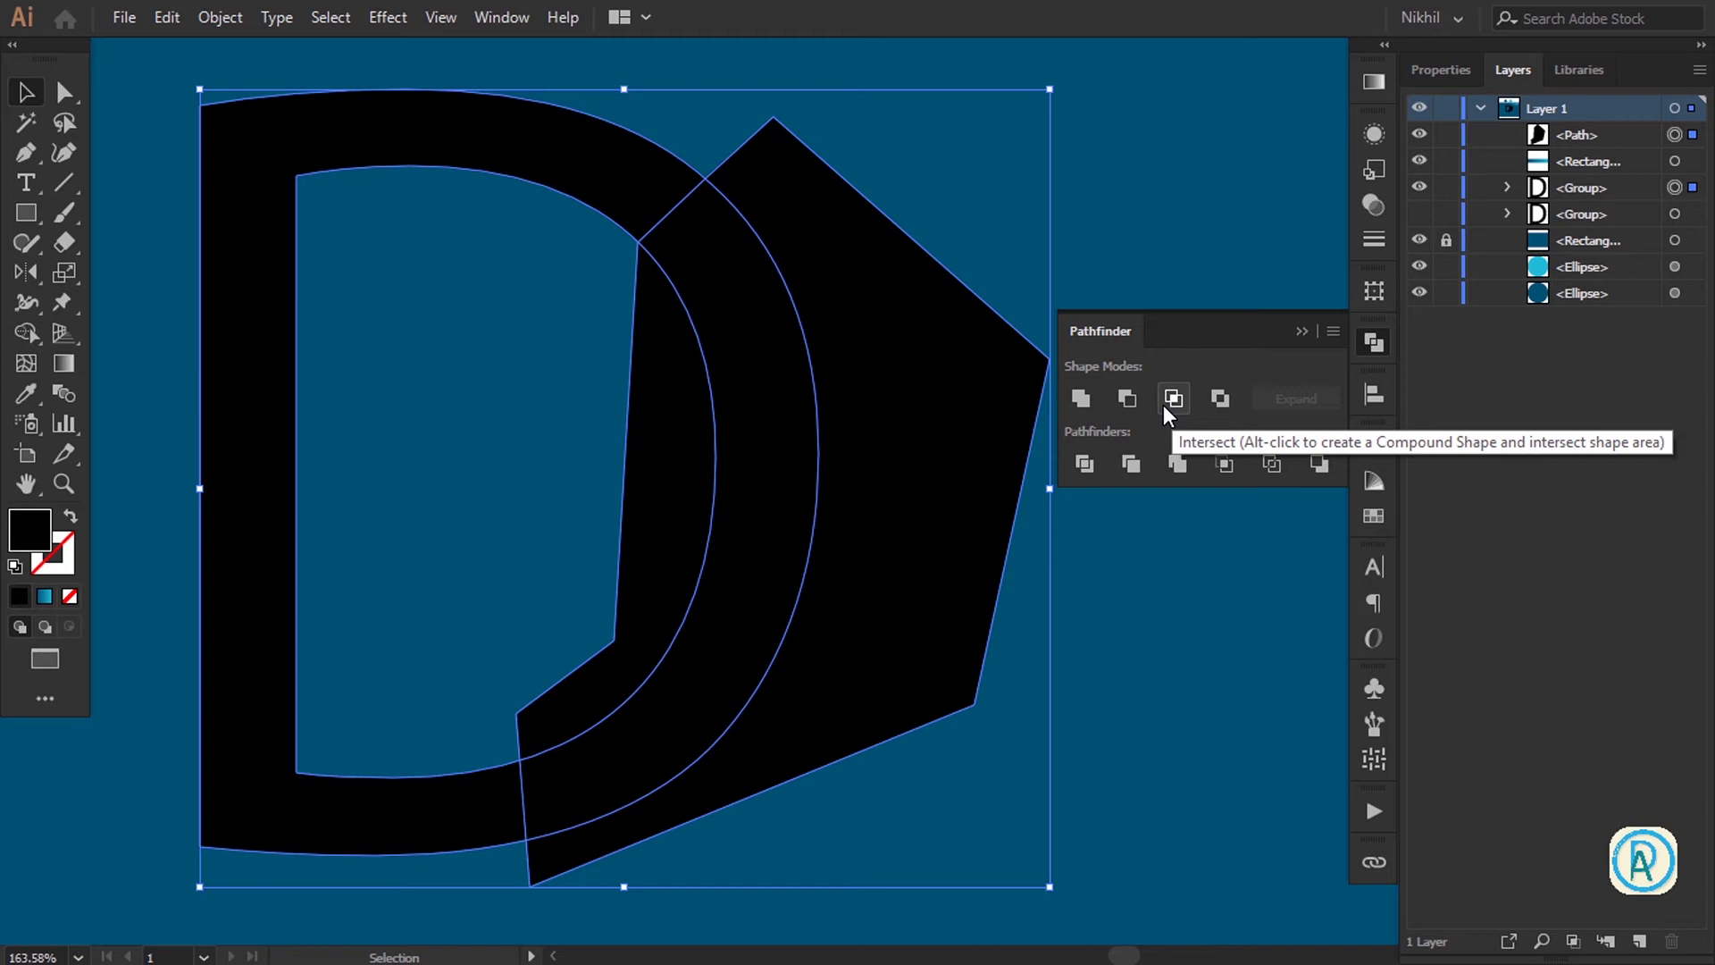
{"action": "left_click", "coordinate": [1176, 405]}
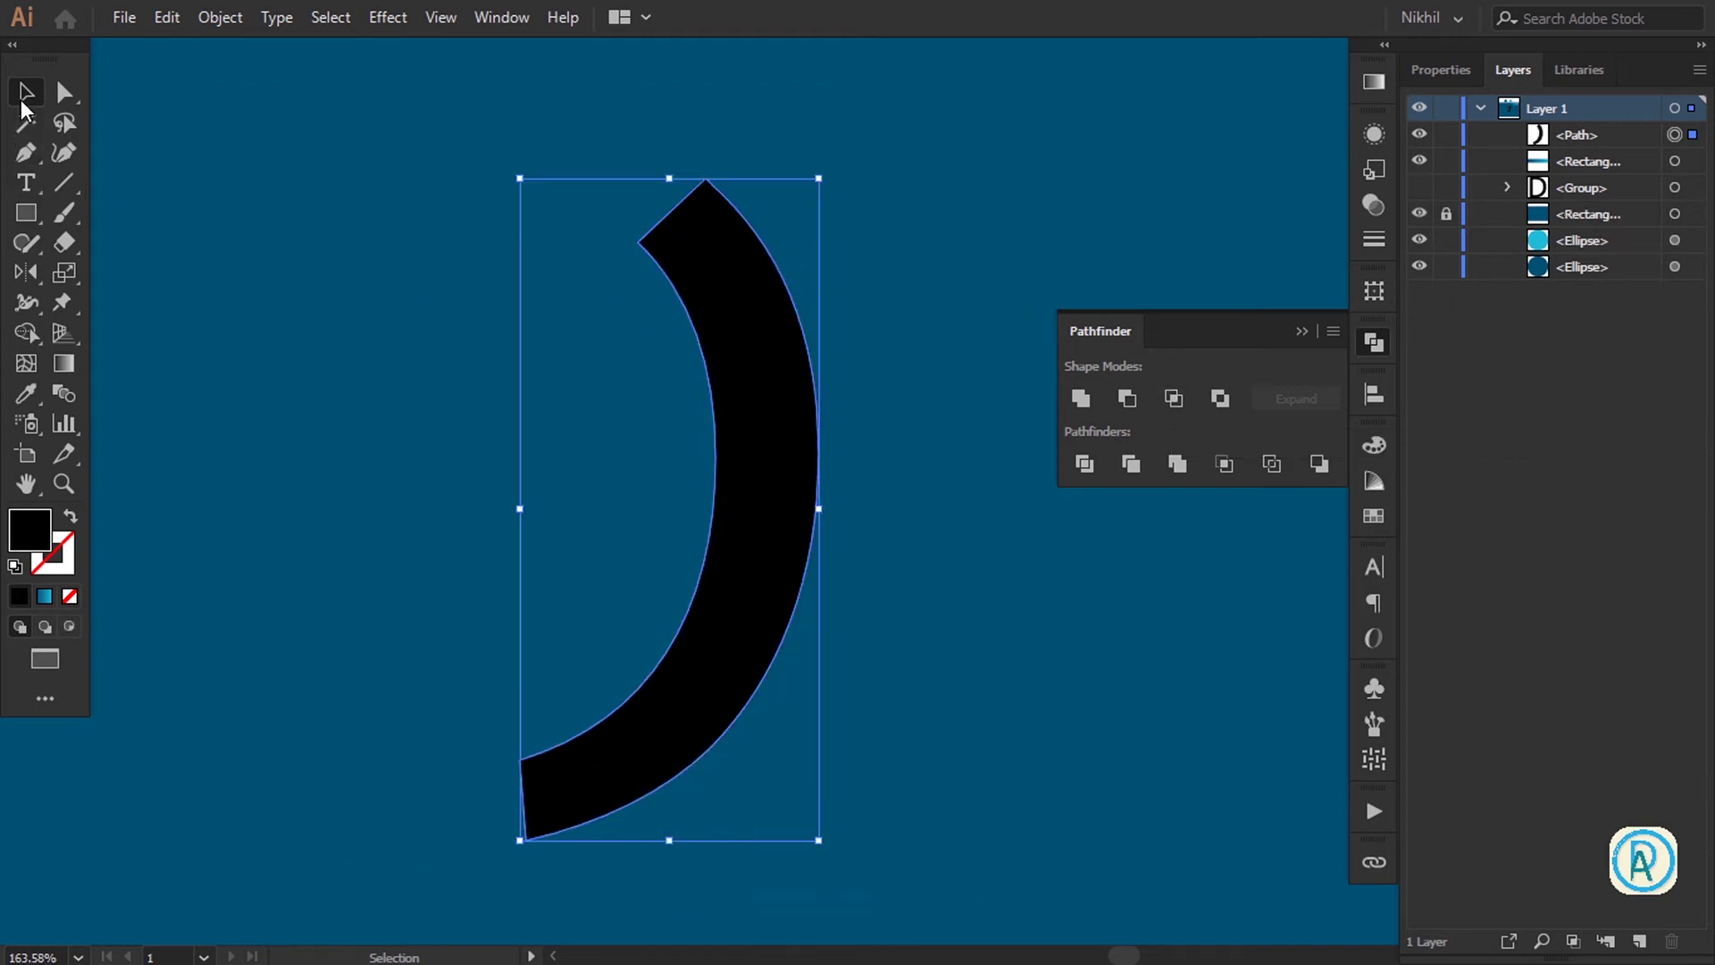
{"action": "left_click", "coordinate": [888, 193]}
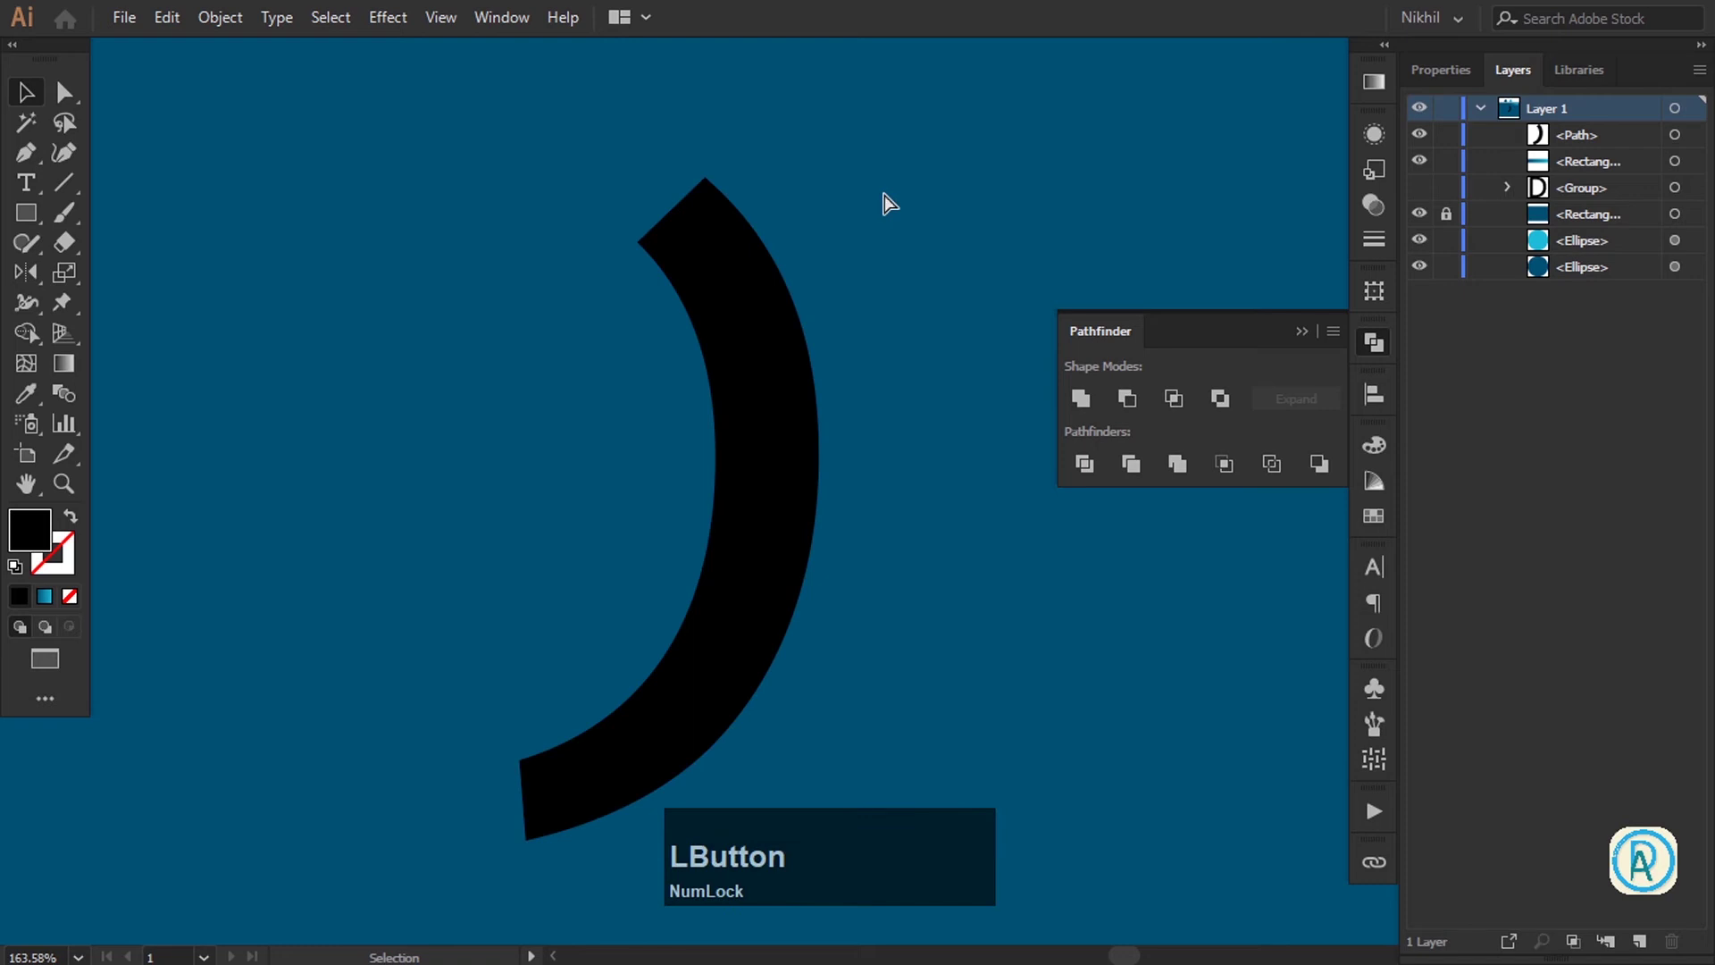
{"action": "key", "text": "ctrl+KP_Subtract"}
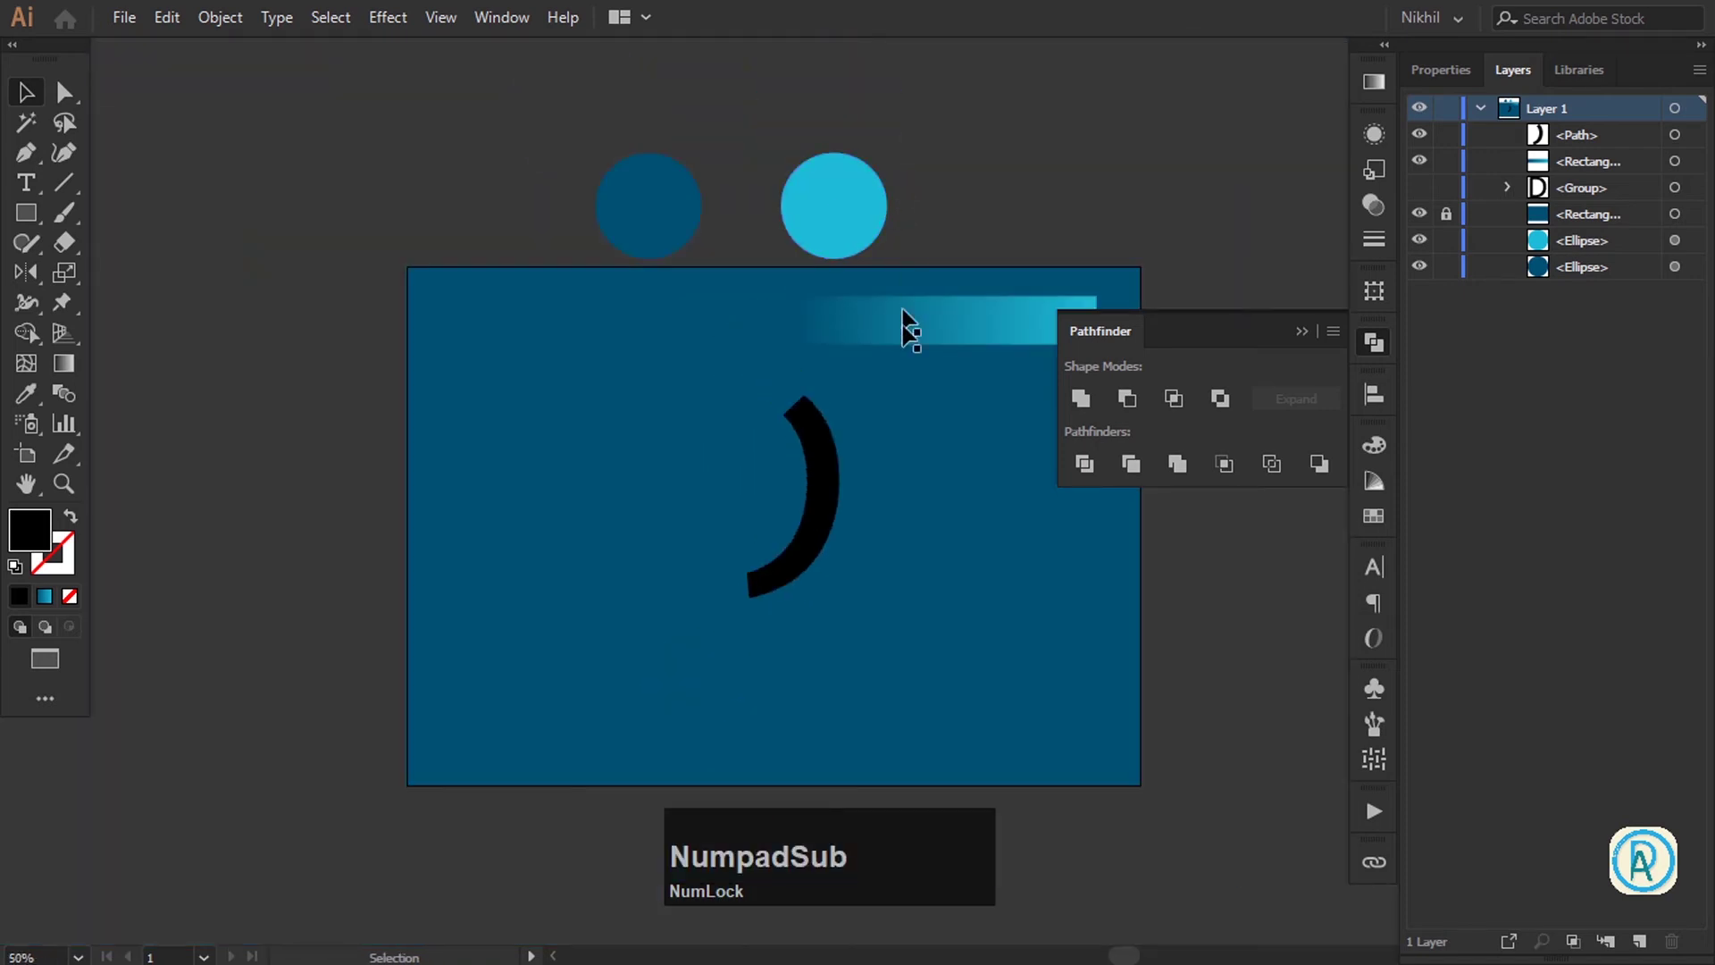
Select the D's remaining curved piece to give it the teal gradient fill
{"action": "left_click", "coordinate": [826, 480]}
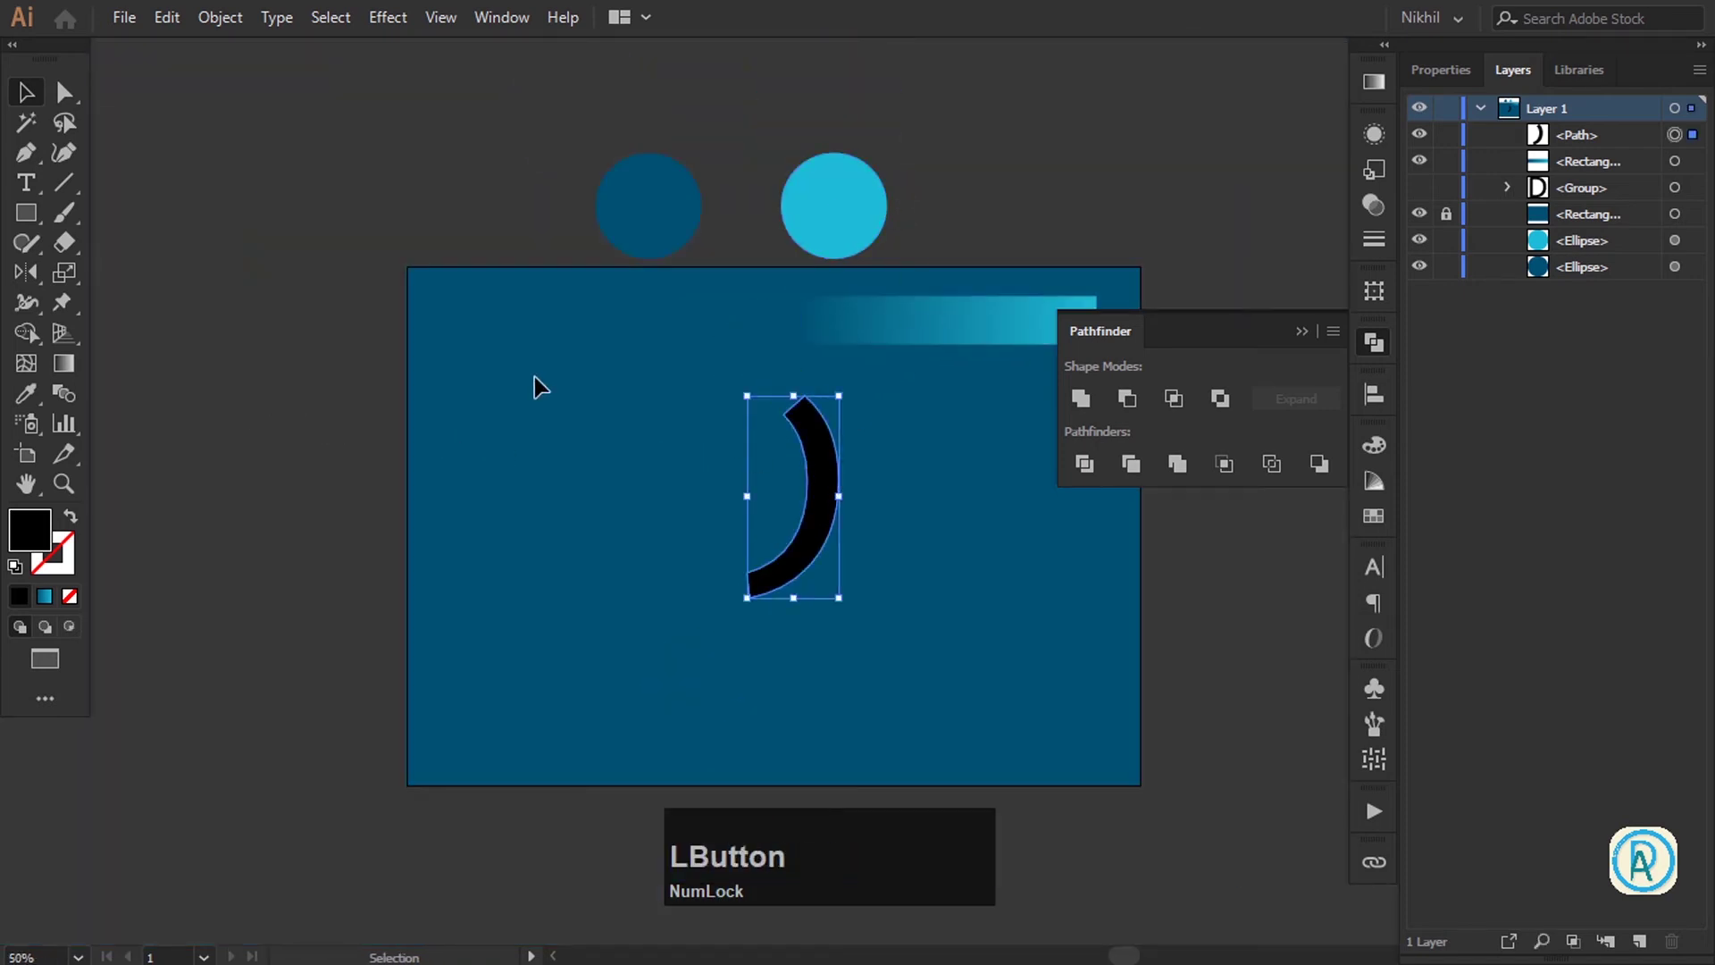
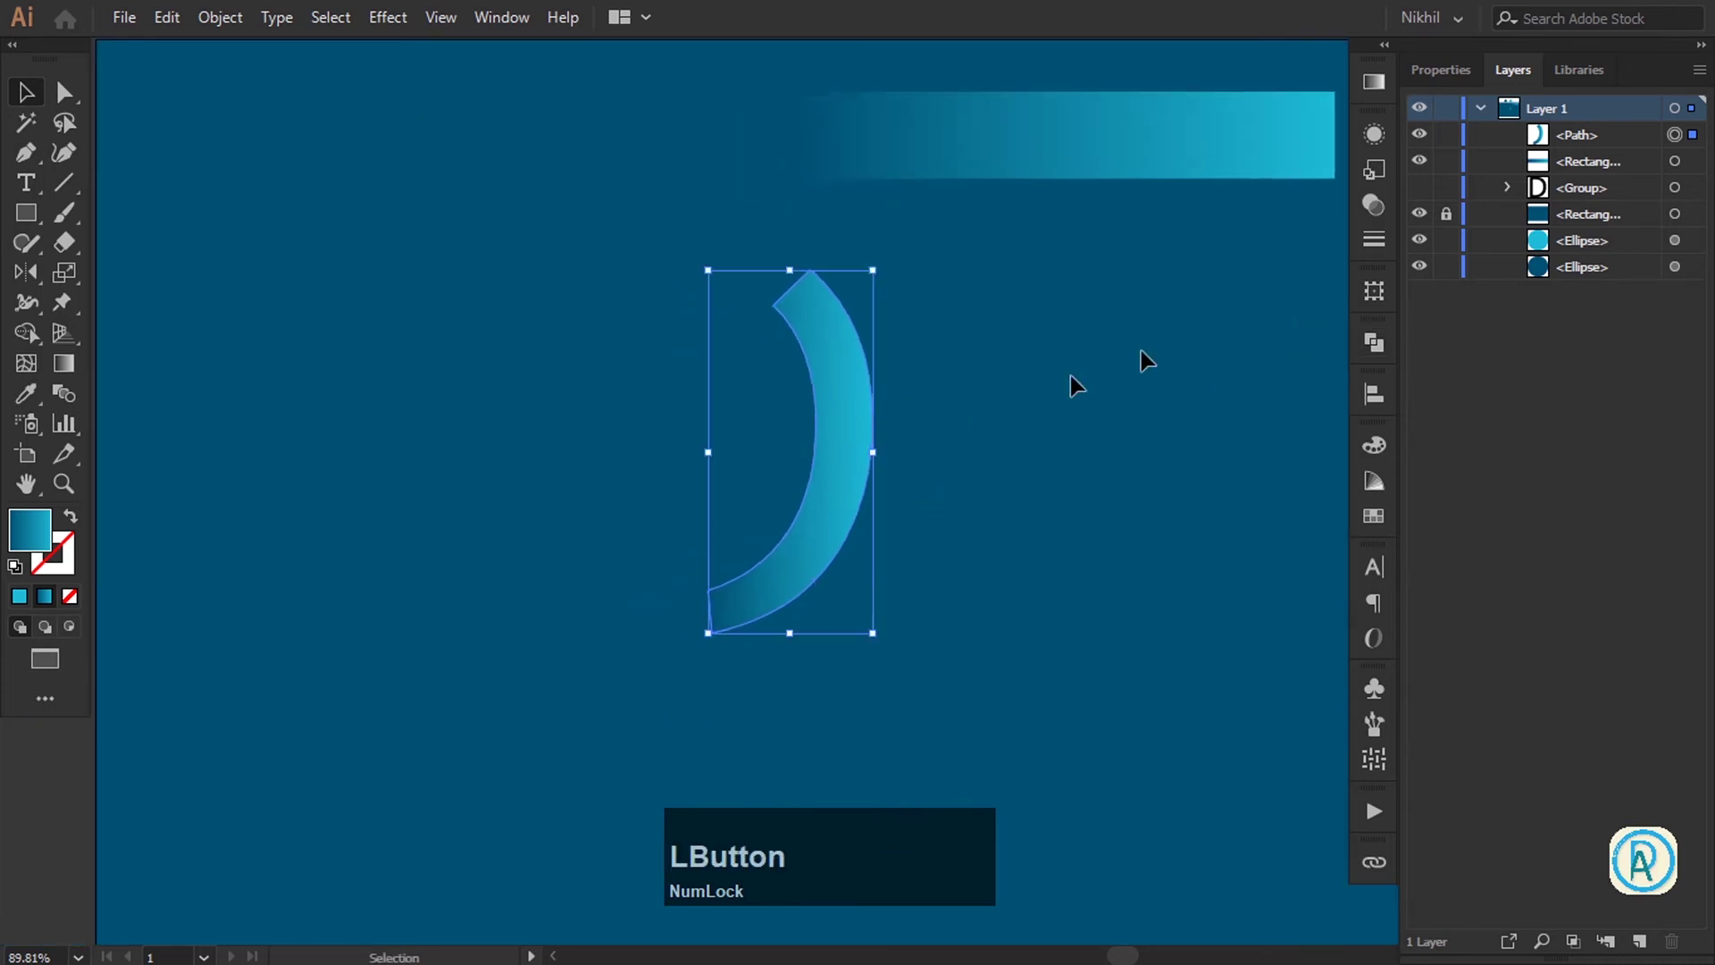
{"action": "key", "text": "super+KP_Add"}
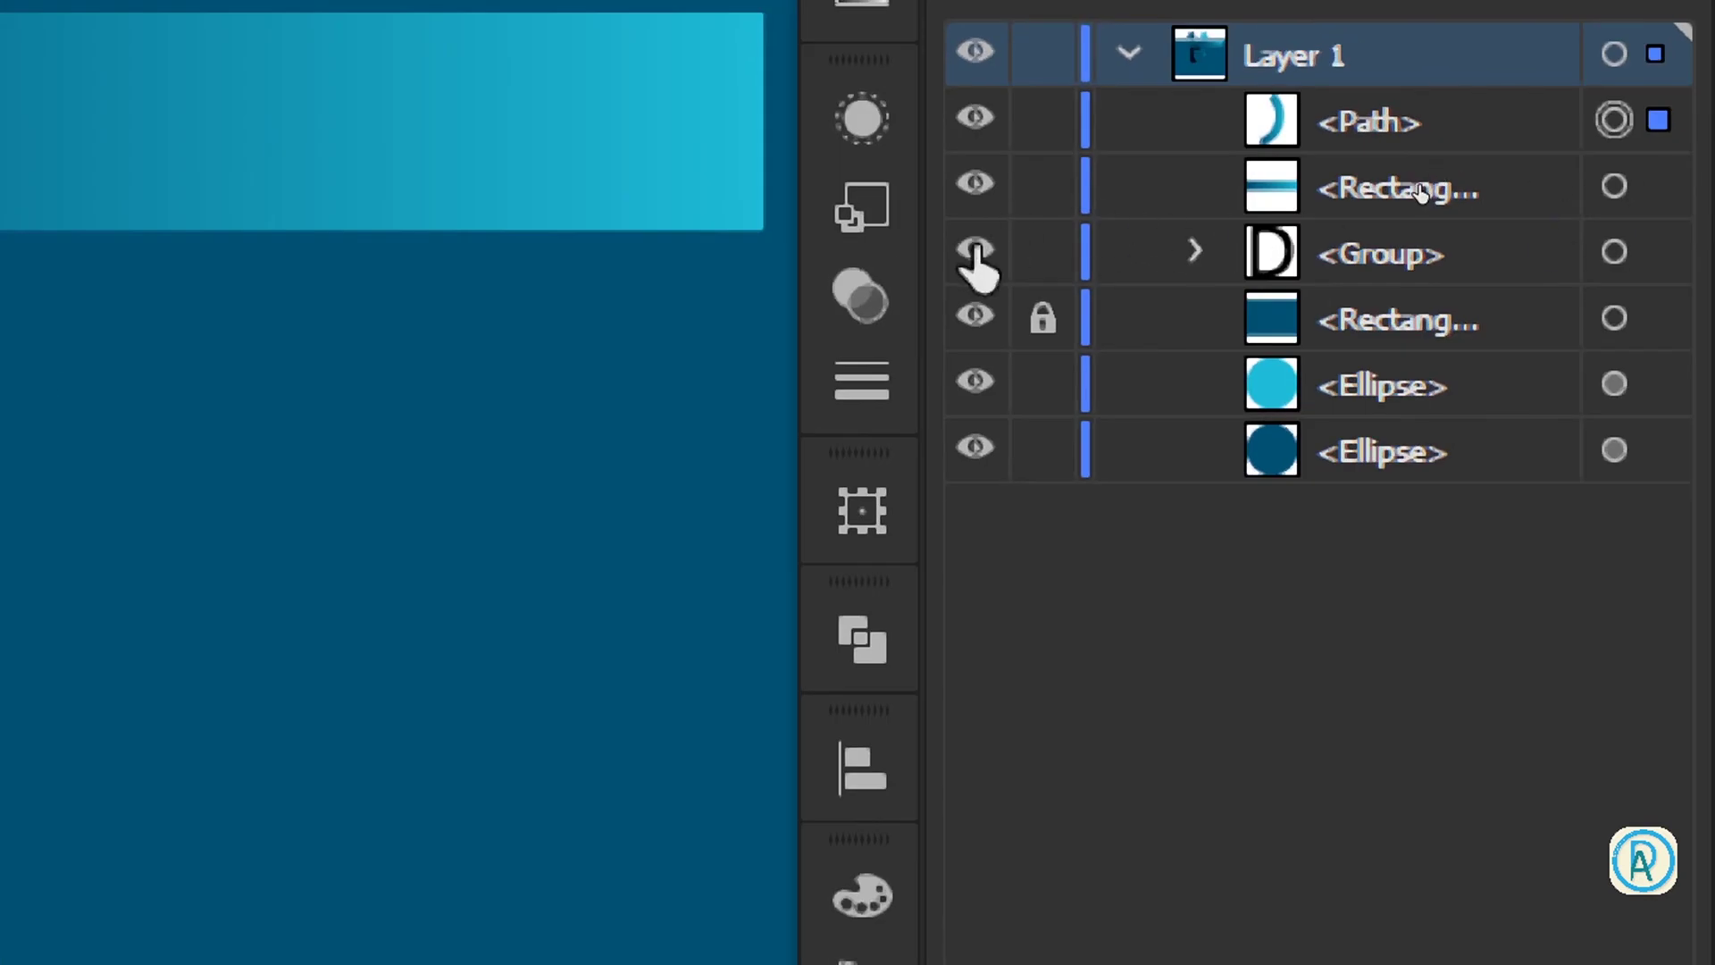
{"action": "key", "text": "super+KP_Subtract"}
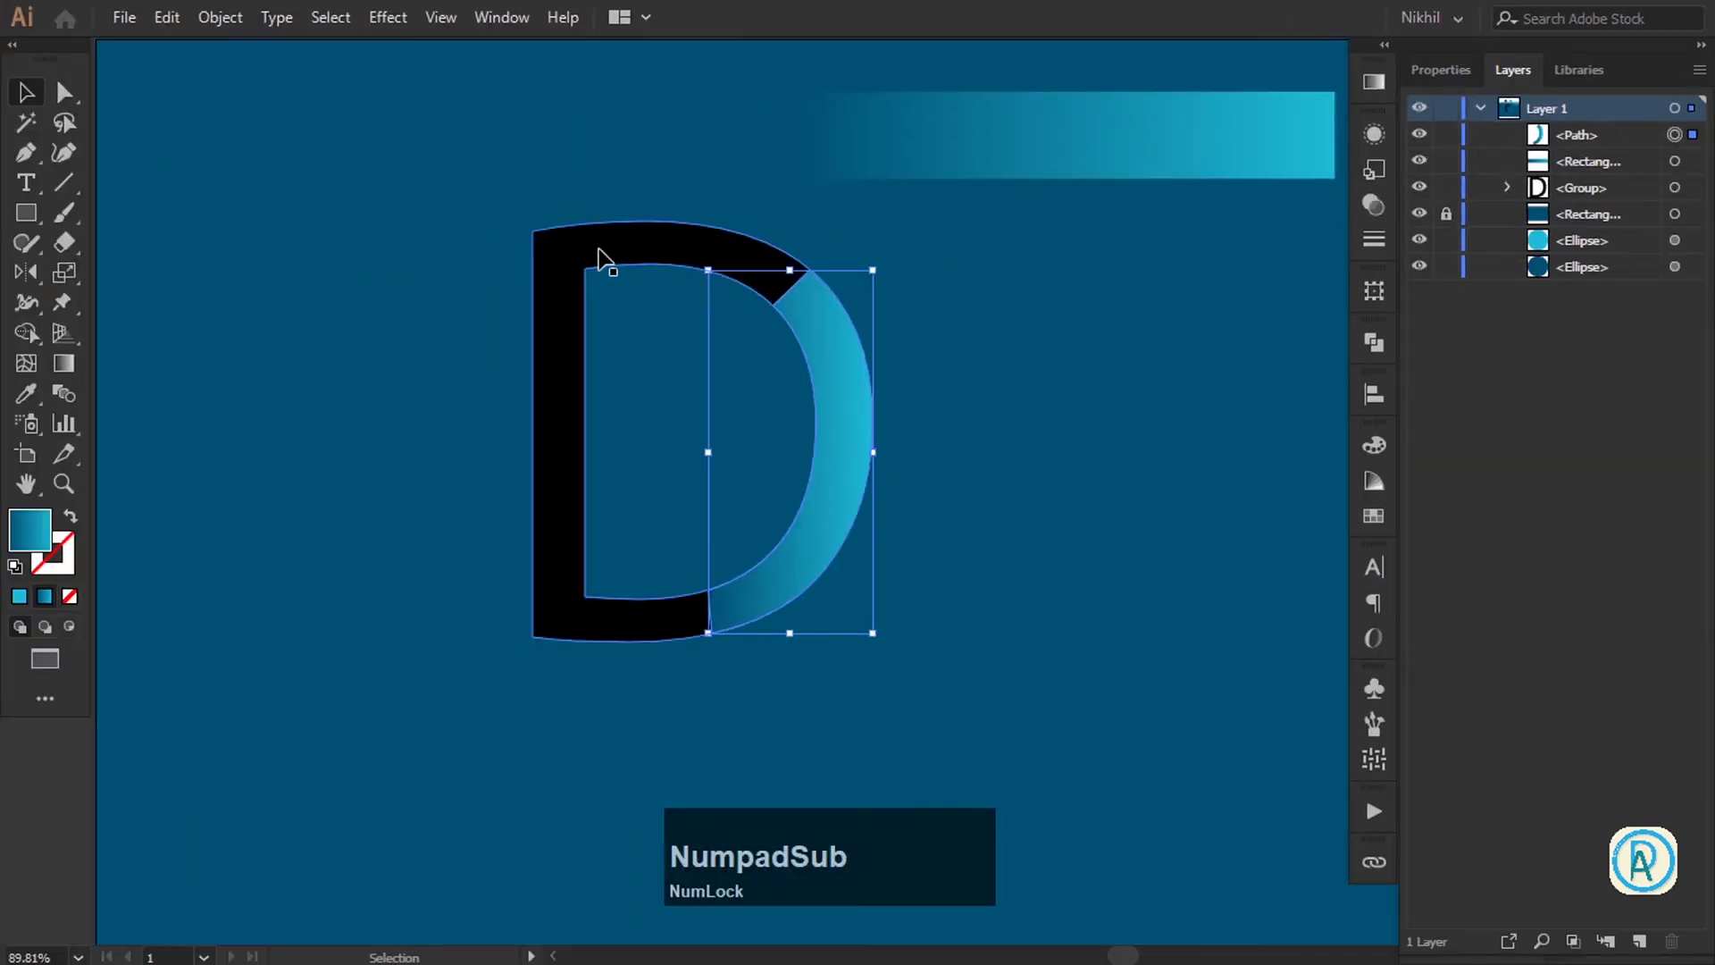
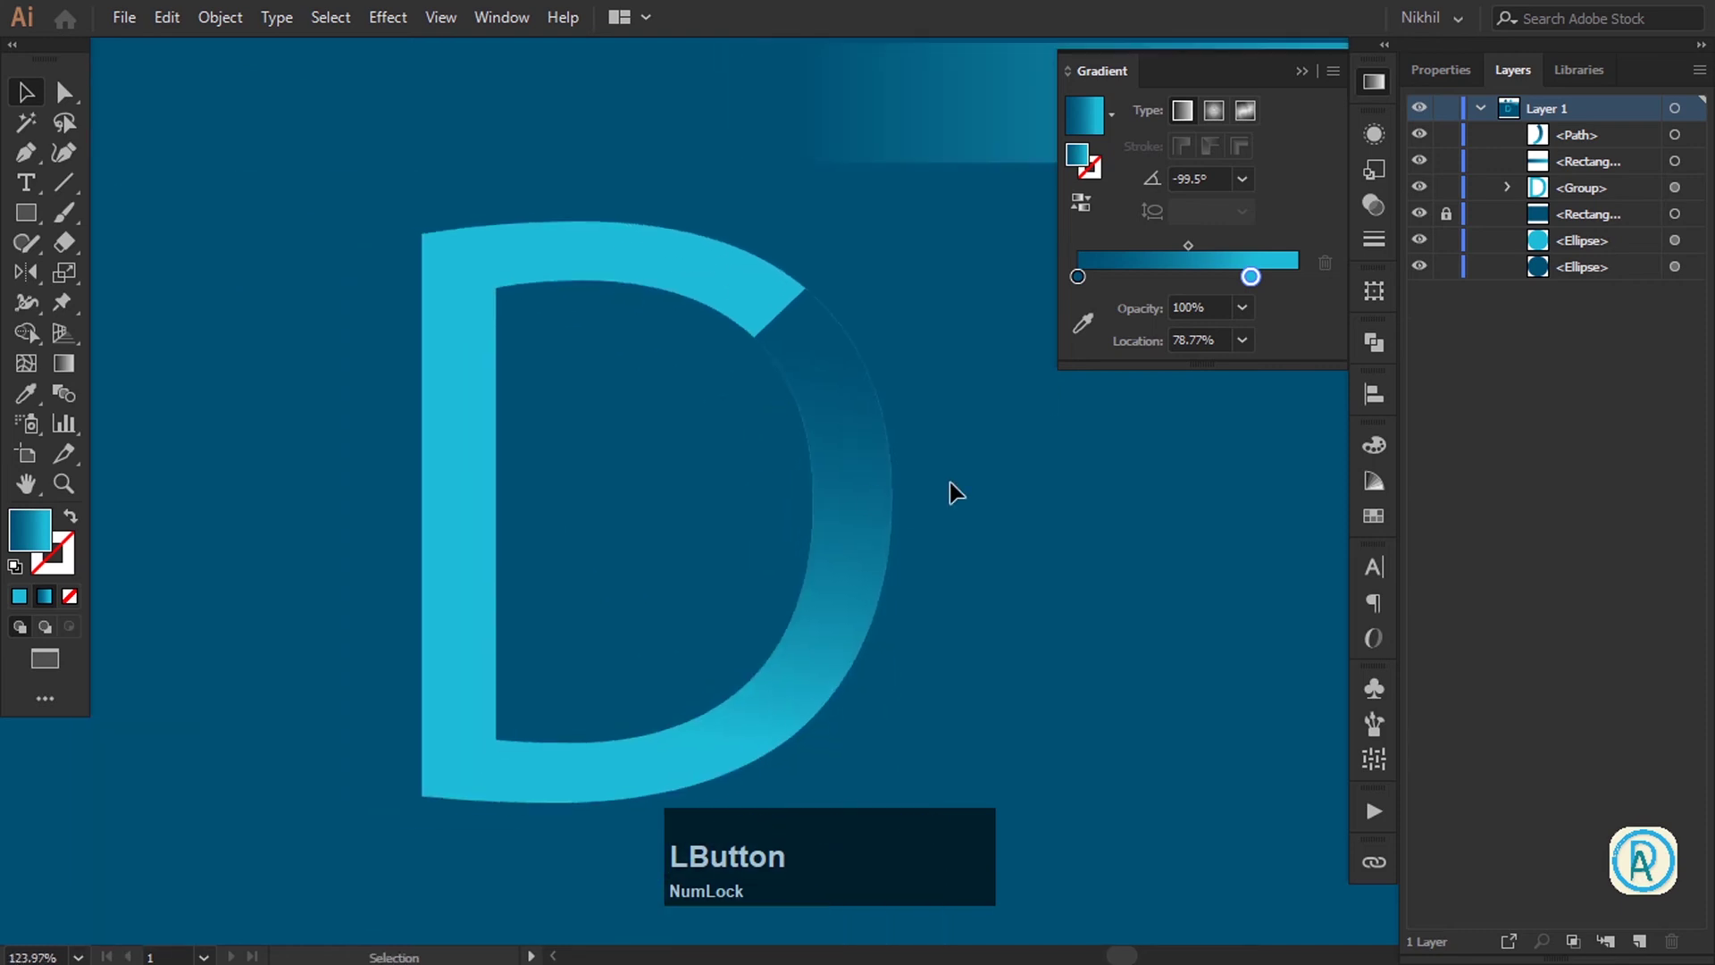
Reposition the arc's gradient stops so it fades into the background toward the stem
{"action": "double_click", "coordinate": [1313, 72]}
{"action": "key", "text": "space"}
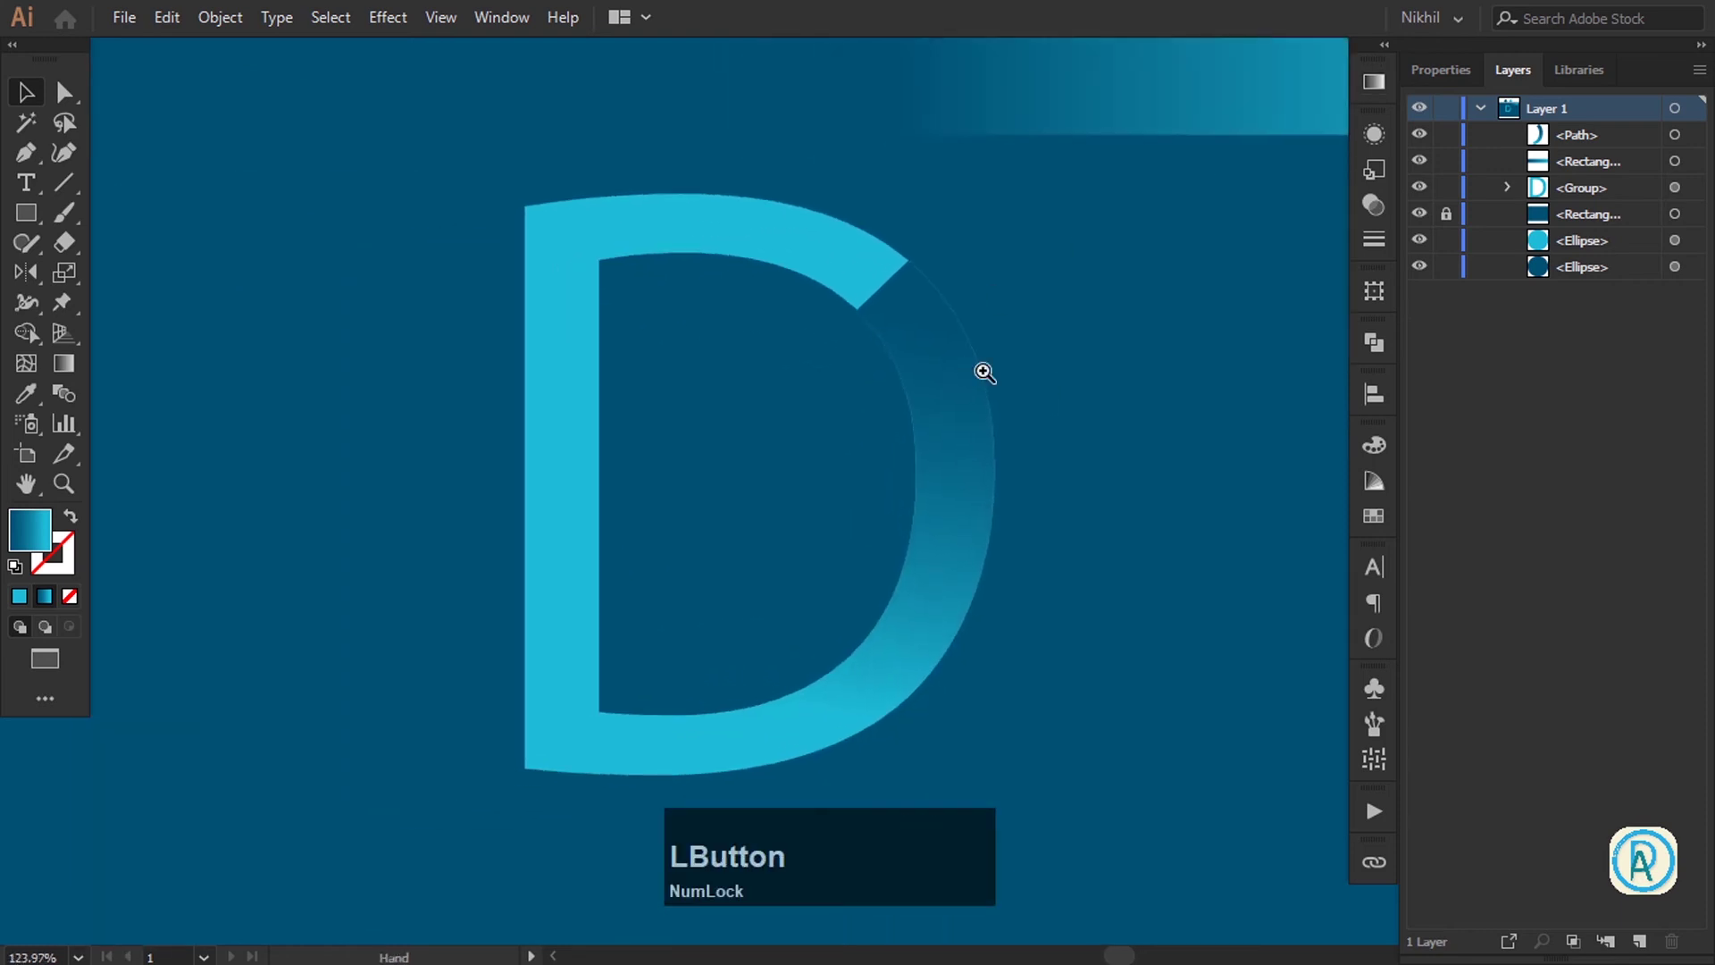
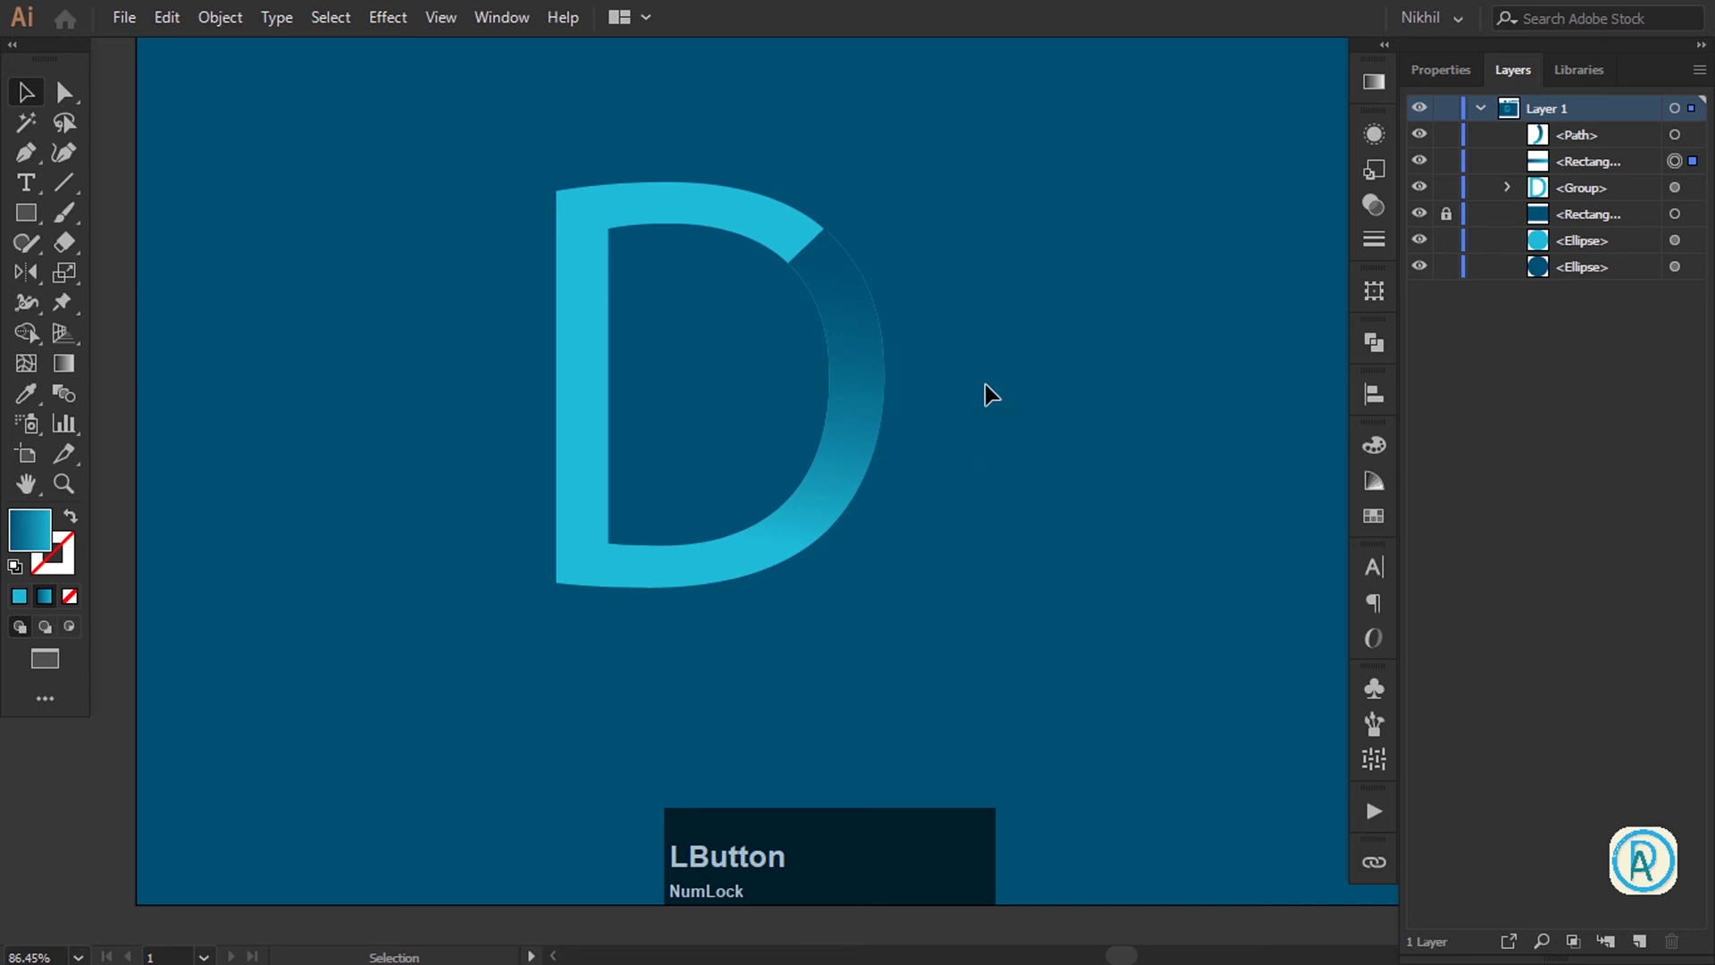
{"action": "left_click", "coordinate": [1075, 328]}
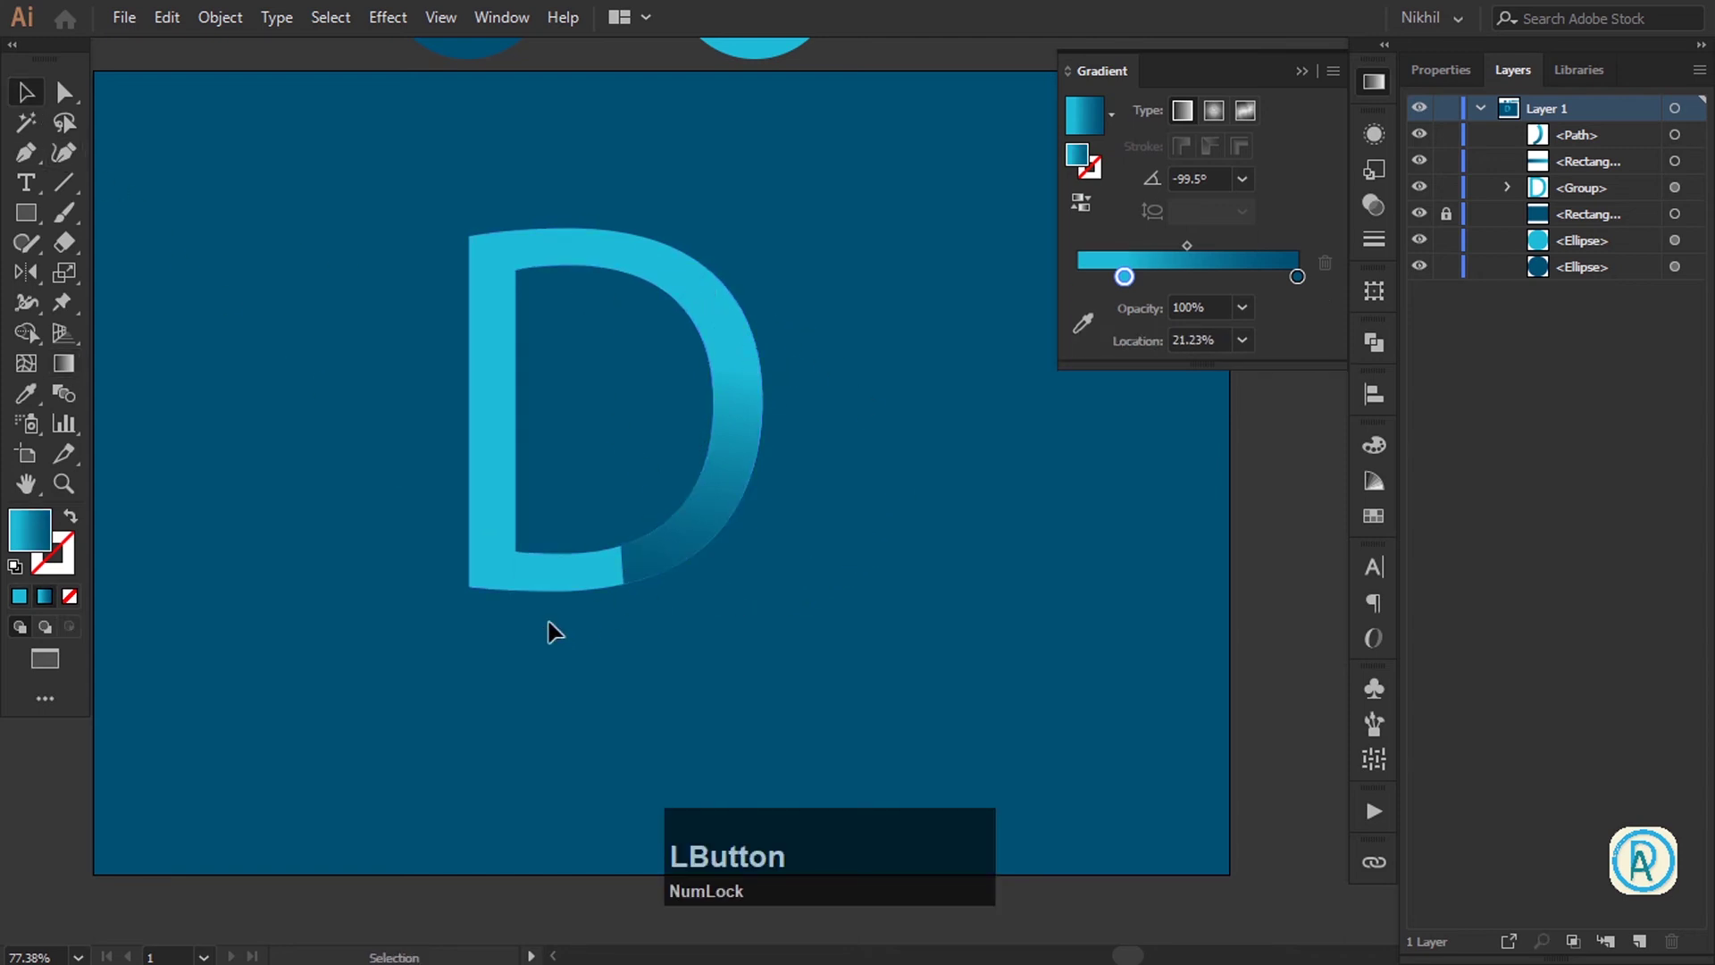
{"action": "left_click", "coordinate": [662, 576]}
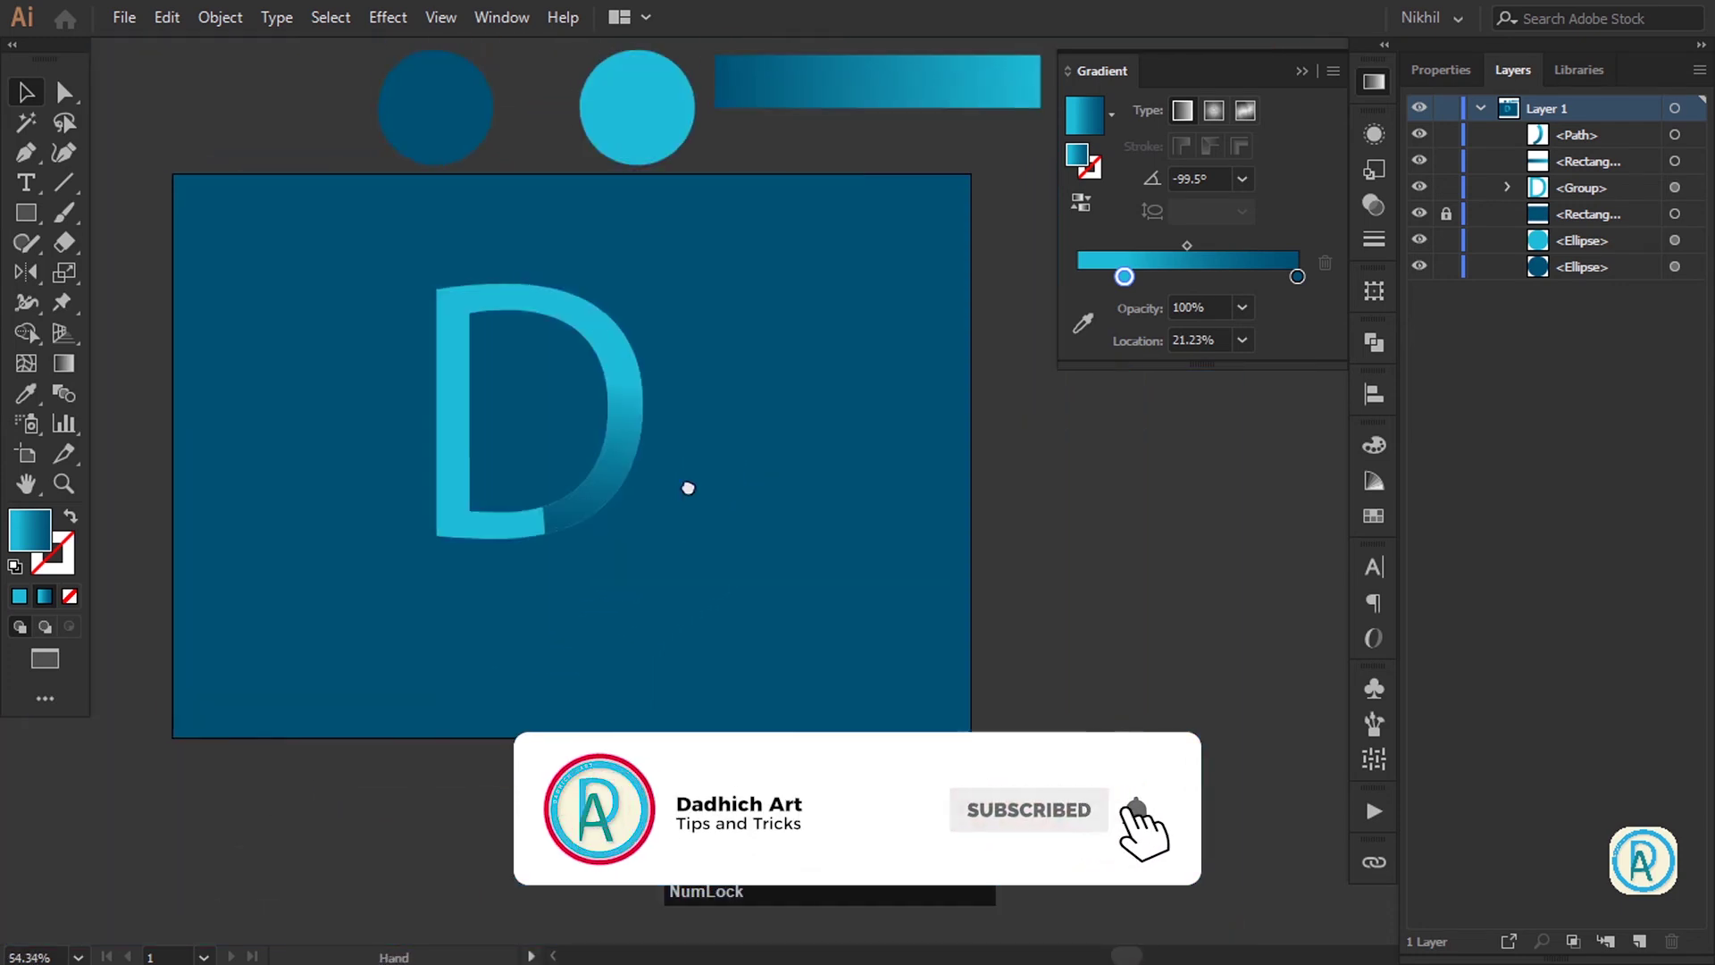
{"action": "left_click", "coordinate": [1024, 368]}
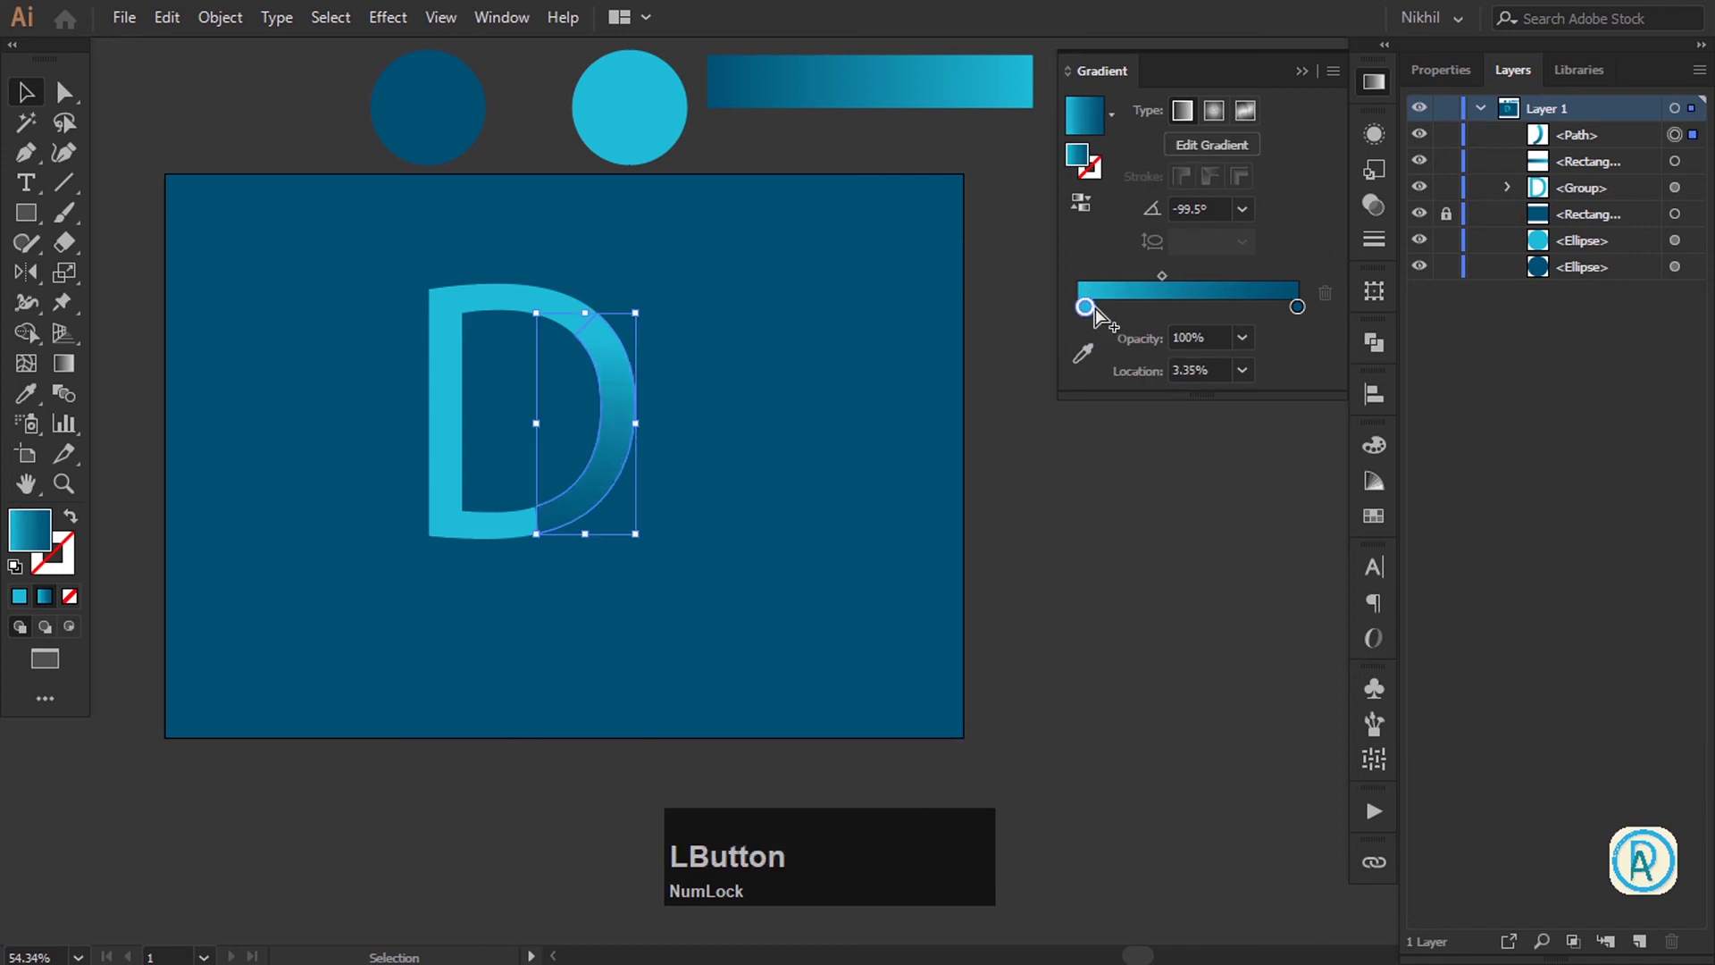
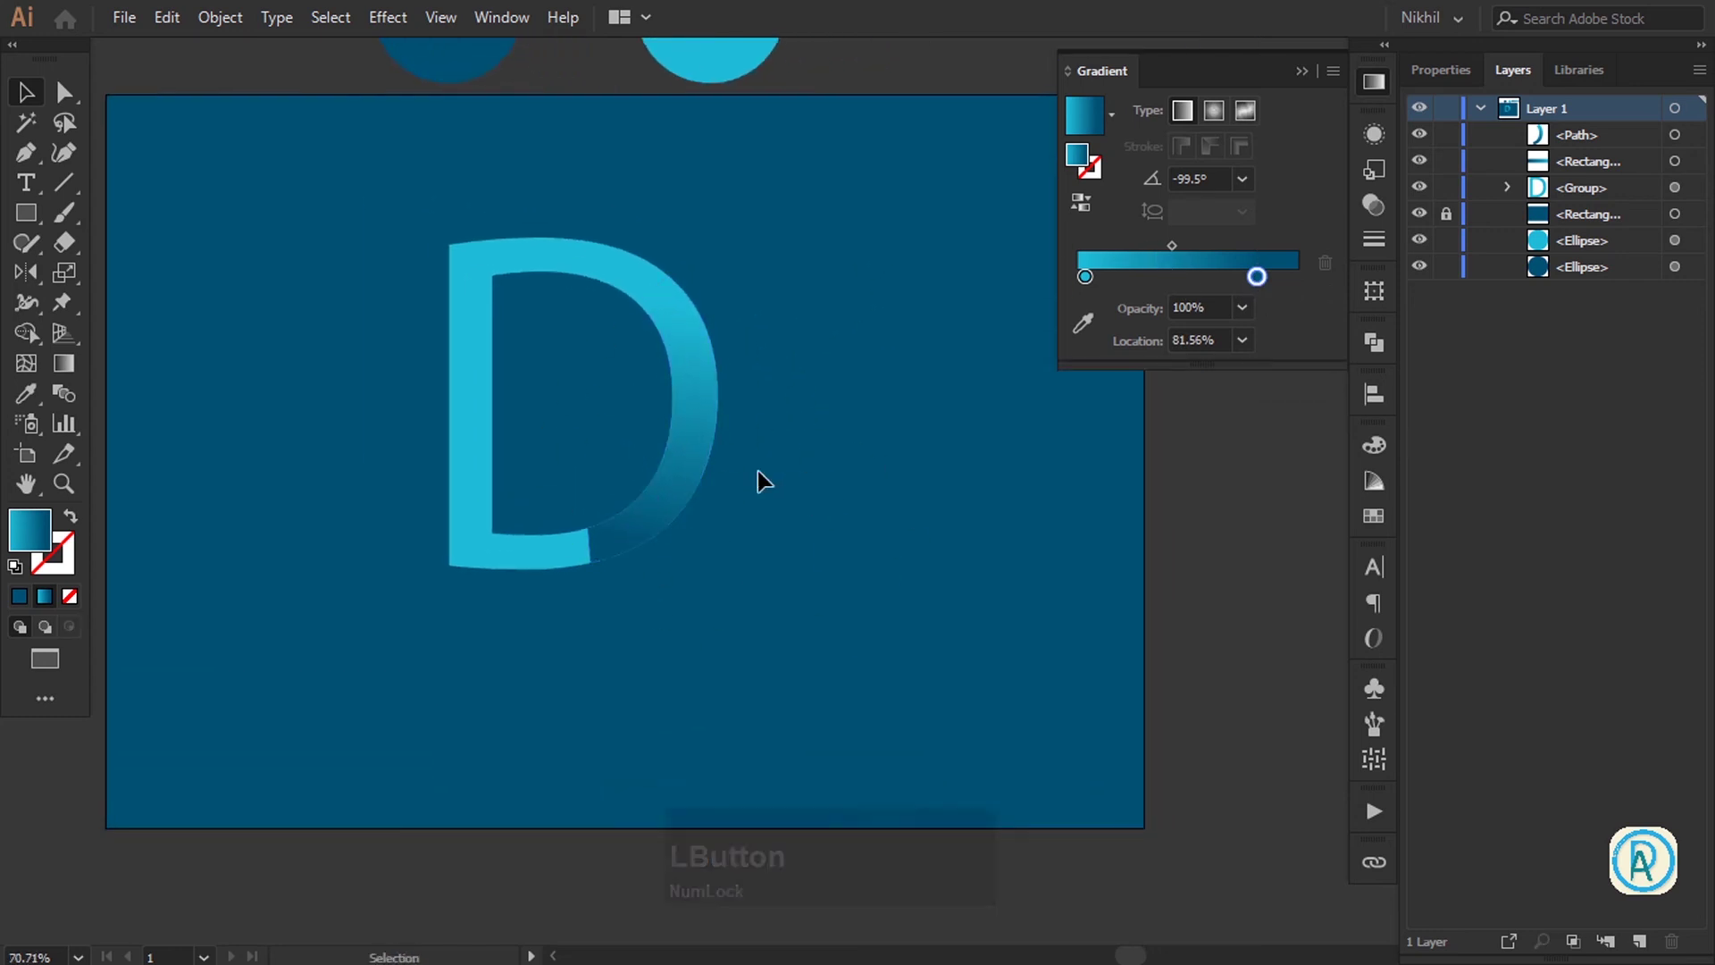
Apply a teal gradient fill to the I's white bar with the Gradient tool
{"action": "key", "text": "d"}
{"action": "type", "text": "x/"}
{"action": "type", "text": "x"}
{"action": "type", "text": "g"}
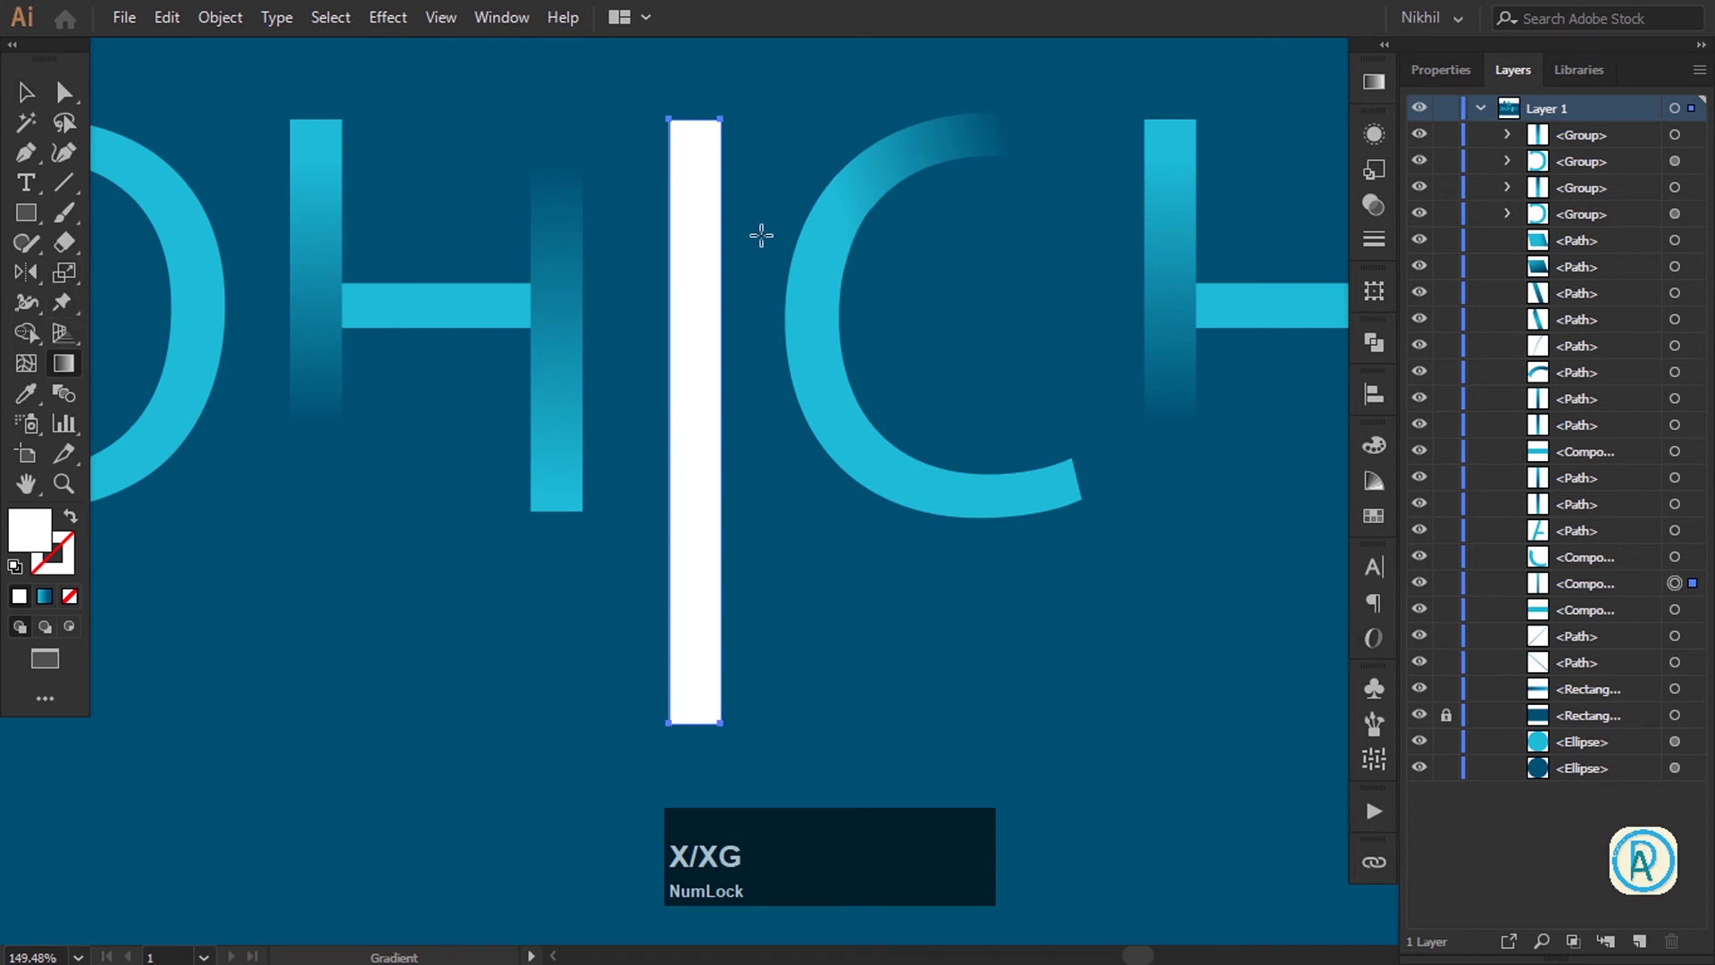
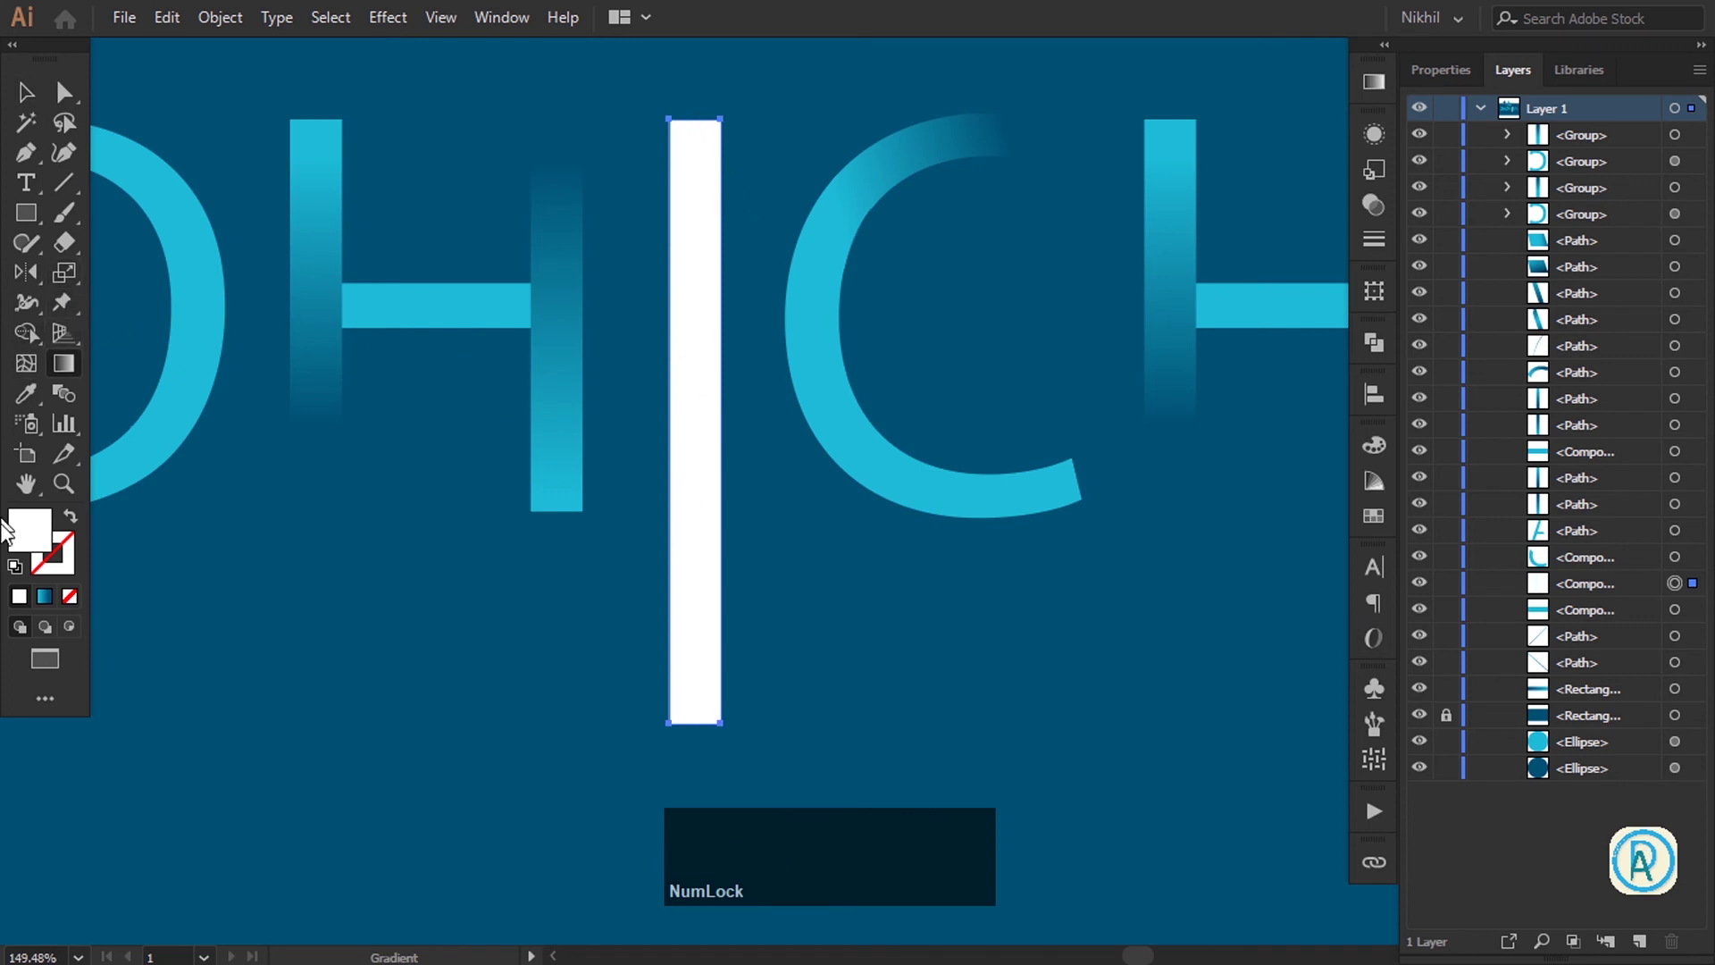
{"action": "left_click", "coordinate": [55, 608]}
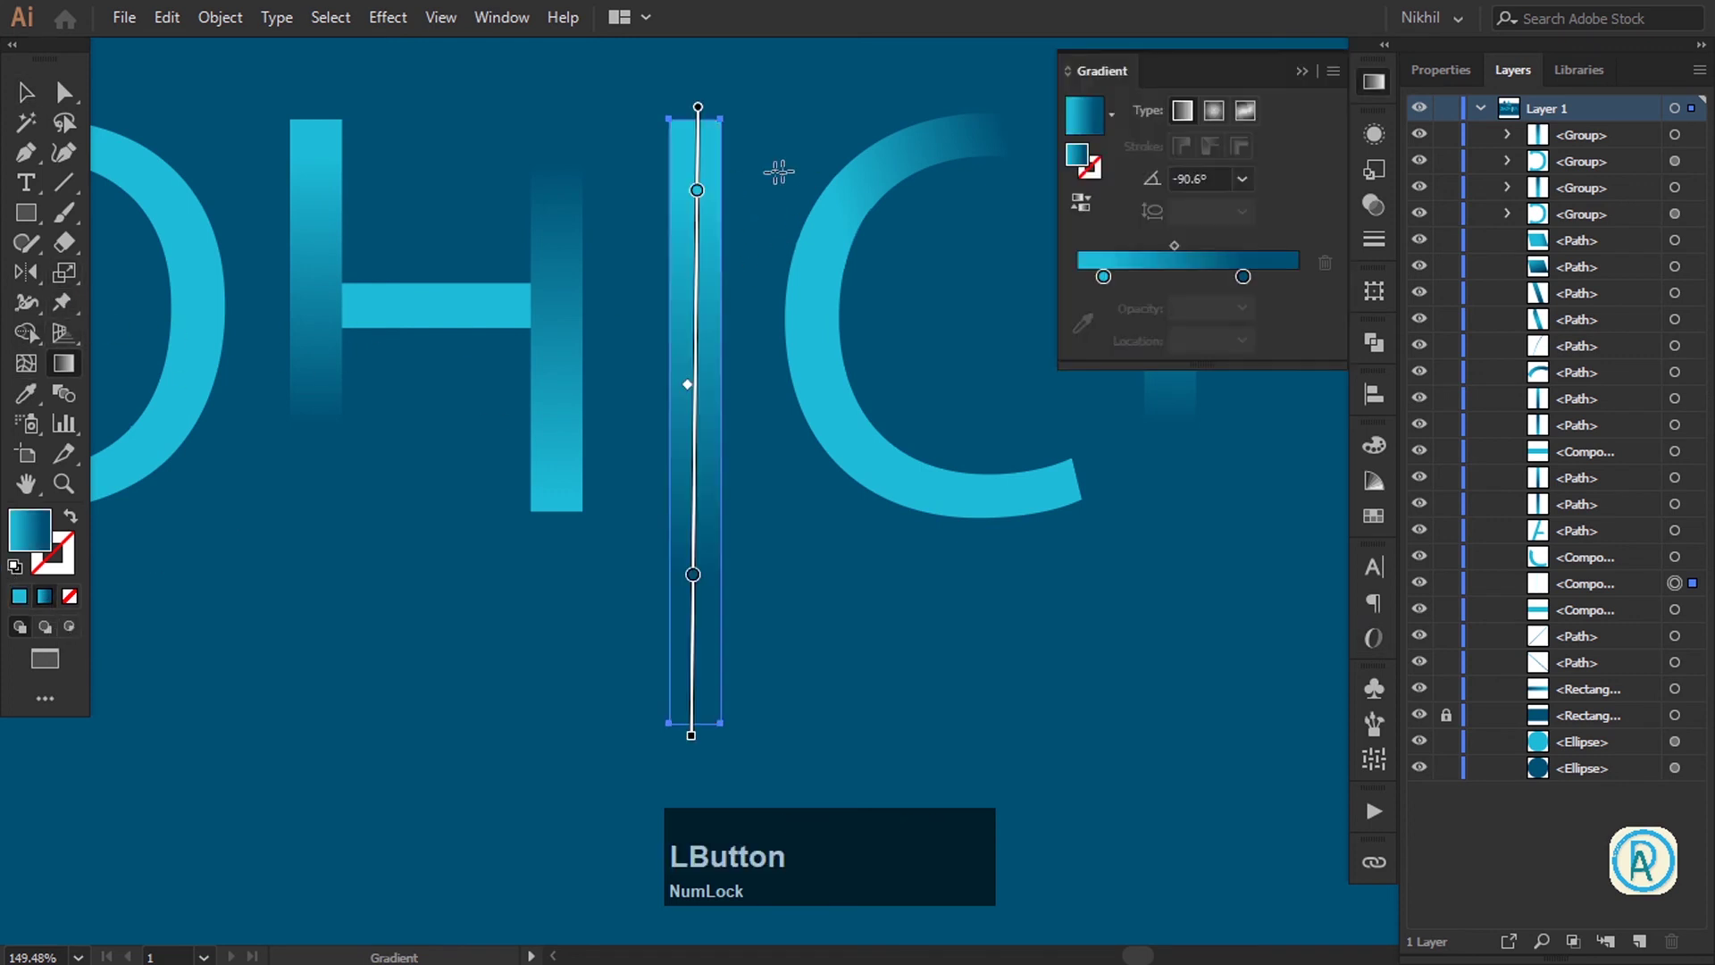
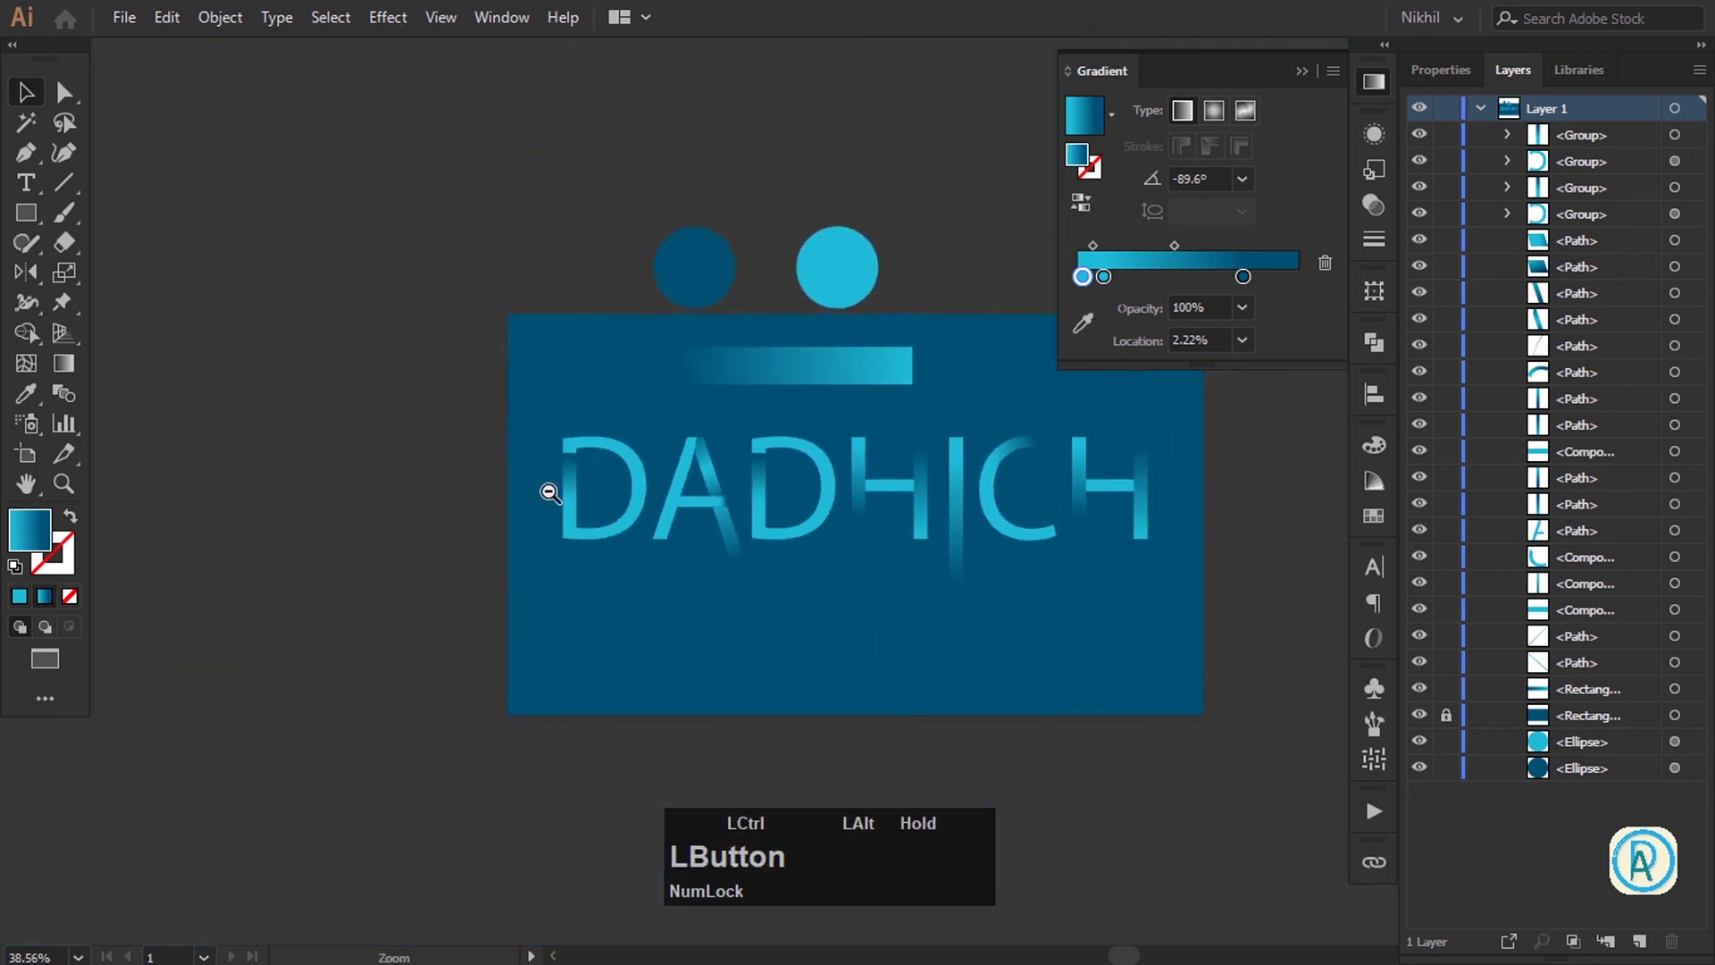
Delete the gradient sample bar and select the two colour sample circles
{"action": "key", "text": "Delete"}
{"action": "left_click", "coordinate": [1311, 73]}
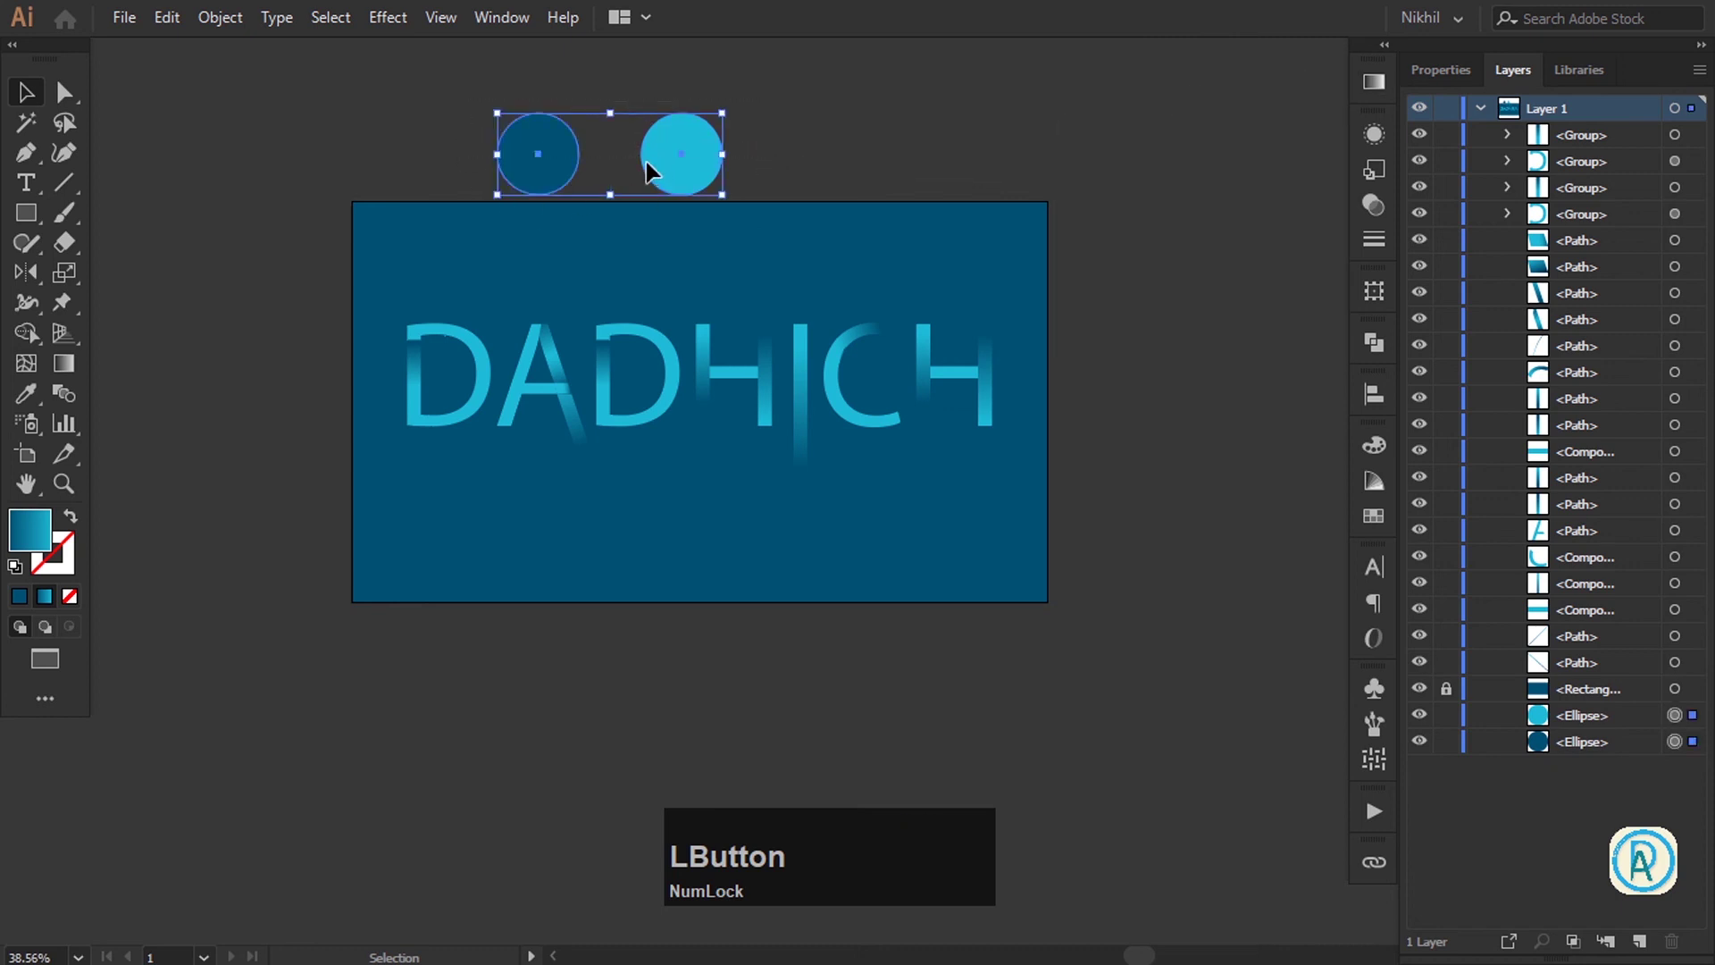
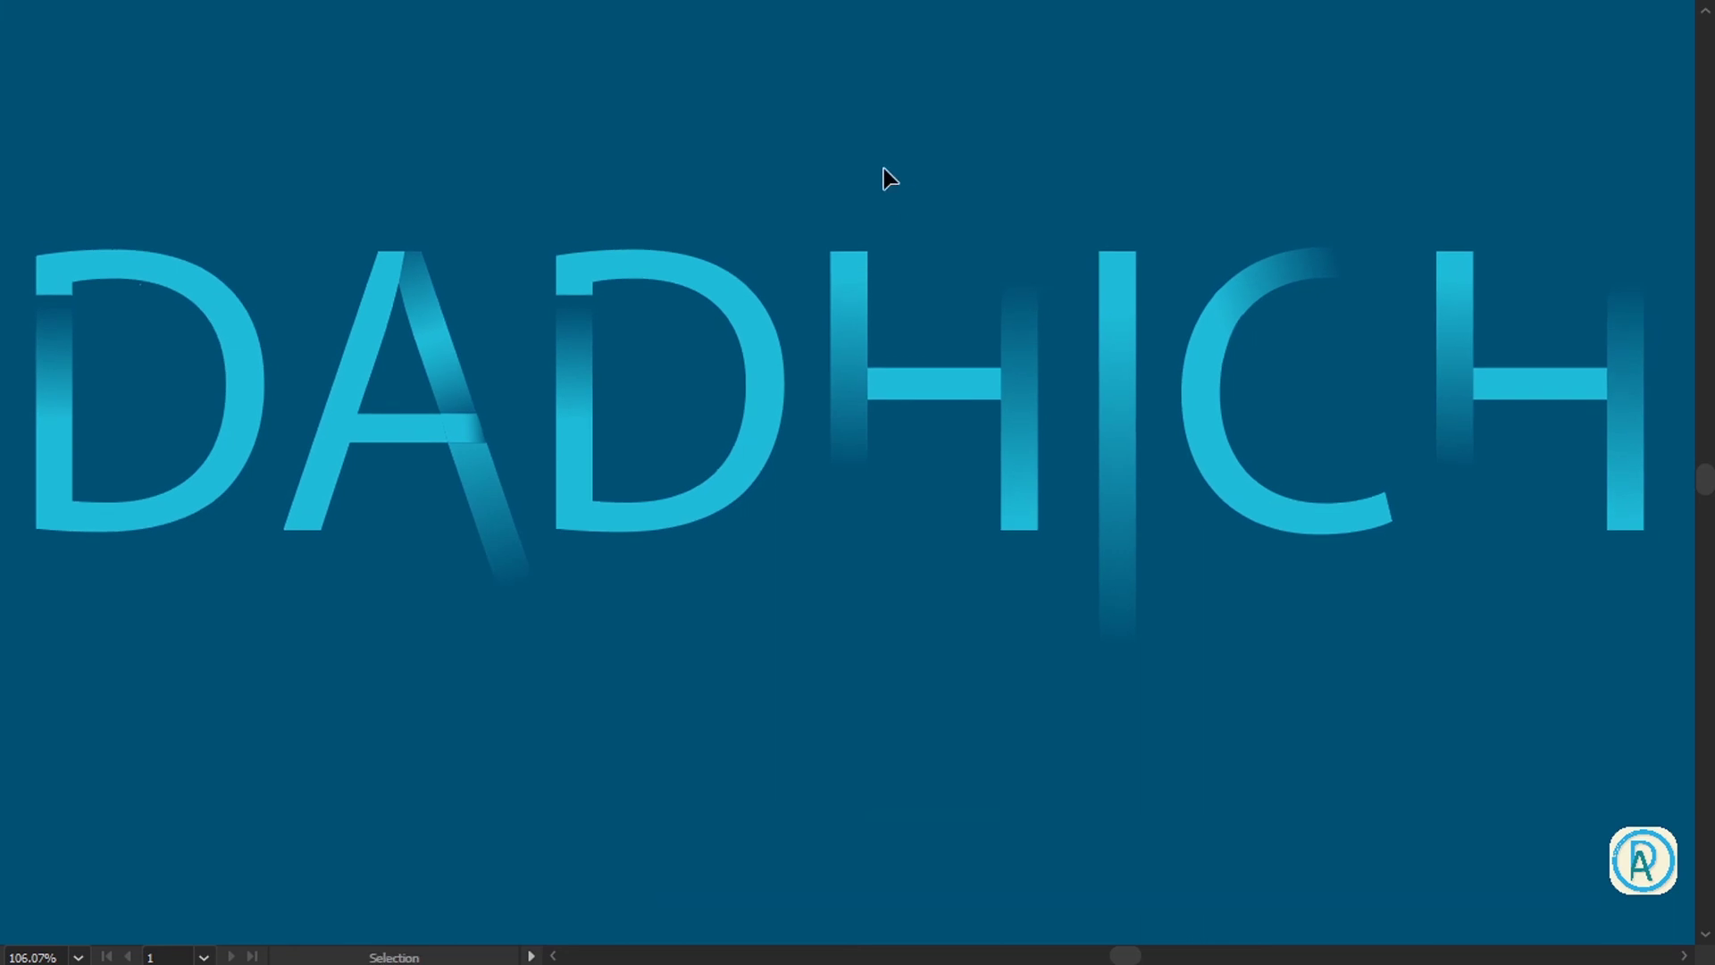
{"action": "left_click", "coordinate": [892, 177]}
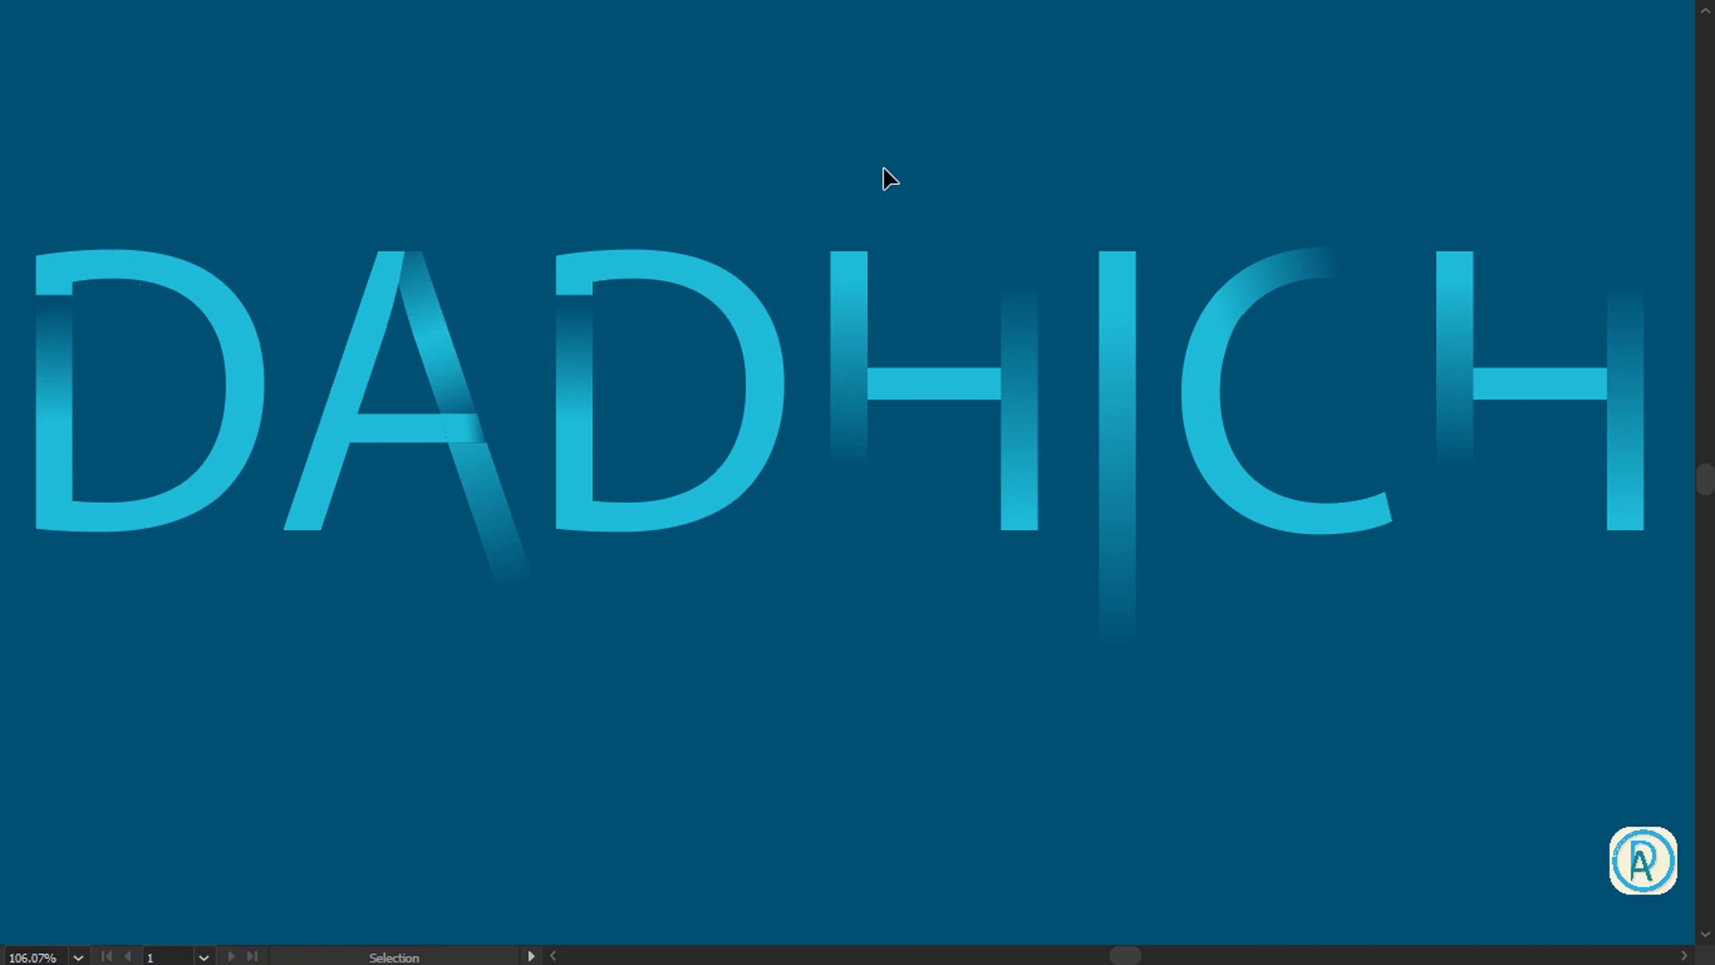
{"action": "left_click", "coordinate": [891, 177]}
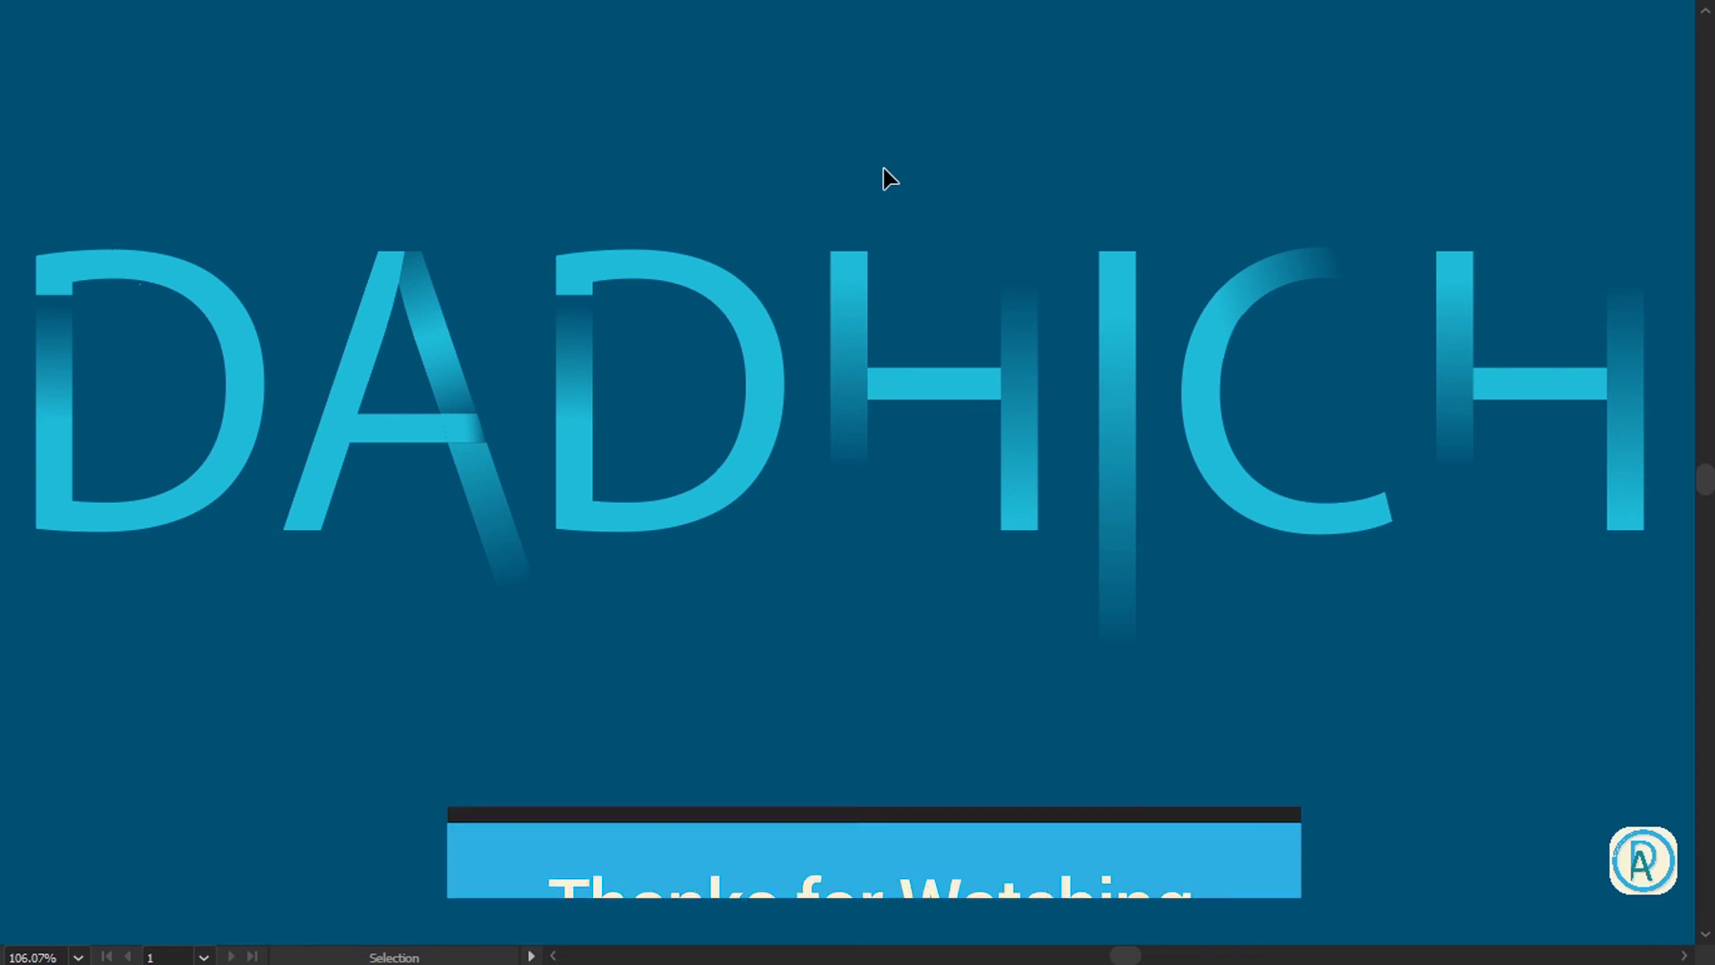